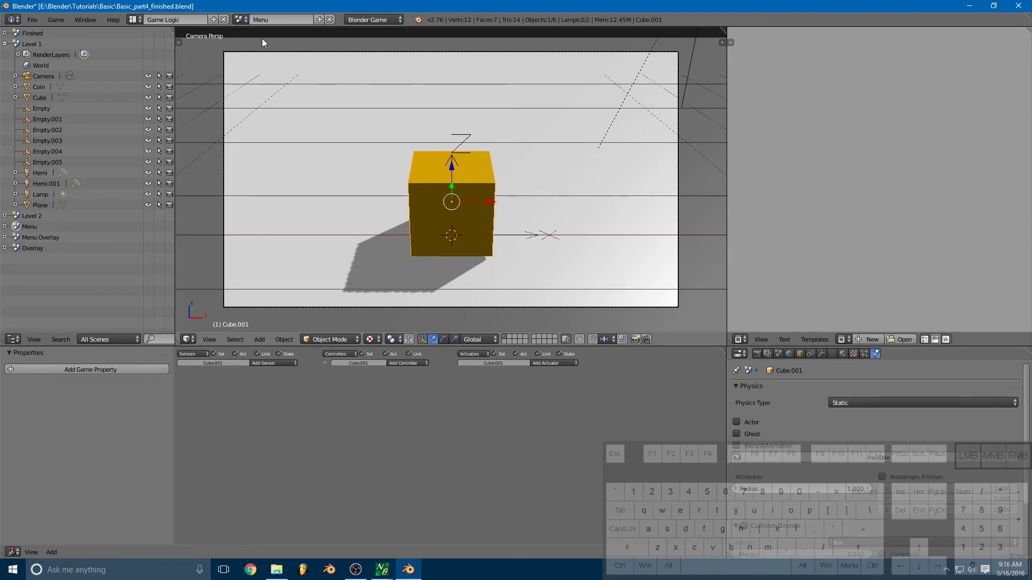
- Orbit out of the camera view to see the Menu scene's camera and cube
drag(526, 138, 493, 144)
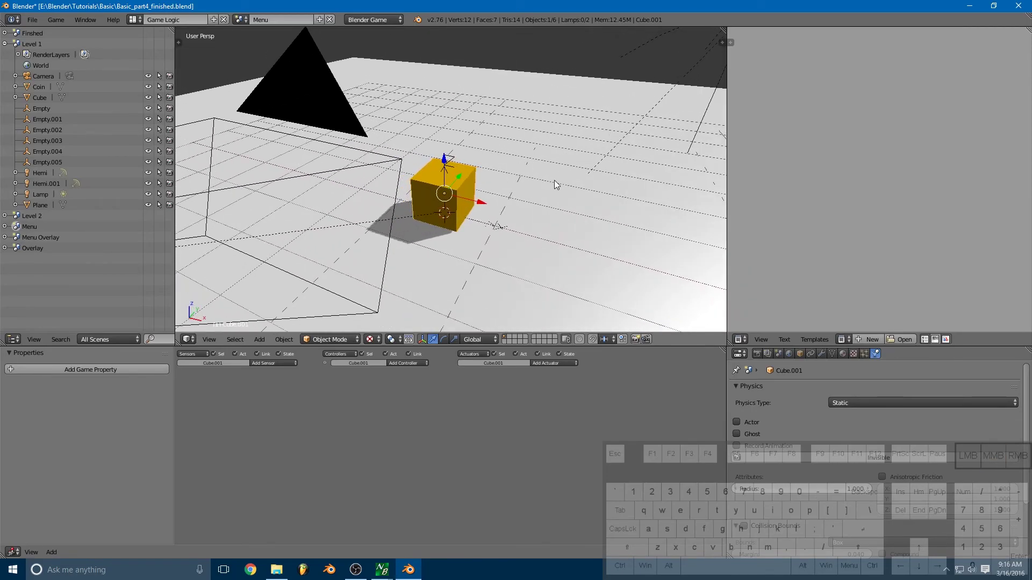
drag(552, 185, 445, 195)
drag(391, 187, 466, 165)
drag(367, 170, 522, 195)
drag(543, 216, 404, 222)
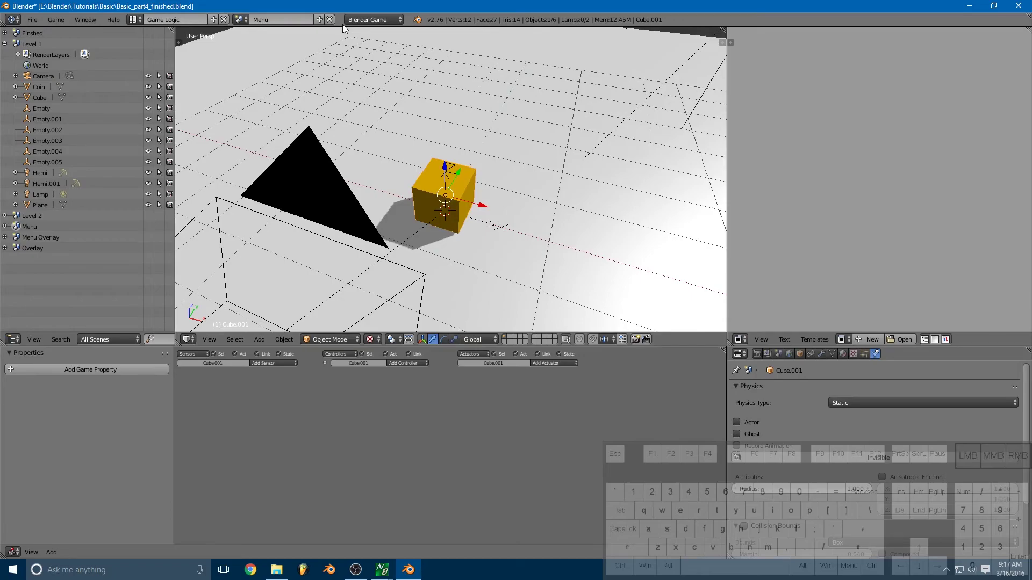
drag(453, 200, 422, 175)
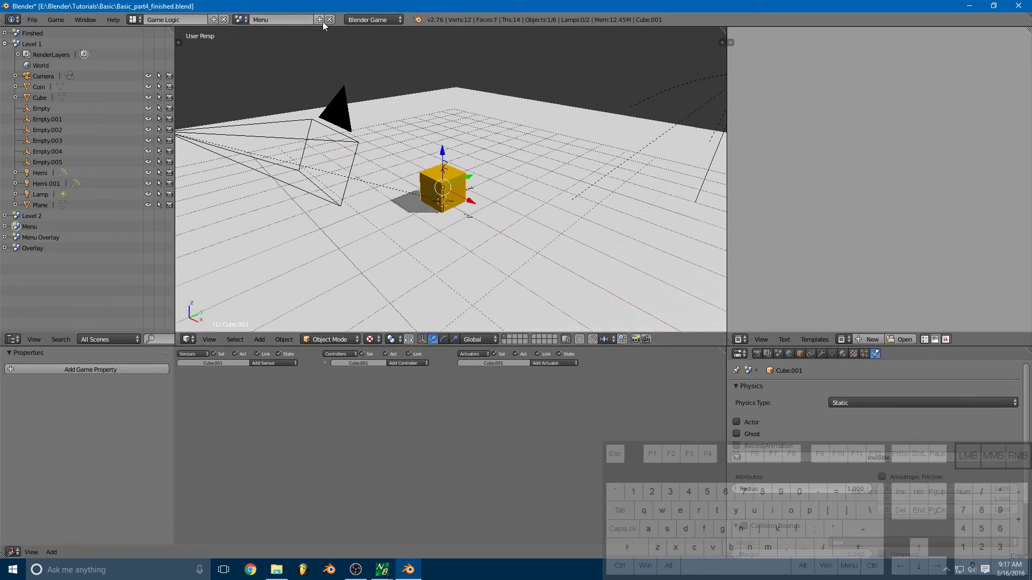
- Add a brand new empty scene and rename it Level 3
click(323, 23)
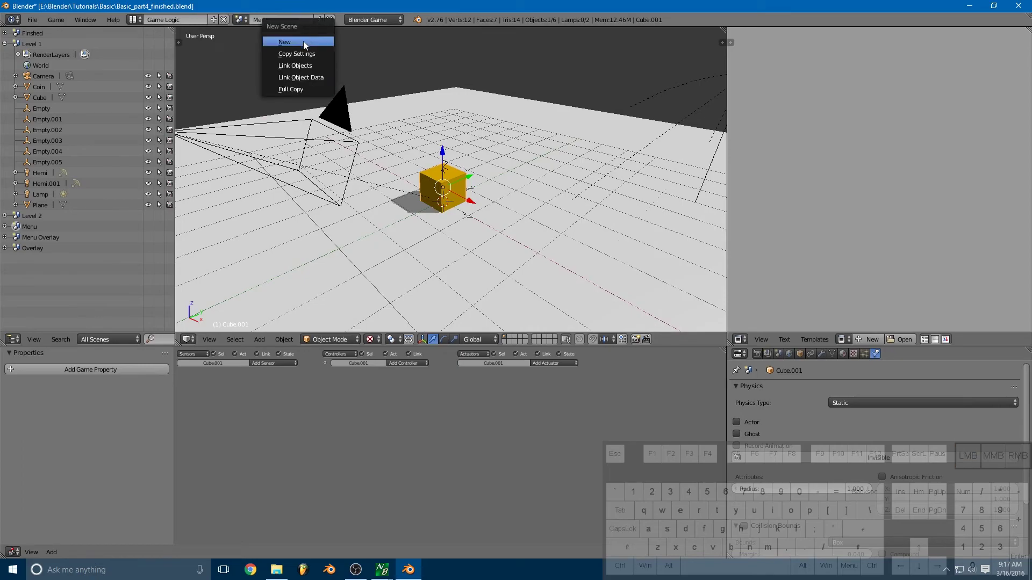
click(307, 45)
click(287, 18)
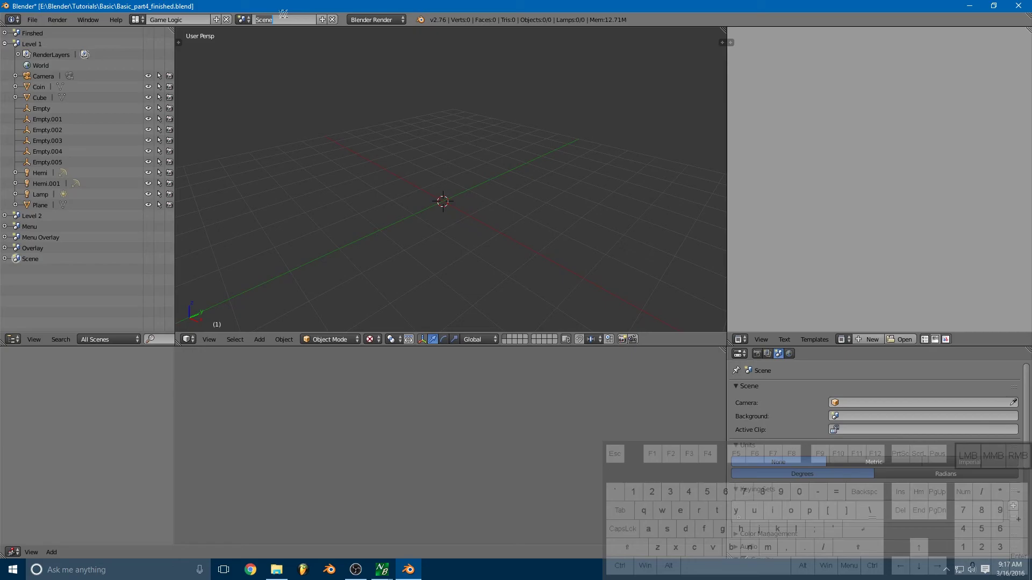
key(shift+l)
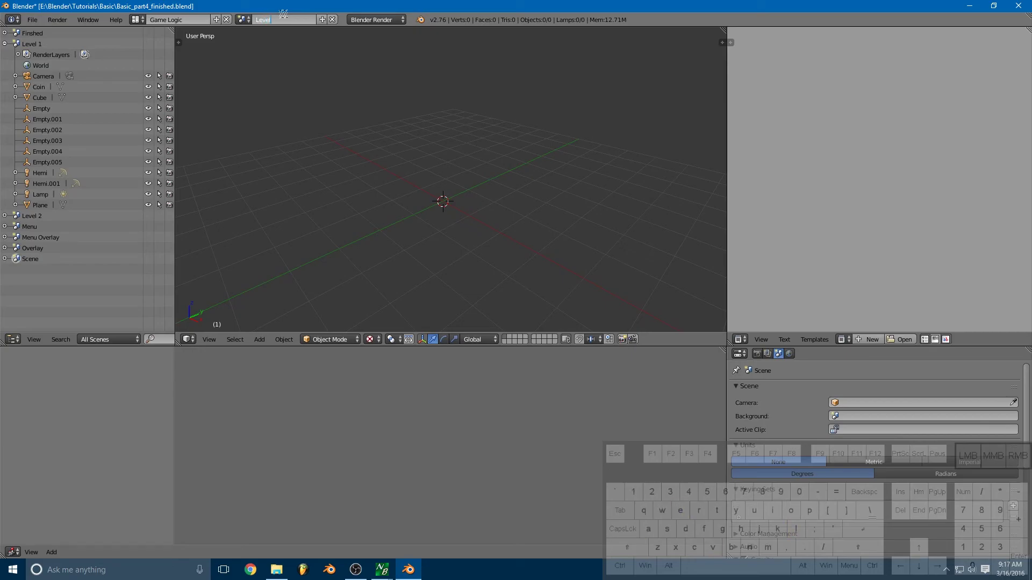
key(space)
key(3)
click(383, 176)
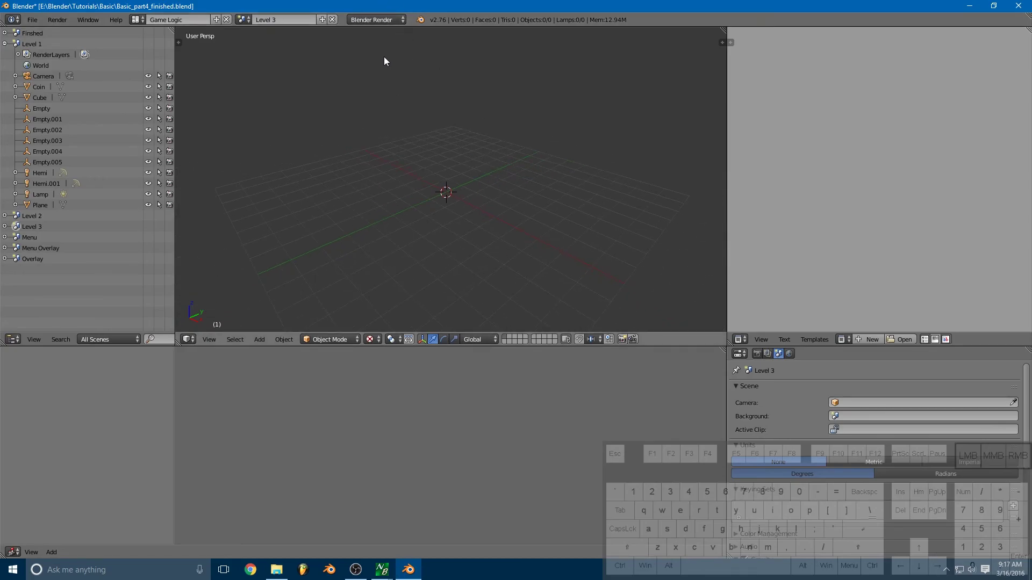
- Switch Level 3's engine to Blender Game and show its render settings
click(399, 19)
click(391, 48)
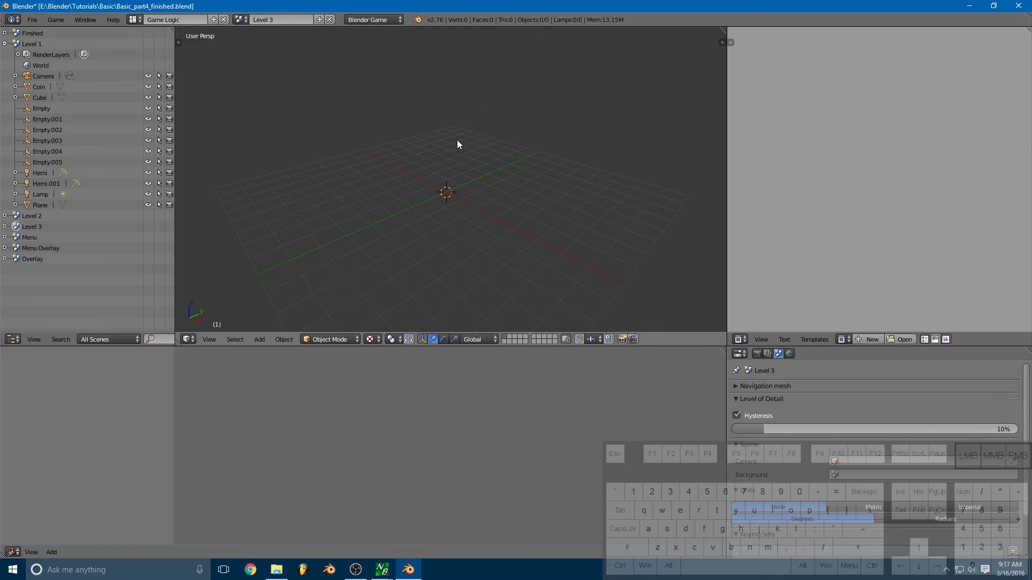
click(761, 359)
click(449, 186)
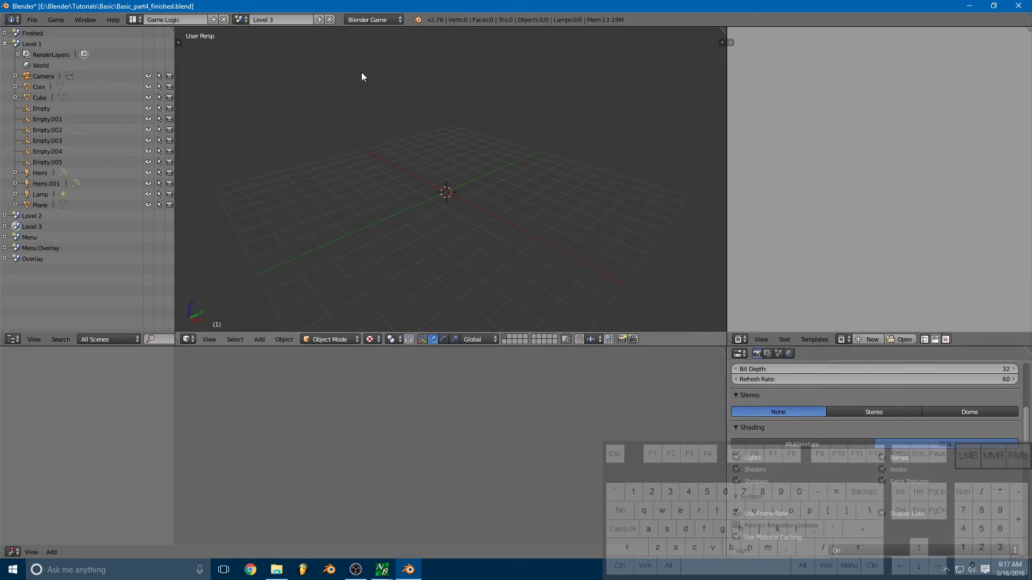
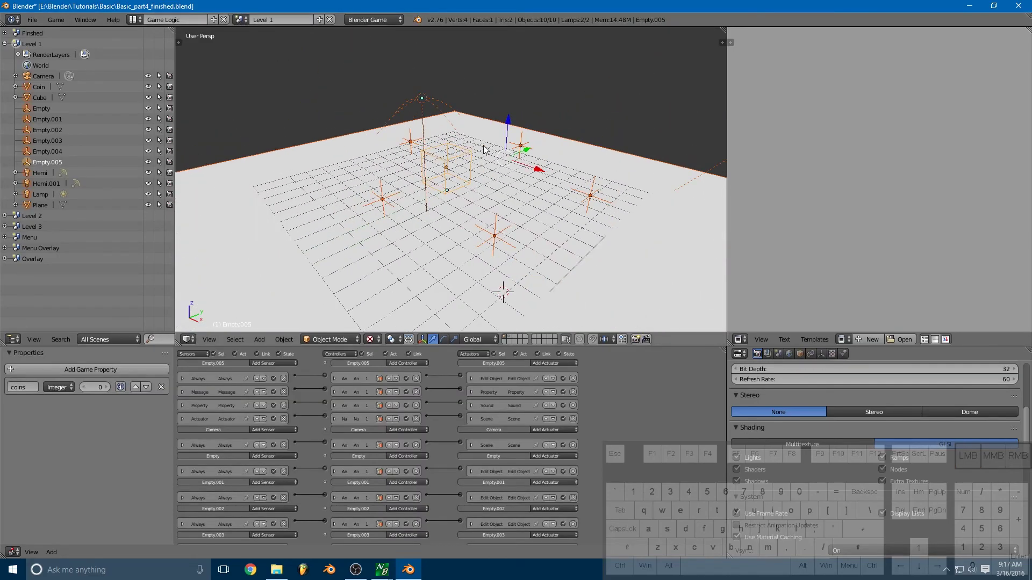
- In Level 1, select every object in the scene
right_click(494, 141)
drag(448, 138, 438, 142)
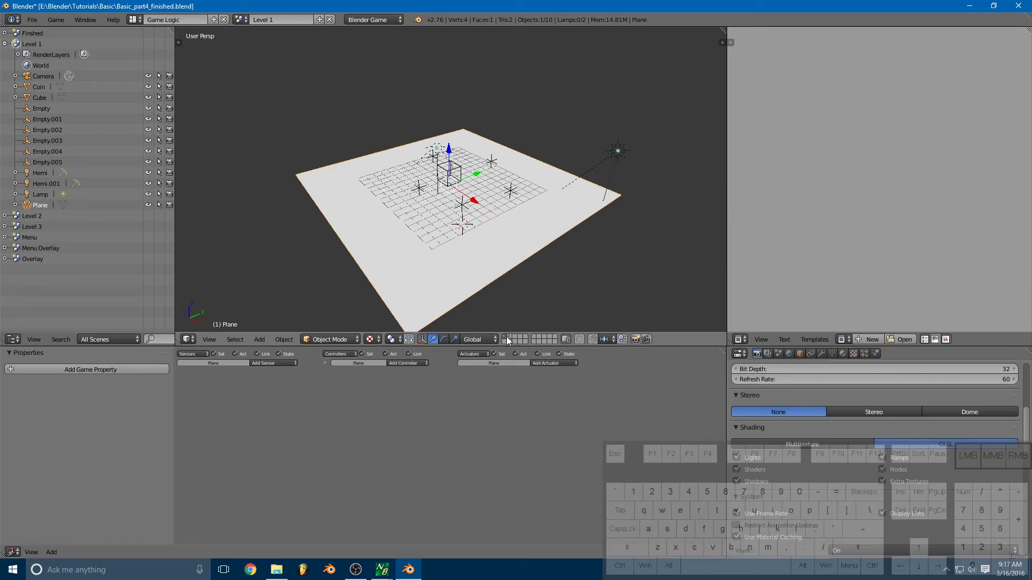
click(511, 340)
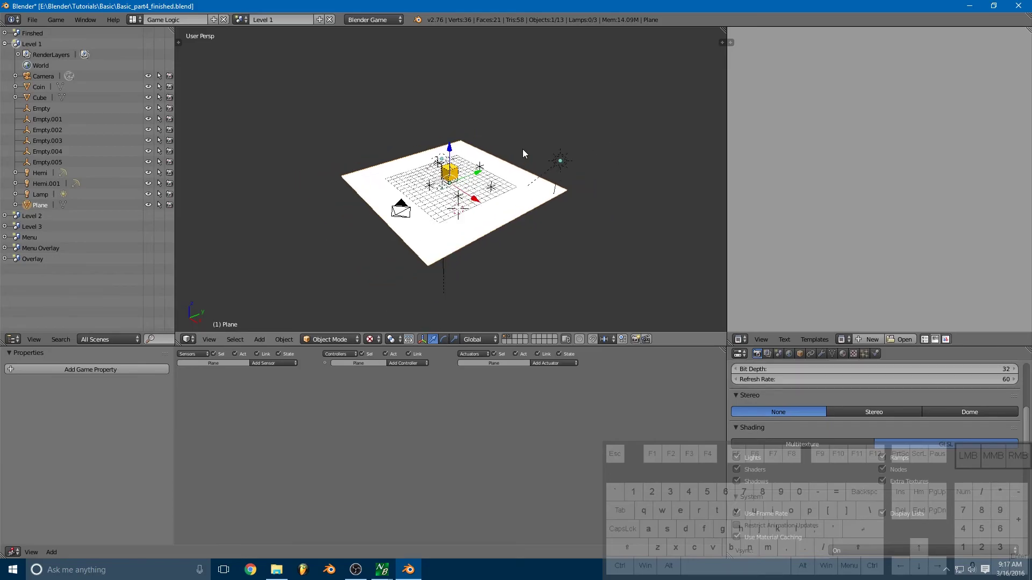
key(a)
key(a)
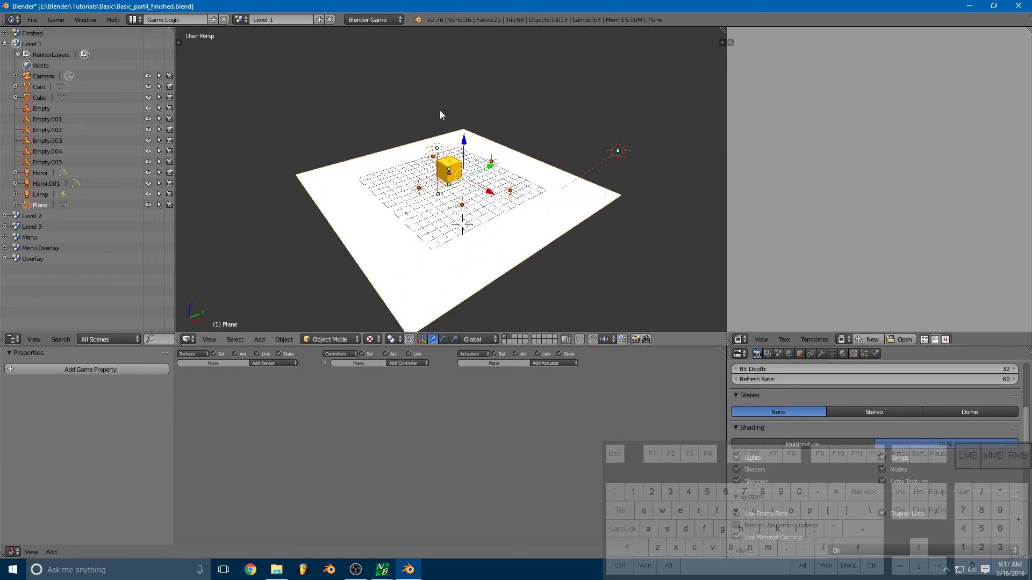
- Link the selected Level 1 objects into the Level 3 scene via Ctrl+L
drag(449, 110, 458, 108)
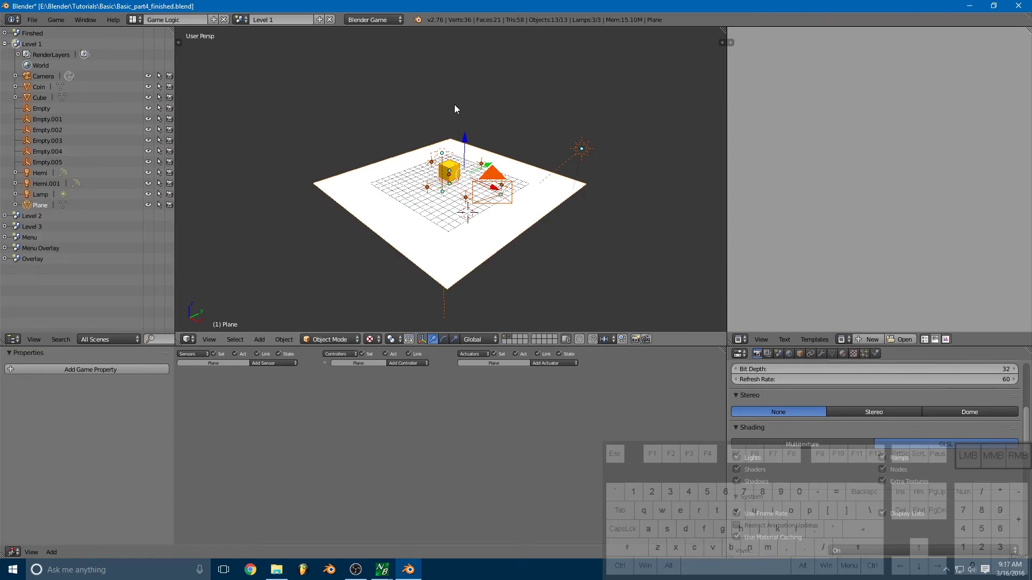
key(ctrl+j)
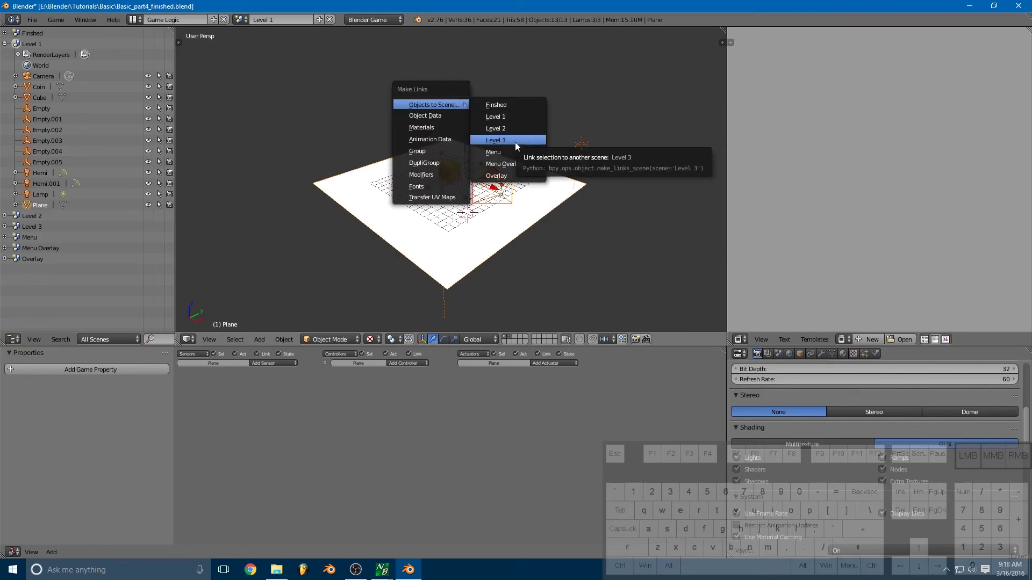
click(518, 145)
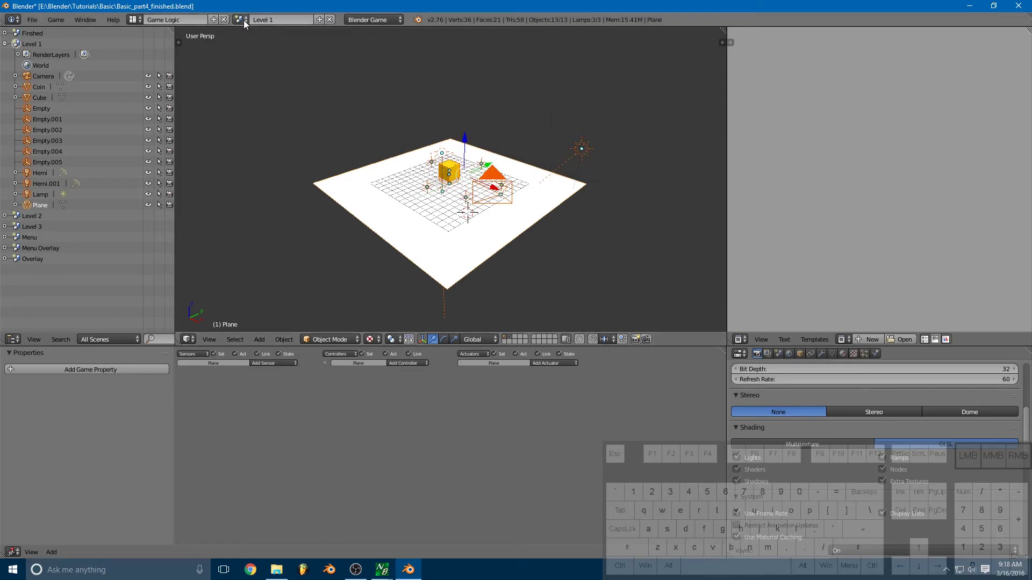
click(581, 184)
- Switch to Level 3 and make the first two linked empties single-user Object copies
click(580, 183)
right_click(446, 160)
drag(476, 187, 486, 212)
drag(493, 193, 474, 181)
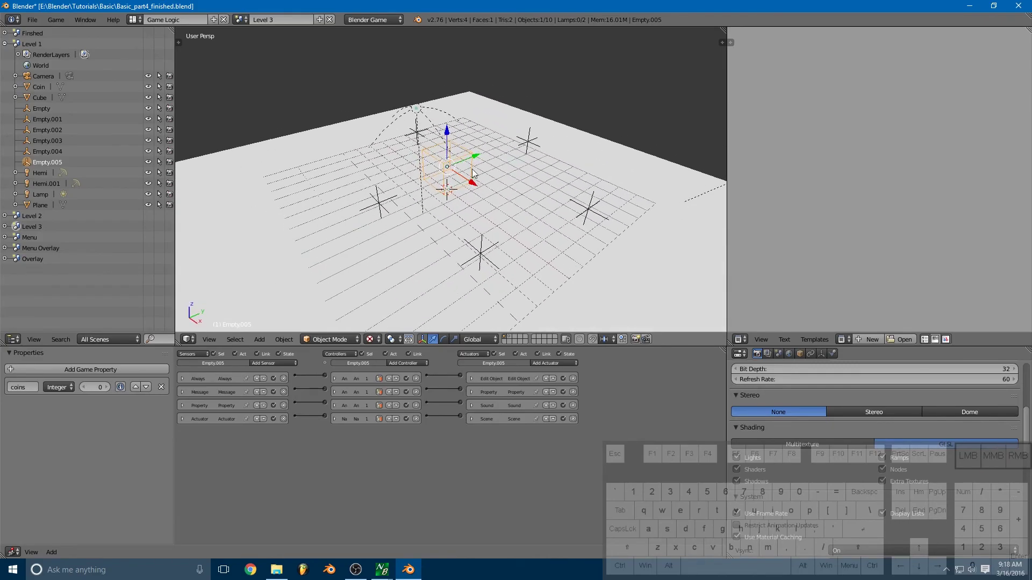
key(u)
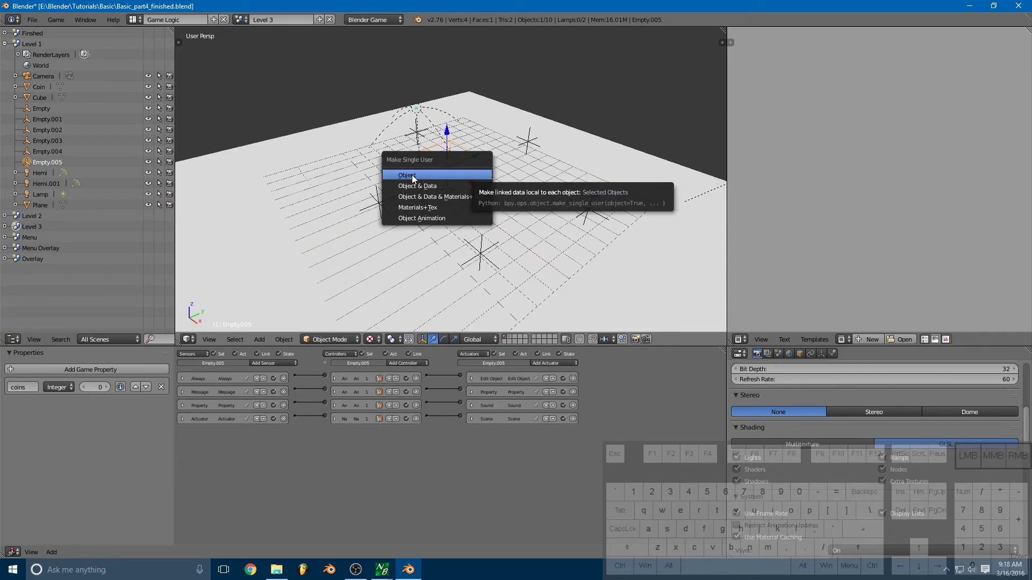
click(414, 179)
right_click(380, 201)
drag(457, 195, 448, 185)
key(u)
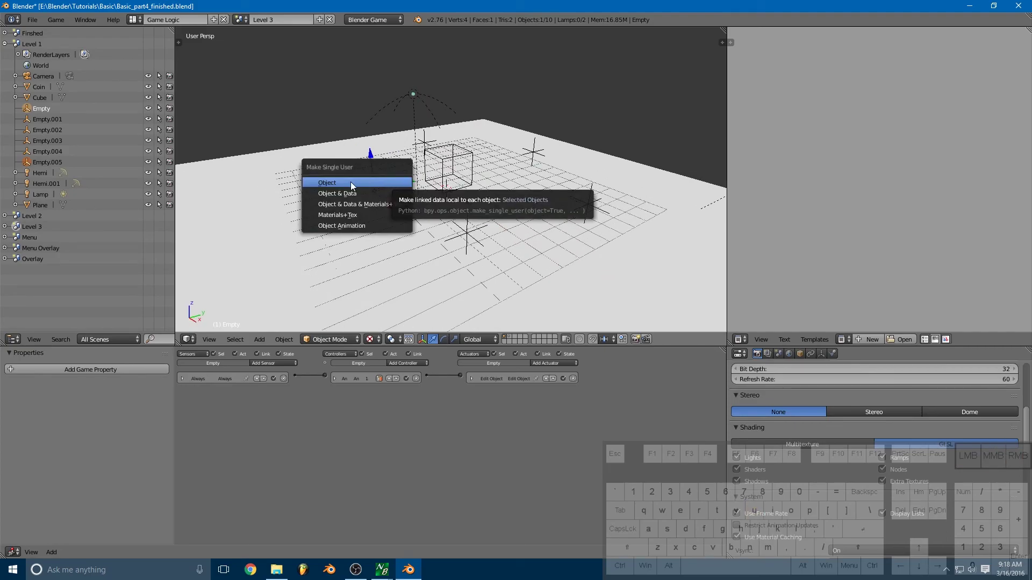
click(345, 187)
- Make the remaining four linked empties single-user Object copies
right_click(468, 229)
key(u)
click(468, 229)
right_click(591, 204)
key(u)
click(591, 204)
right_click(538, 152)
key(u)
click(538, 152)
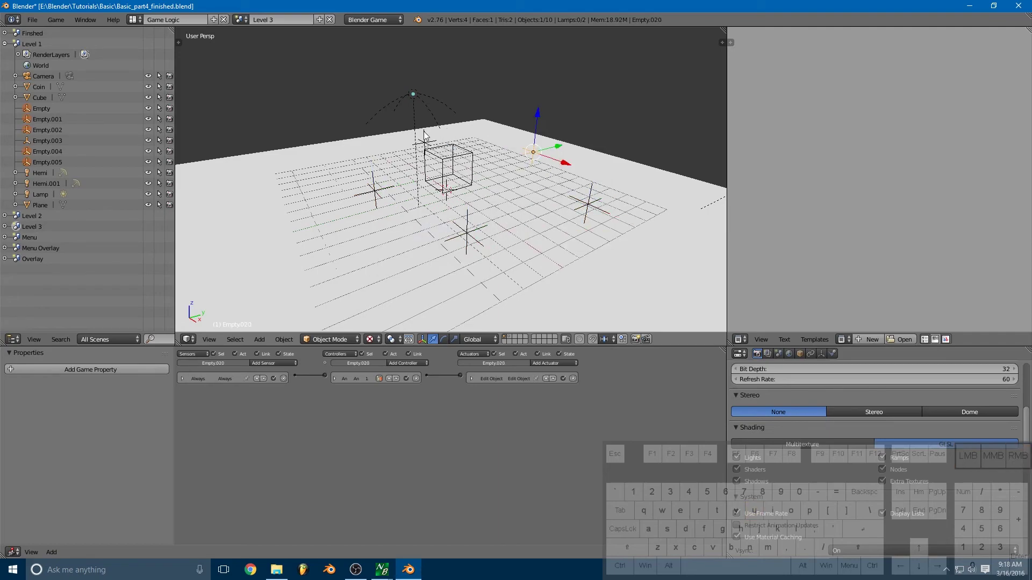
right_click(426, 140)
key(u)
click(425, 140)
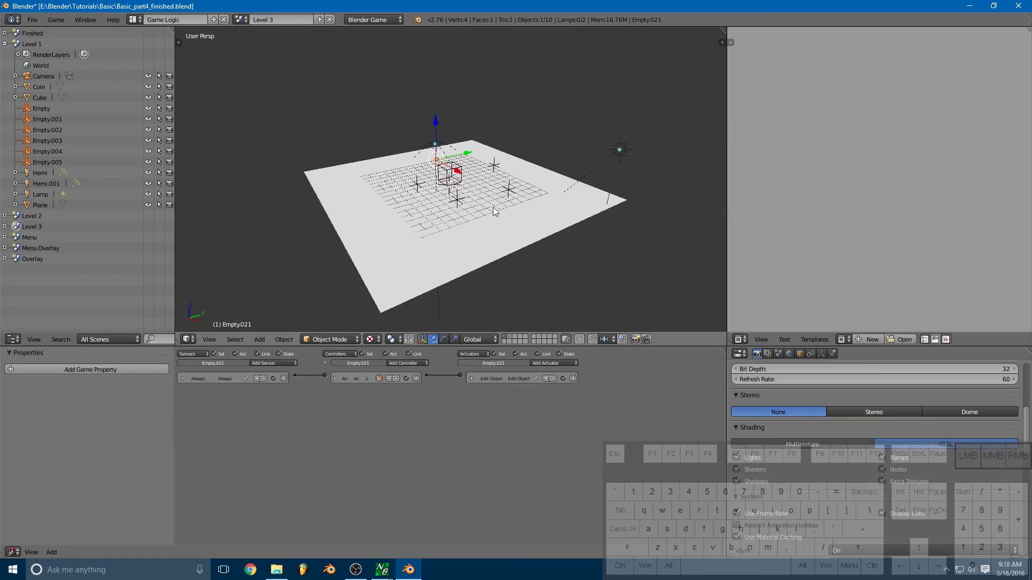
- Select the empty holding the integer coins property to view its logic bricks
drag(482, 178, 465, 198)
drag(412, 201, 458, 217)
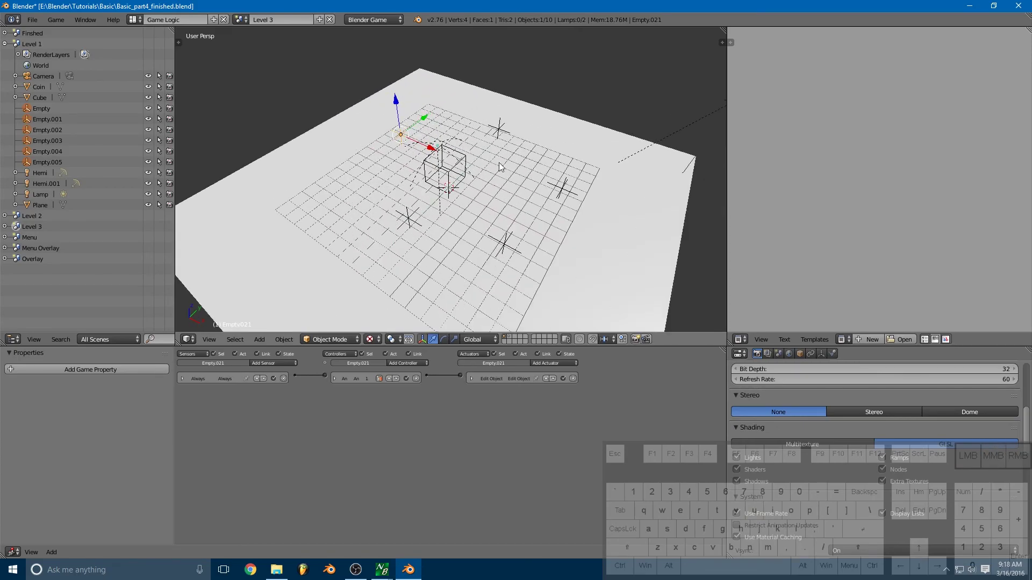
middle_click(506, 165)
middle_click(537, 196)
right_click(451, 170)
drag(455, 195, 464, 196)
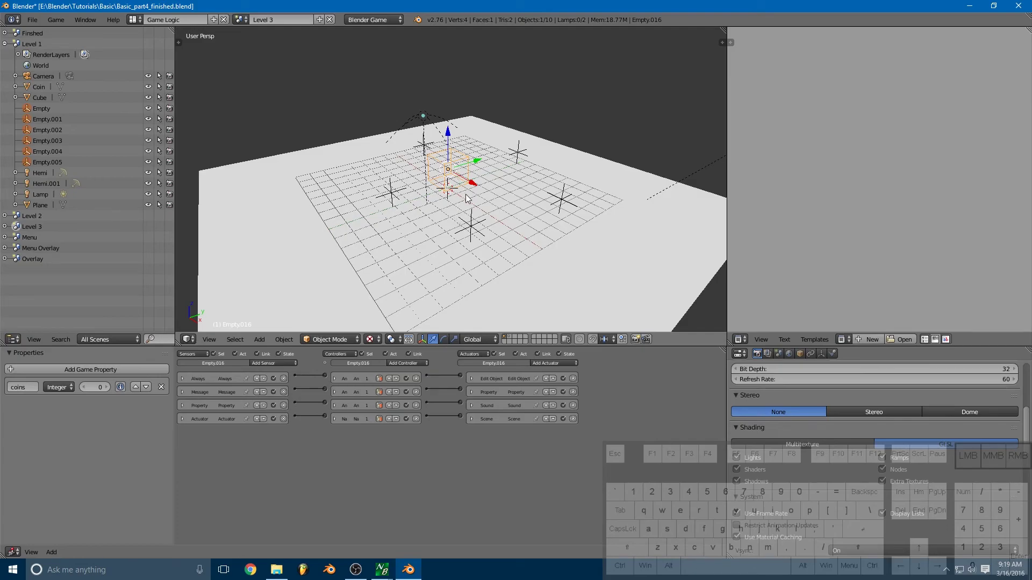
- Add a cube and place it left of the floor centre as a small block
key(shift+a)
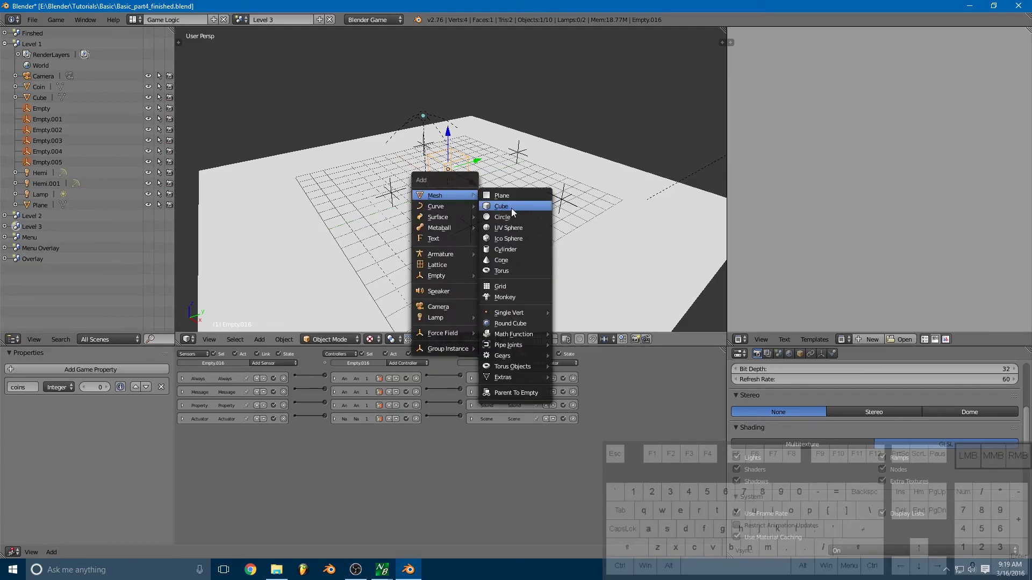
click(514, 211)
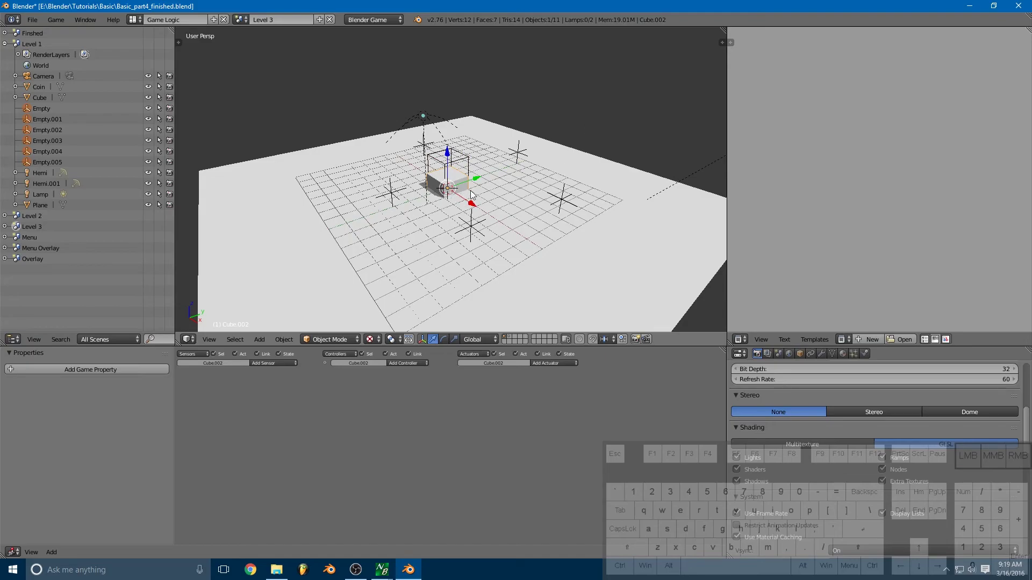
drag(499, 170, 496, 177)
drag(470, 208, 527, 244)
drag(507, 210, 512, 204)
drag(526, 216, 486, 253)
drag(481, 276, 406, 213)
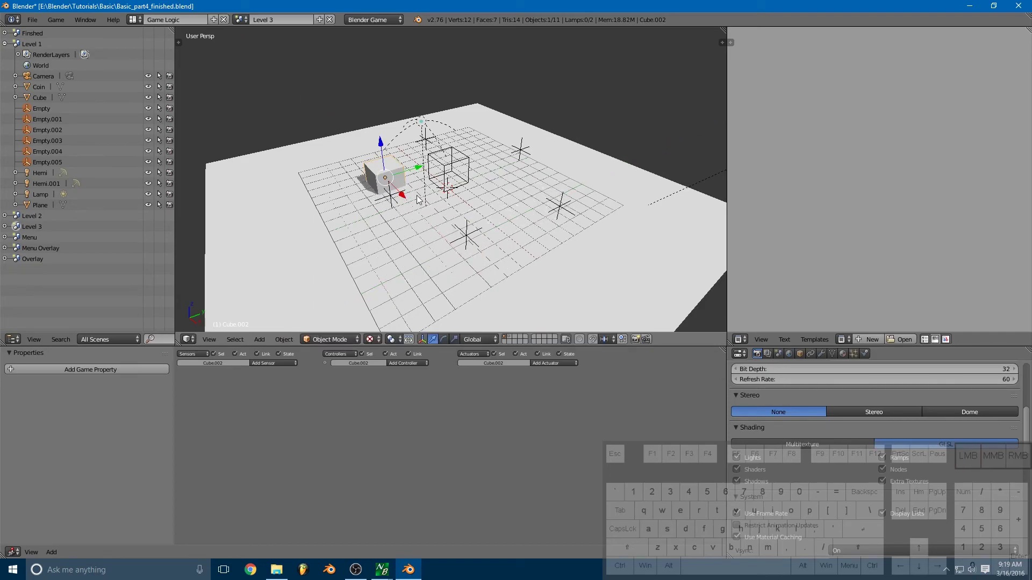
- Duplicate the cube and move the copy to the right side of the floor
key(shift+d)
drag(421, 200, 539, 270)
click(540, 270)
drag(512, 264, 606, 212)
drag(605, 239, 579, 228)
drag(578, 201, 605, 185)
click(608, 209)
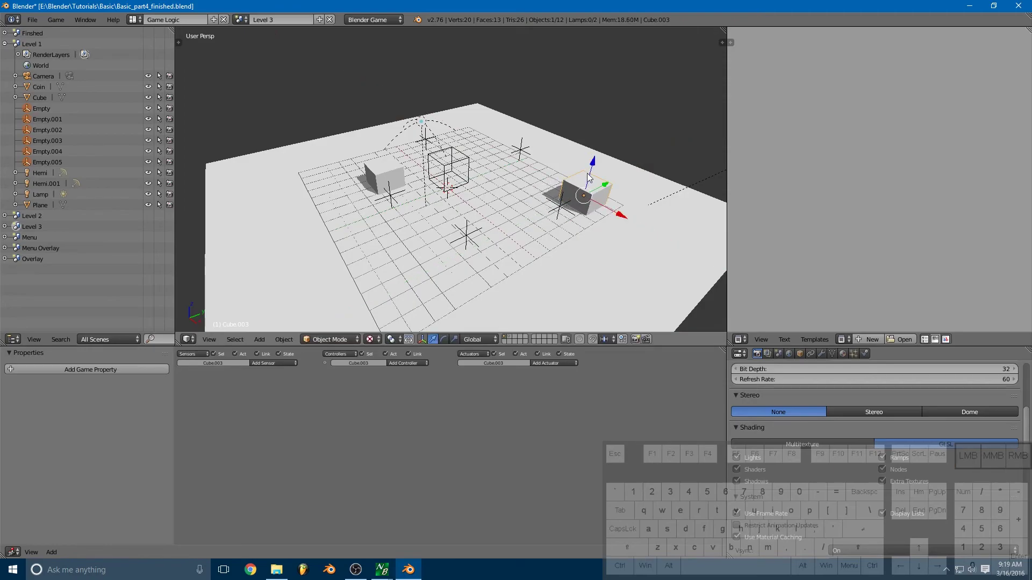
- Scale the copy along Z into a tall pillar and start playing Level 3
key(s)
middle_click(592, 182)
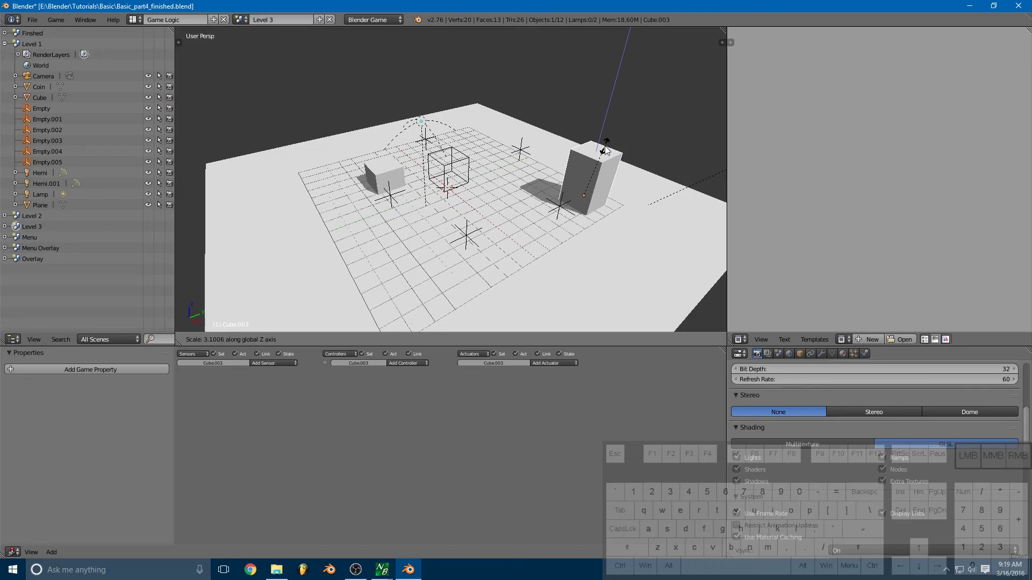
click(608, 144)
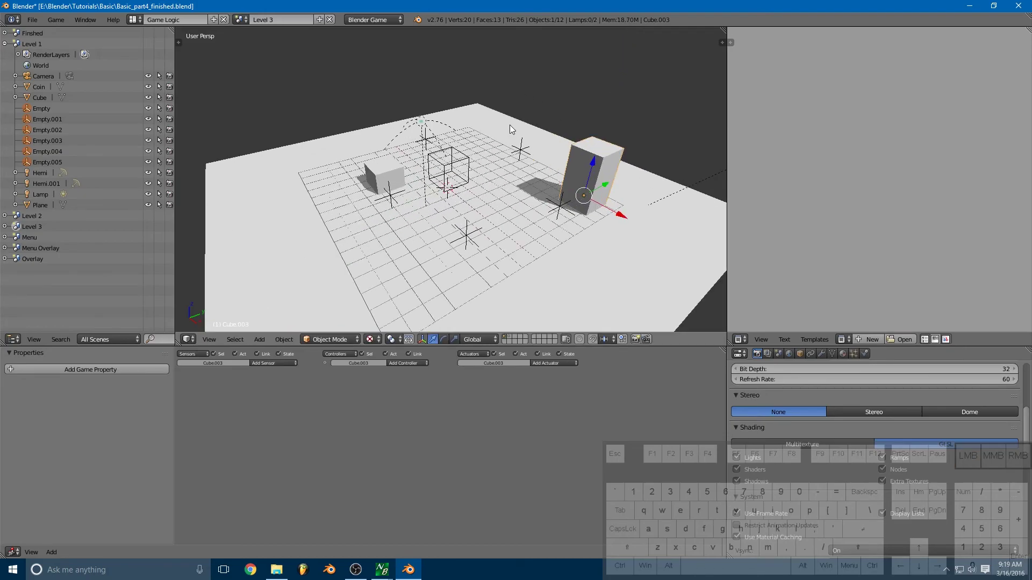
key(p)
key(d)
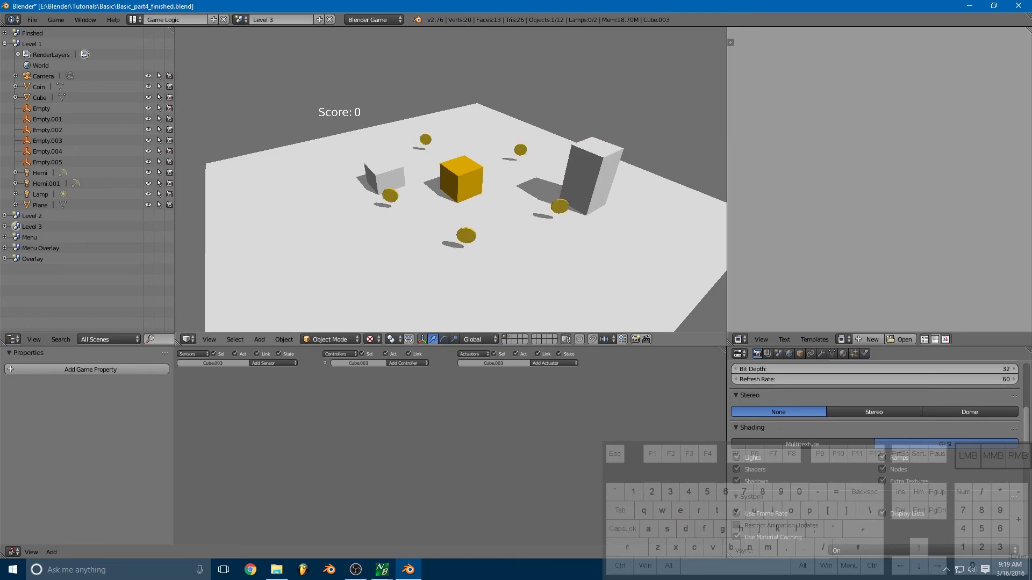
key(a)
key(s)
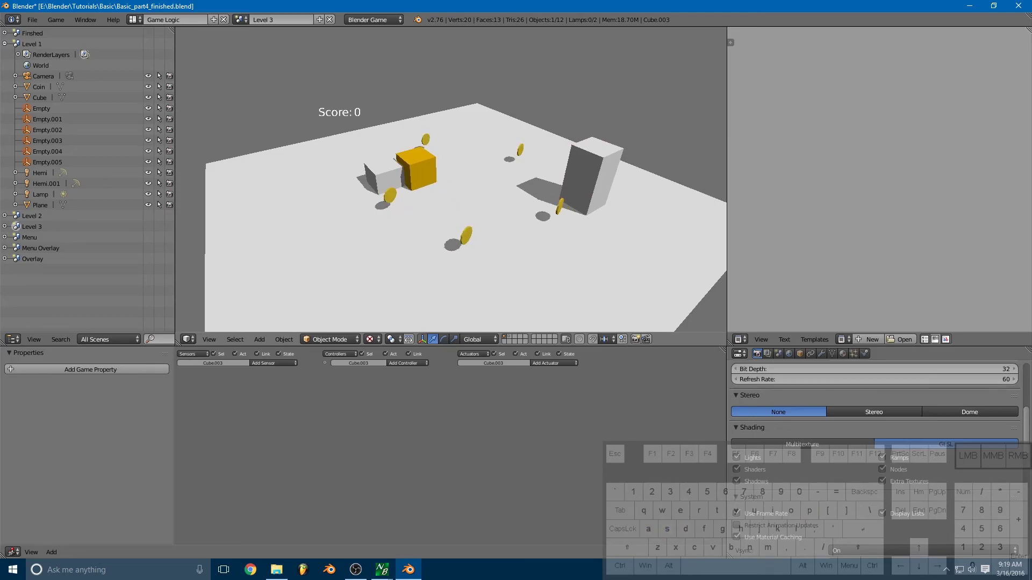
key(s)
key(space)
key(d)
key(w)
key(d)
key(a)
key(d)
key(space)
key(space)
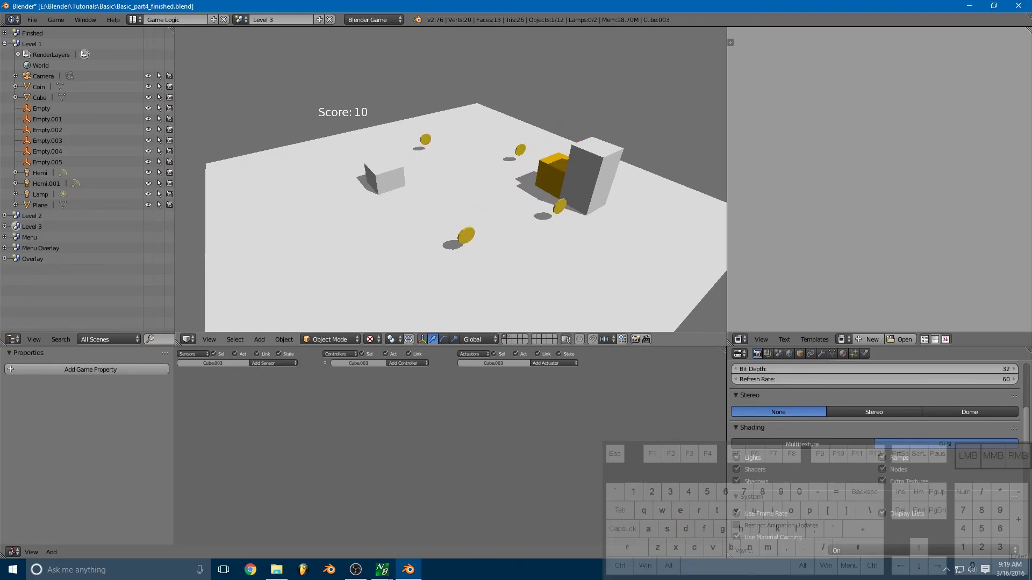
key(space)
key(Escape)
key(`)
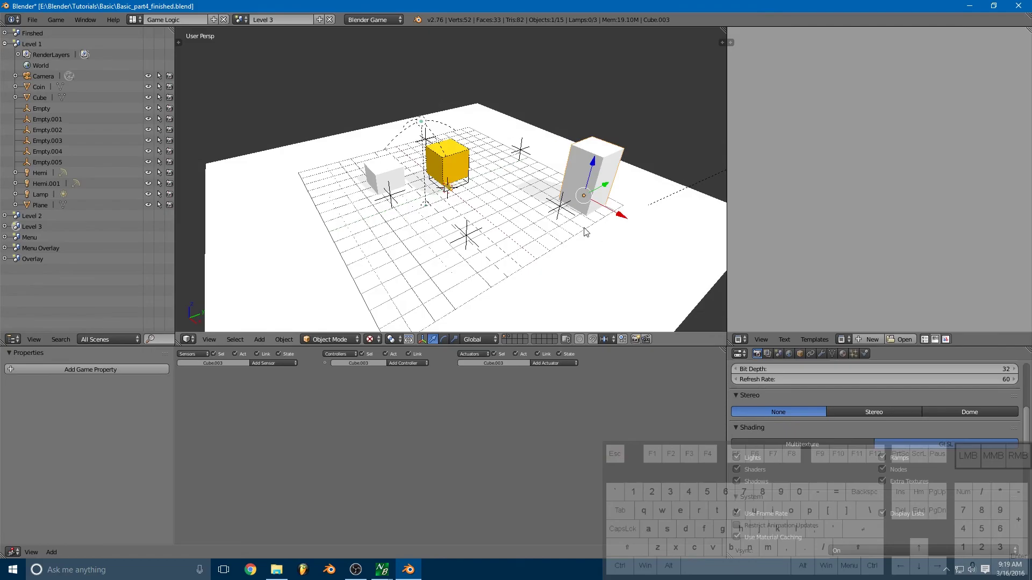
- Raise the coin spawn empty beside the small box up onto the box top
right_click(391, 199)
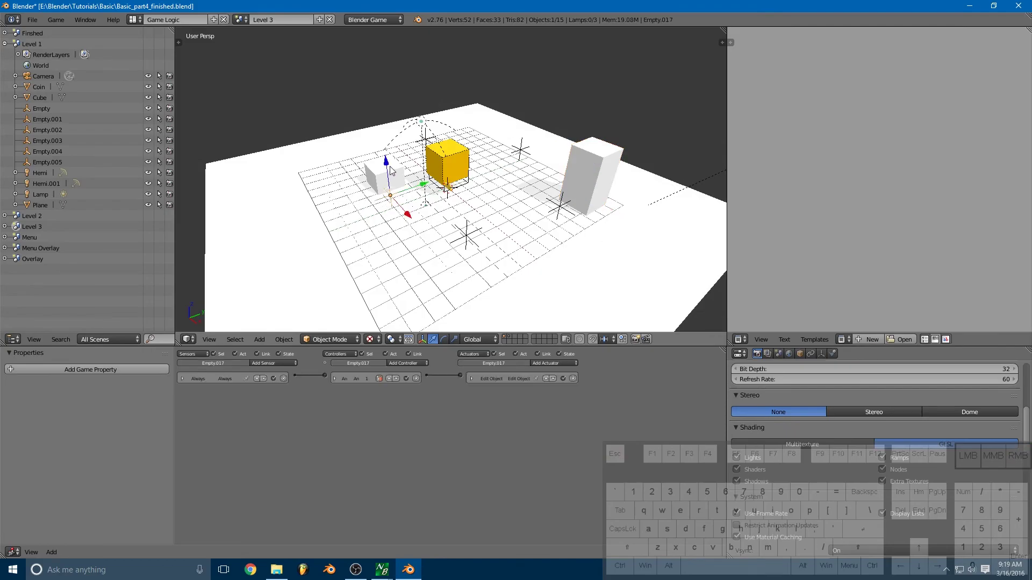
drag(426, 178, 483, 166)
drag(476, 220, 390, 216)
drag(368, 198, 378, 188)
drag(415, 190, 335, 184)
click(409, 156)
- Raise the coin spawn empty beside the tall pillar up above the pillar top
drag(376, 124, 377, 93)
drag(417, 118, 439, 123)
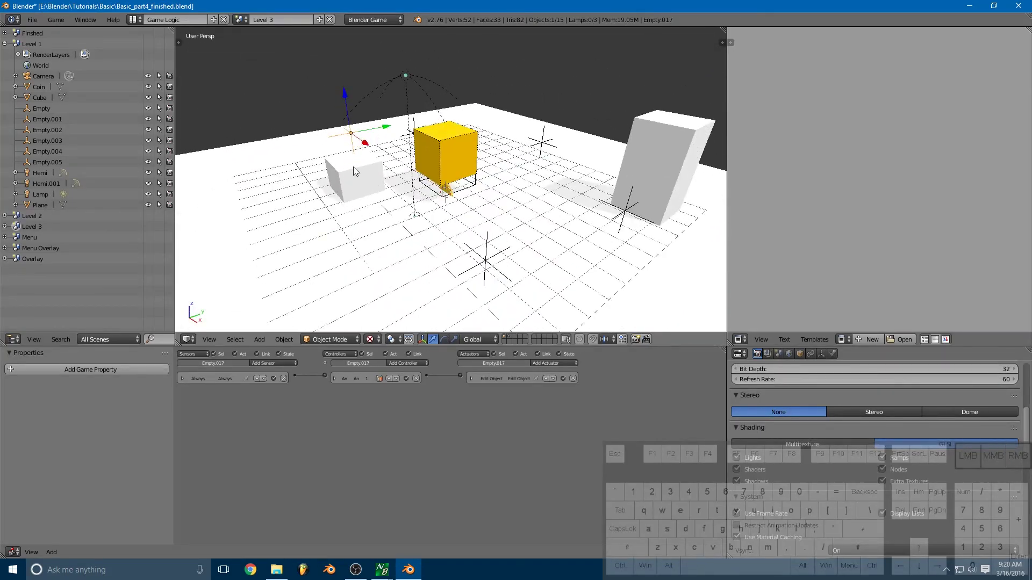
click(380, 129)
click(363, 146)
right_click(626, 210)
drag(644, 200, 680, 179)
click(706, 208)
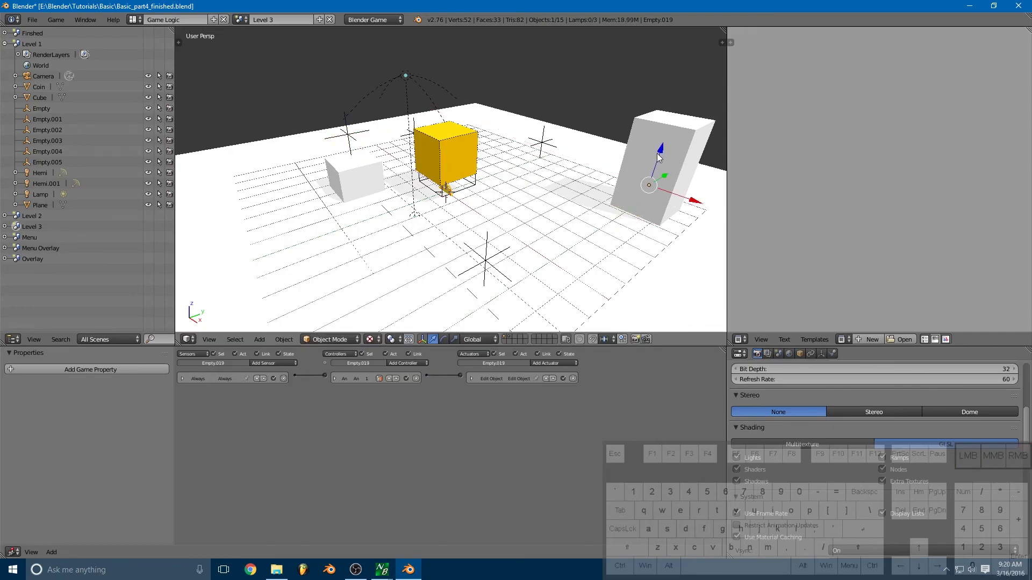
drag(664, 143, 699, 64)
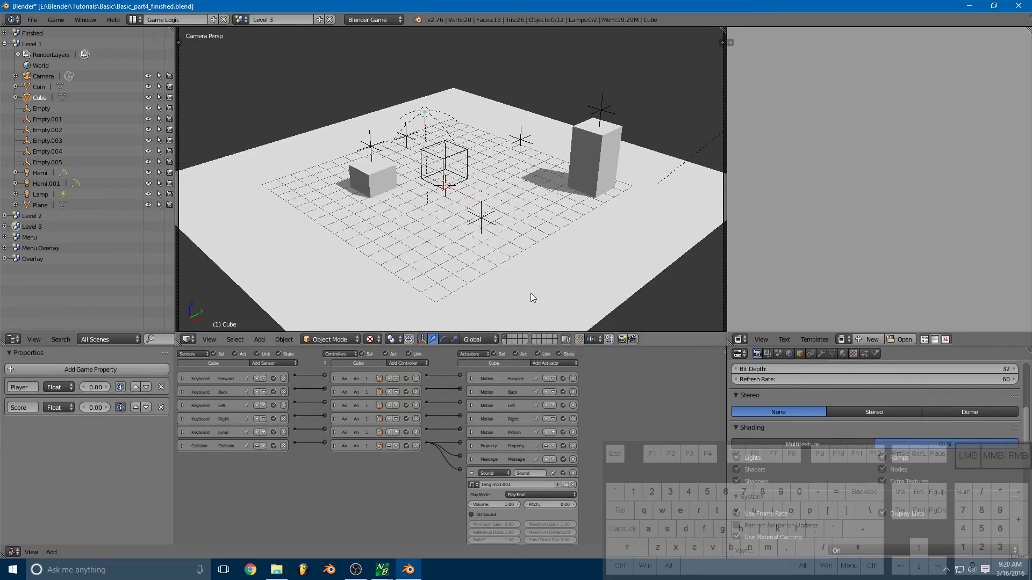
key(p)
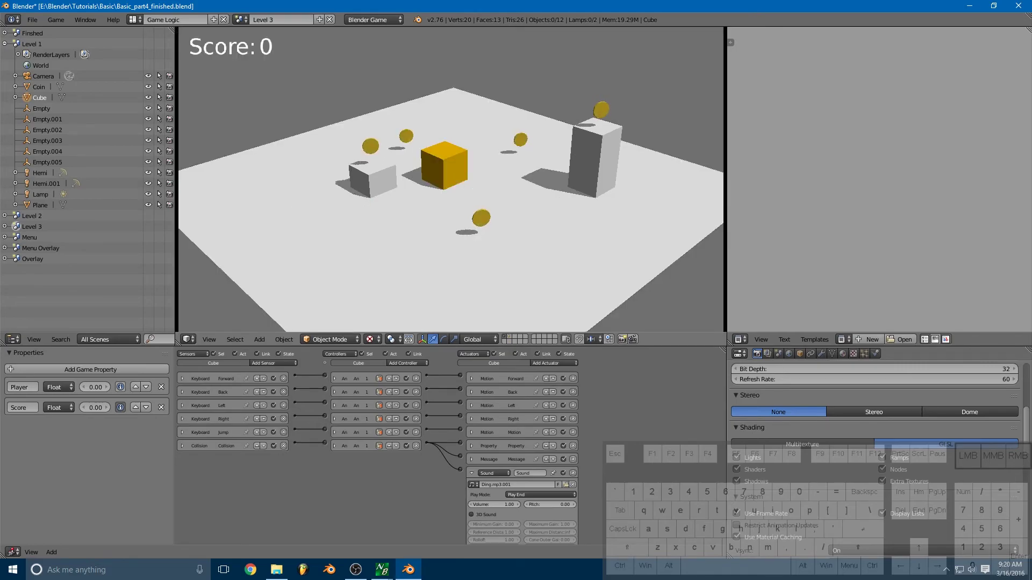
key(s)
key(a)
key(space)
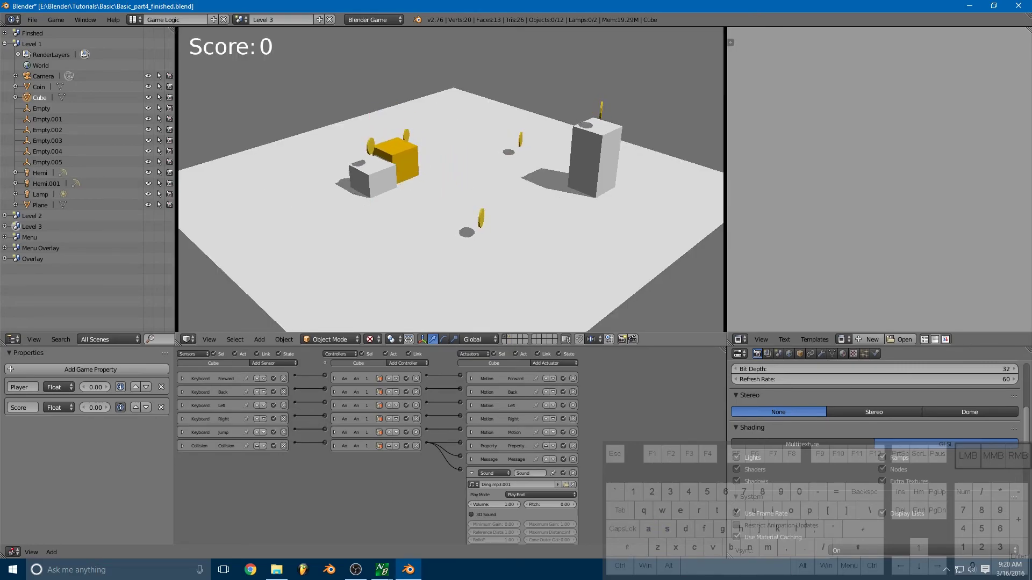
key(s)
key(space)
key(d)
key(w)
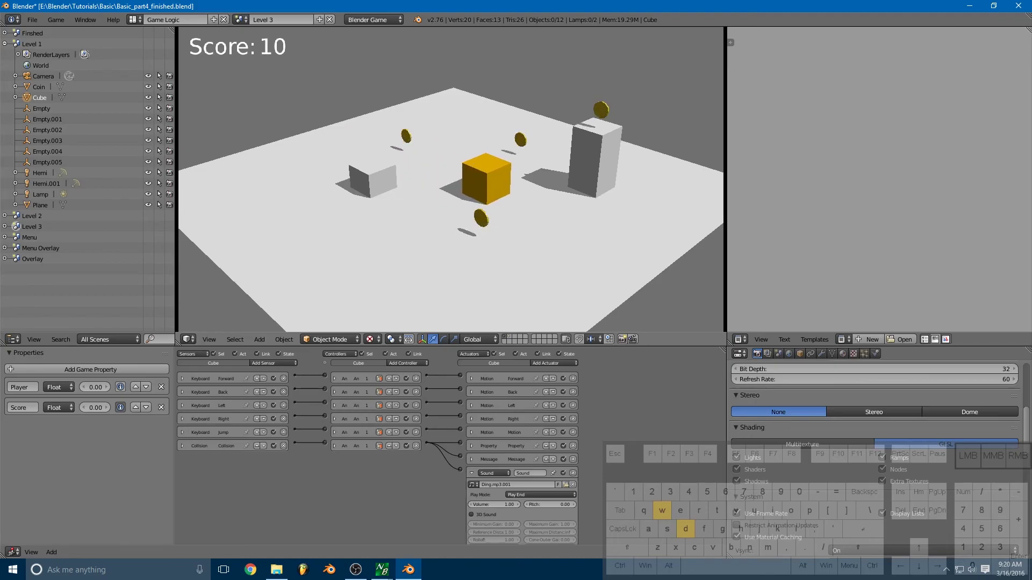
key(a)
key(d)
key(space)
key(s)
key(w)
key(space)
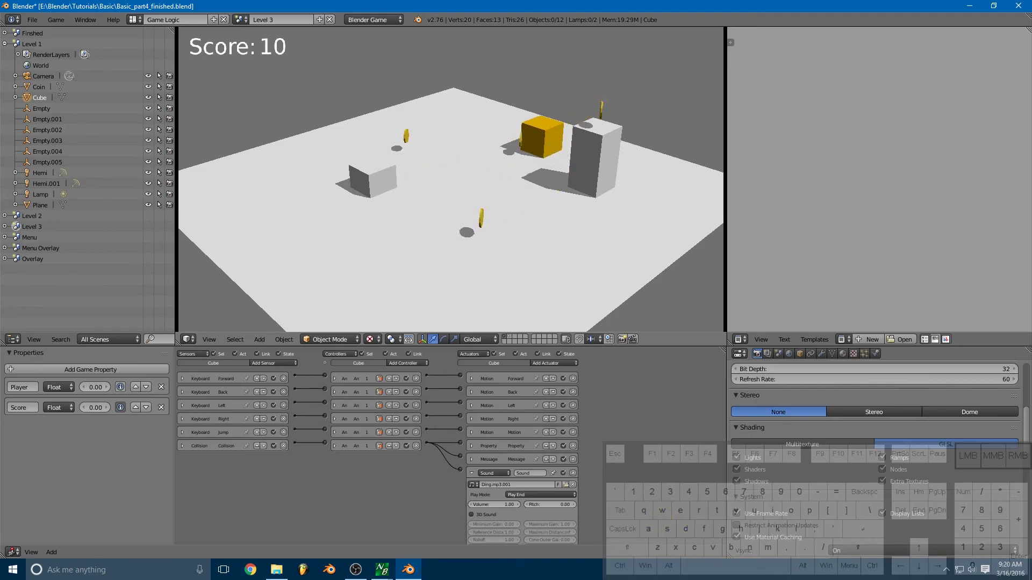
key(Escape)
drag(539, 205, 511, 210)
drag(505, 215, 545, 229)
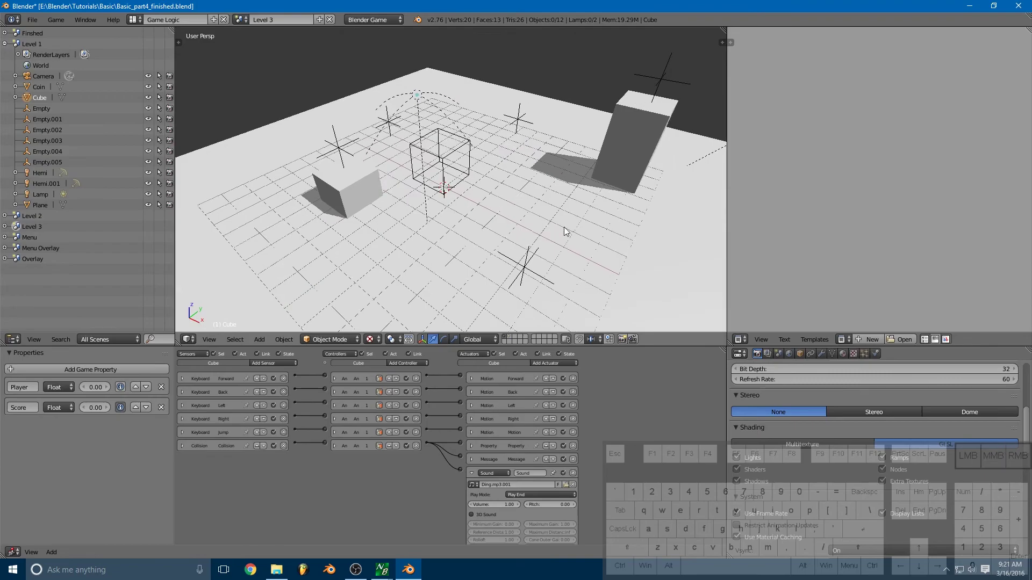
- Add a new cube and move it beside the tall pillar
drag(583, 214, 527, 184)
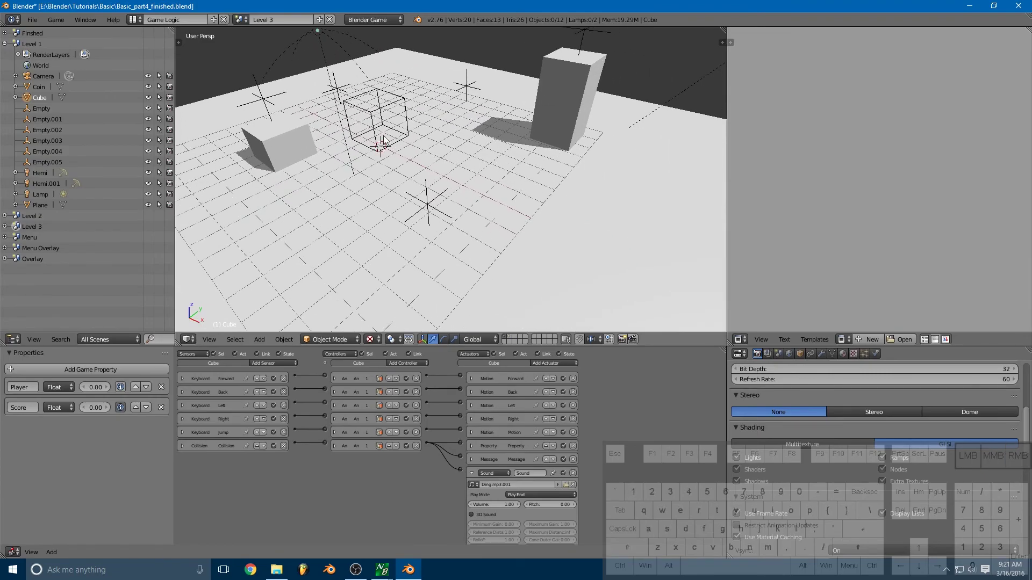
key(shift+a)
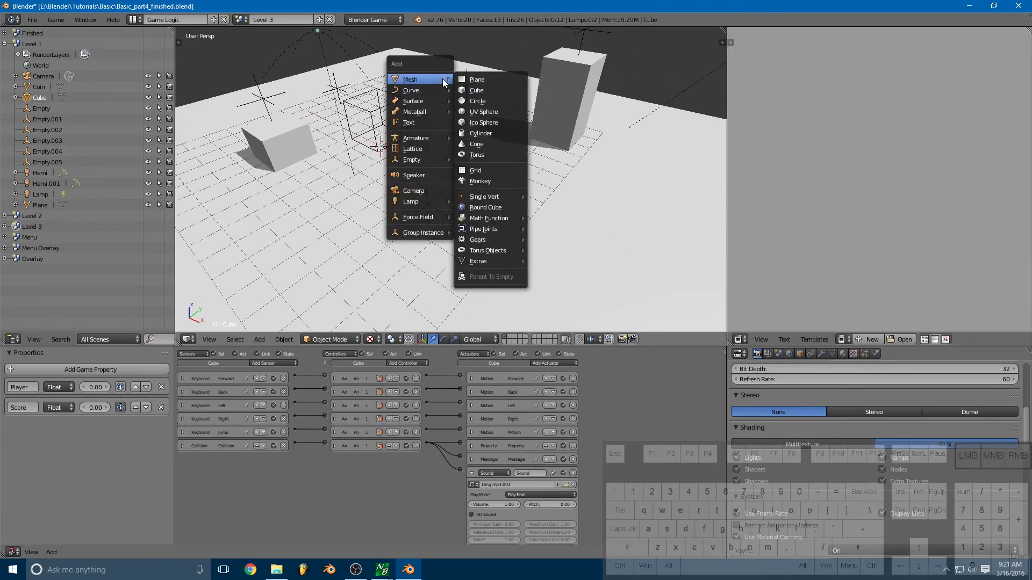
click(488, 93)
drag(416, 165, 516, 208)
drag(508, 180, 575, 130)
click(588, 155)
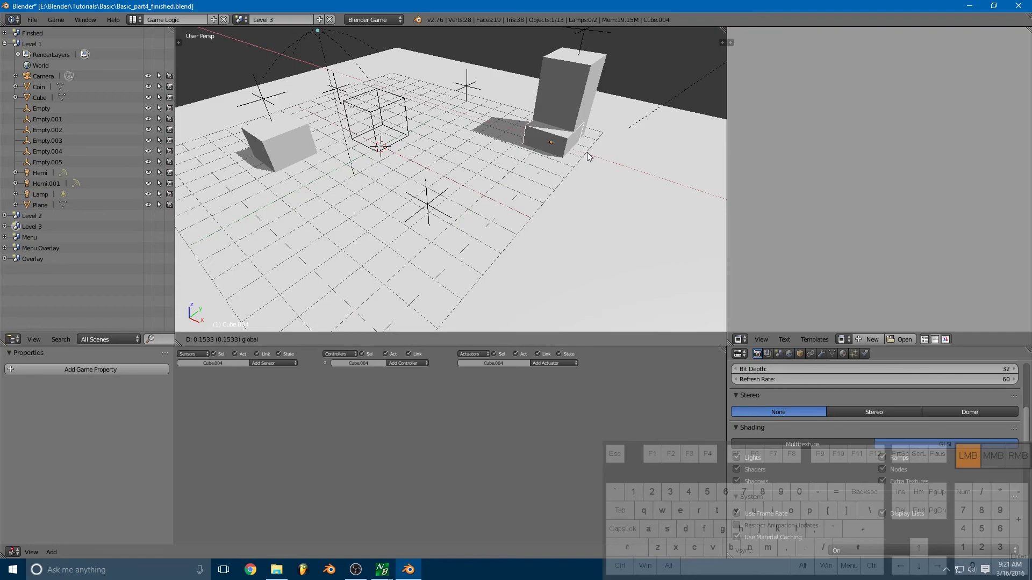
- Place the new cube against the pillar's base and check its height
drag(574, 131, 563, 142)
drag(586, 130, 514, 93)
drag(523, 125, 536, 161)
drag(541, 190, 520, 192)
drag(532, 187, 525, 151)
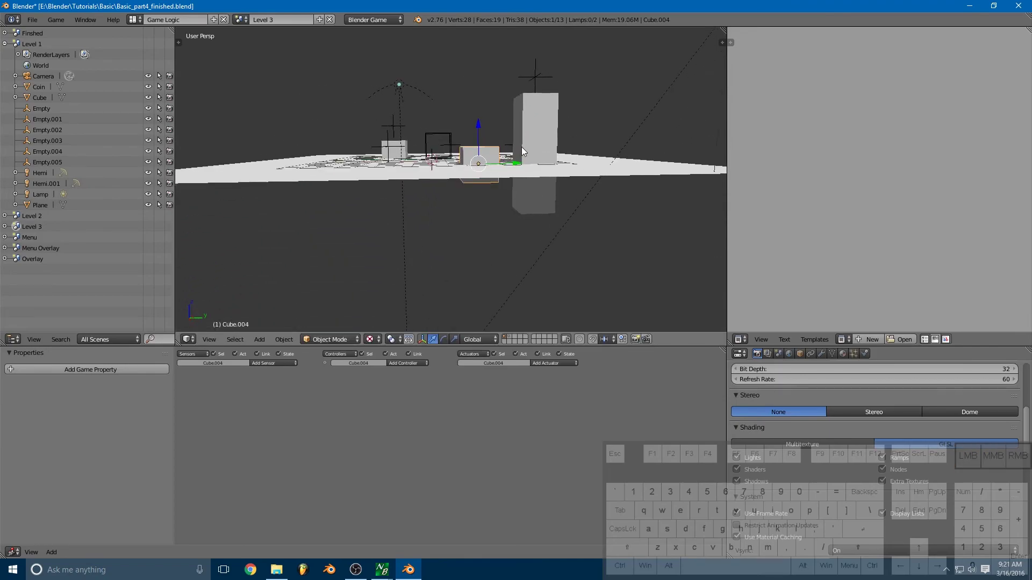
- Switch to a flat orthographic side view and zoom in on the new box
key(KP_1)
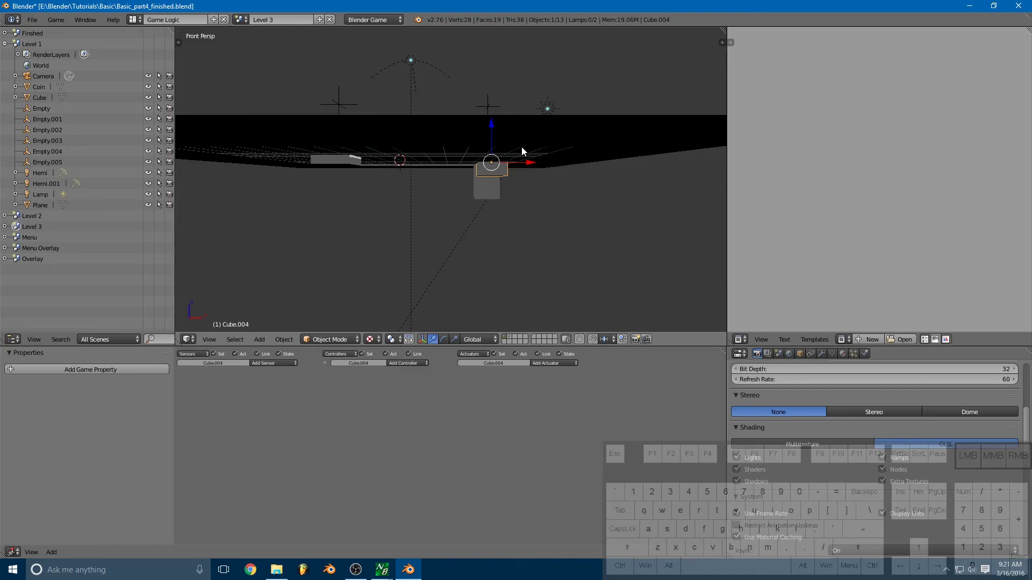
key(KP_3)
key(KP_5)
drag(503, 162, 457, 238)
drag(458, 221, 452, 197)
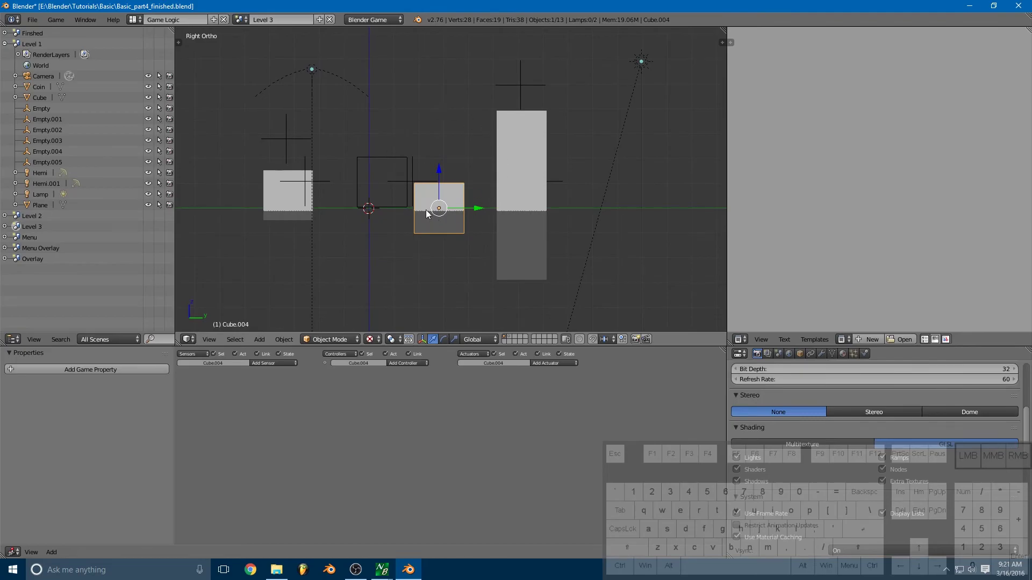
drag(493, 202, 497, 190)
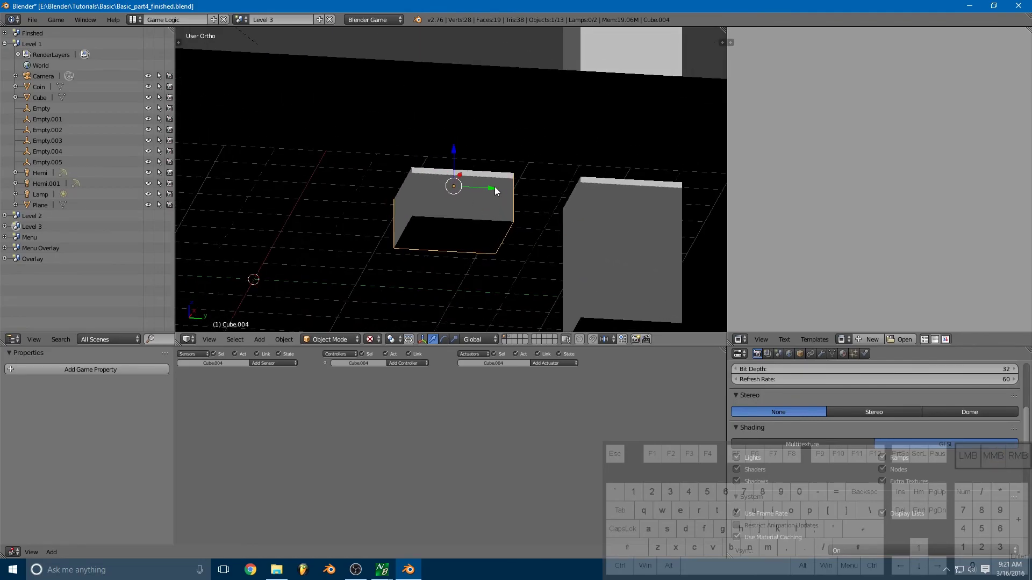
- Set a Right view from the View menu and centre the box and pillar
key(KP_3)
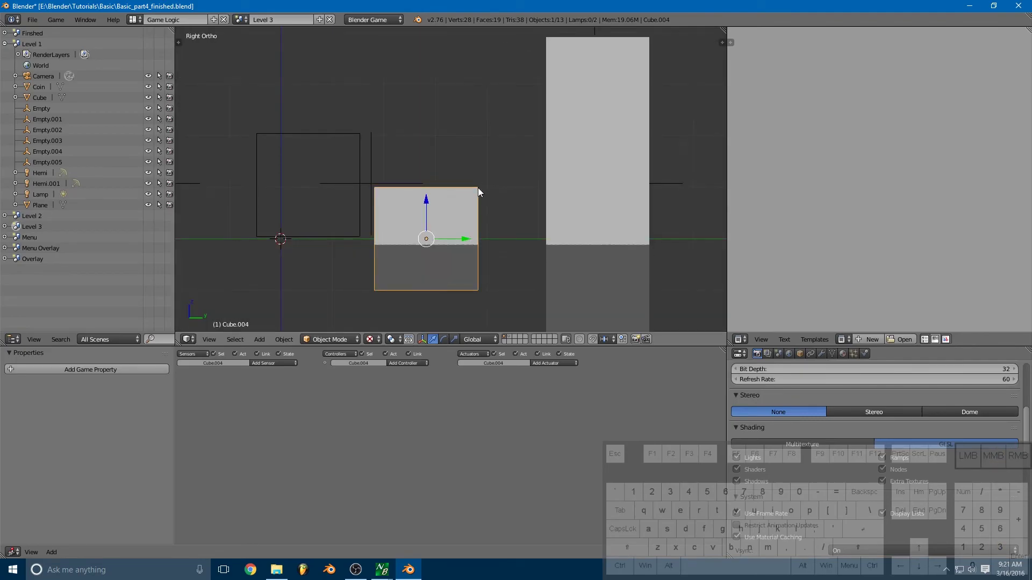
drag(489, 194, 516, 164)
click(214, 344)
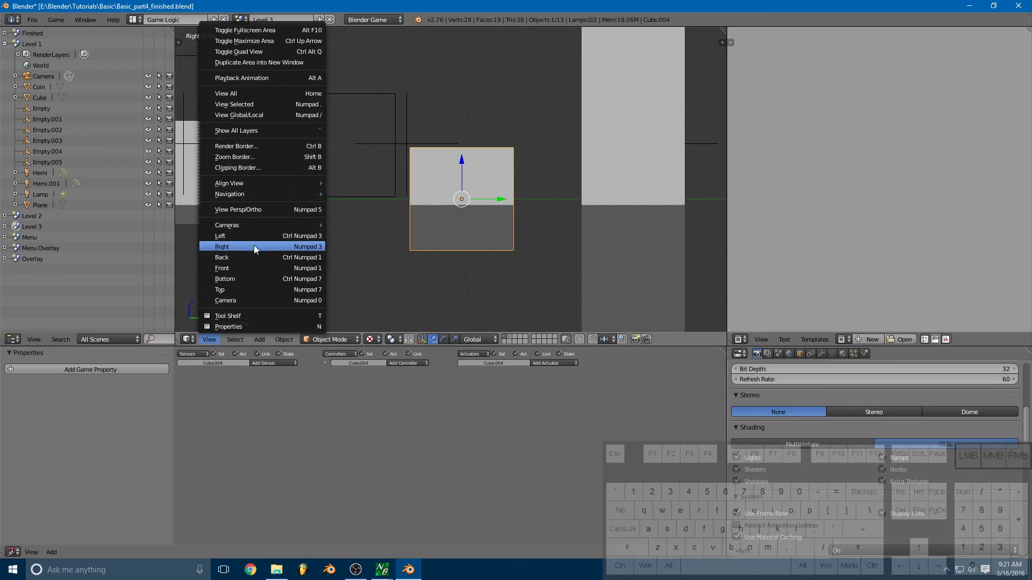
click(257, 249)
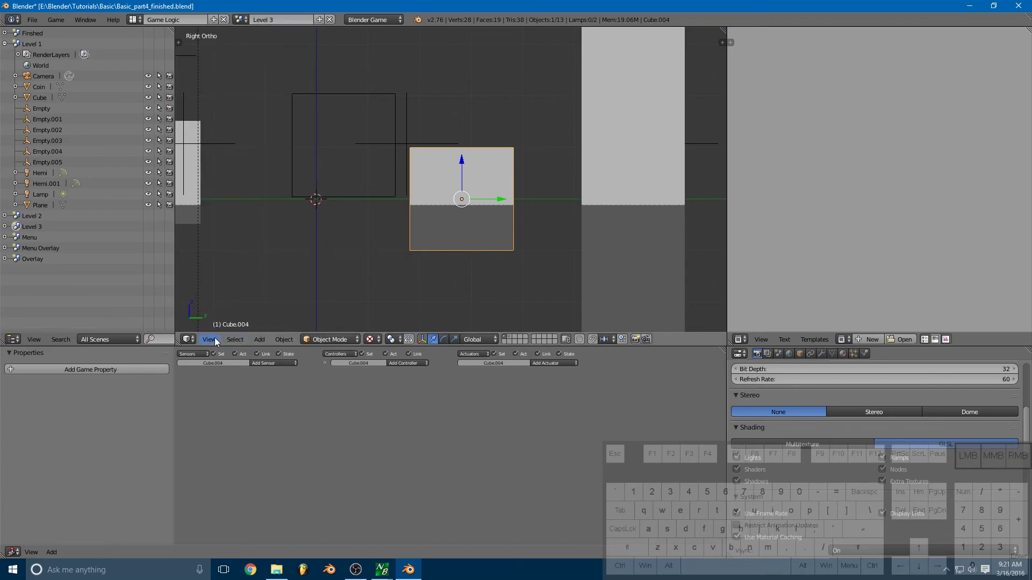
click(217, 341)
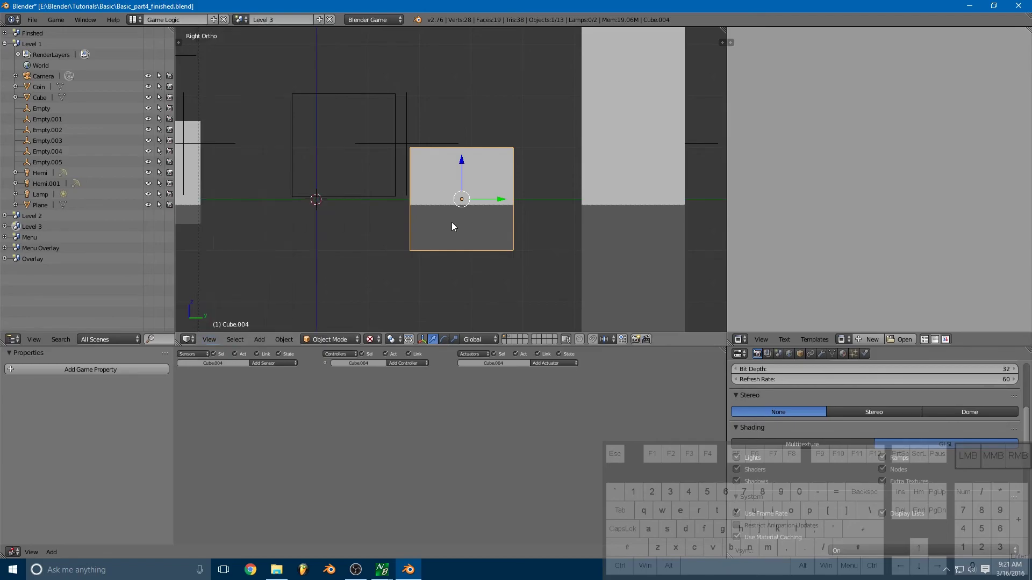
drag(490, 113, 520, 122)
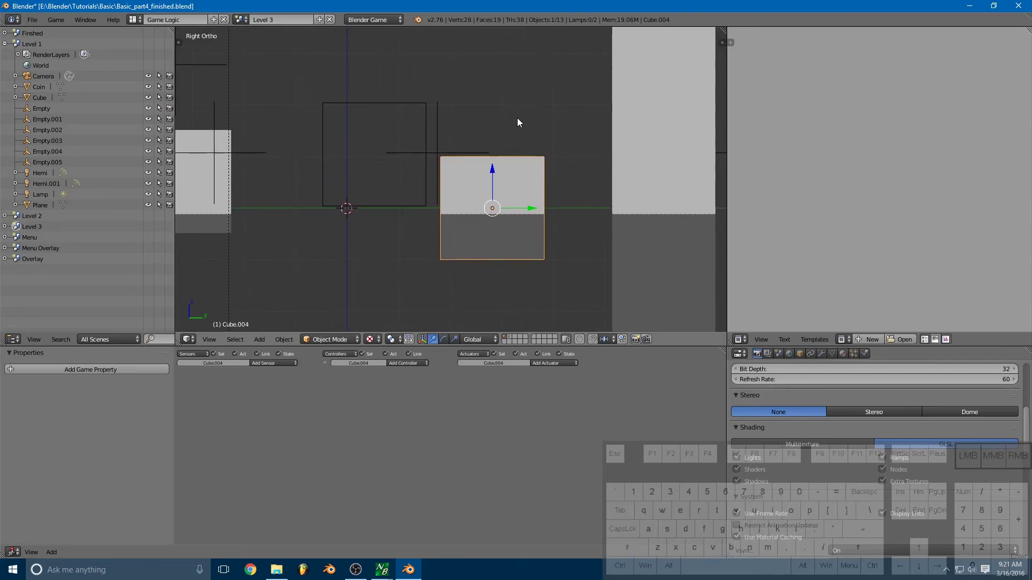
- Edit the box's vertices, raising one side into a ramp reaching the pillar top
key(Tab)
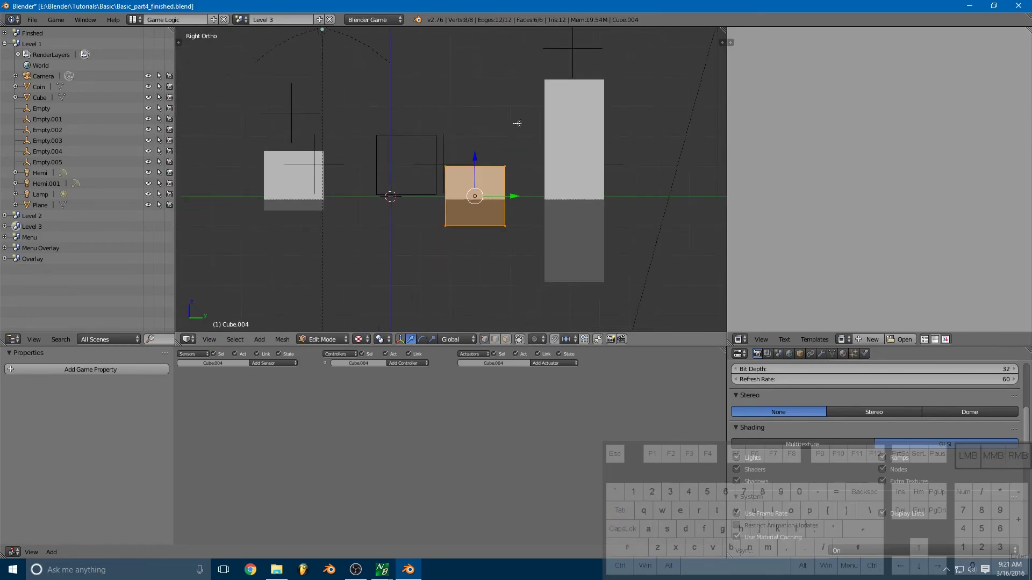
key(a)
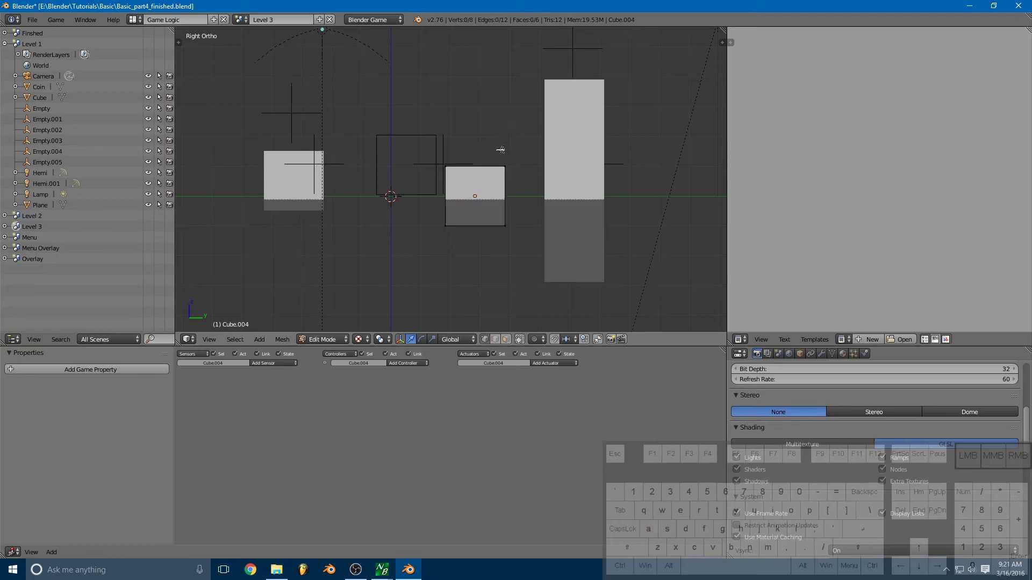
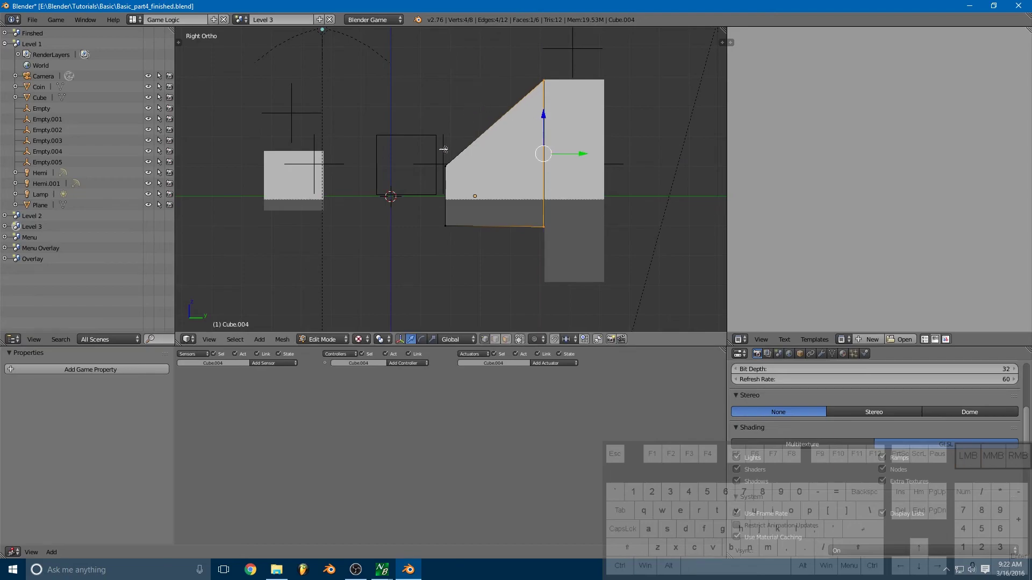
key(a)
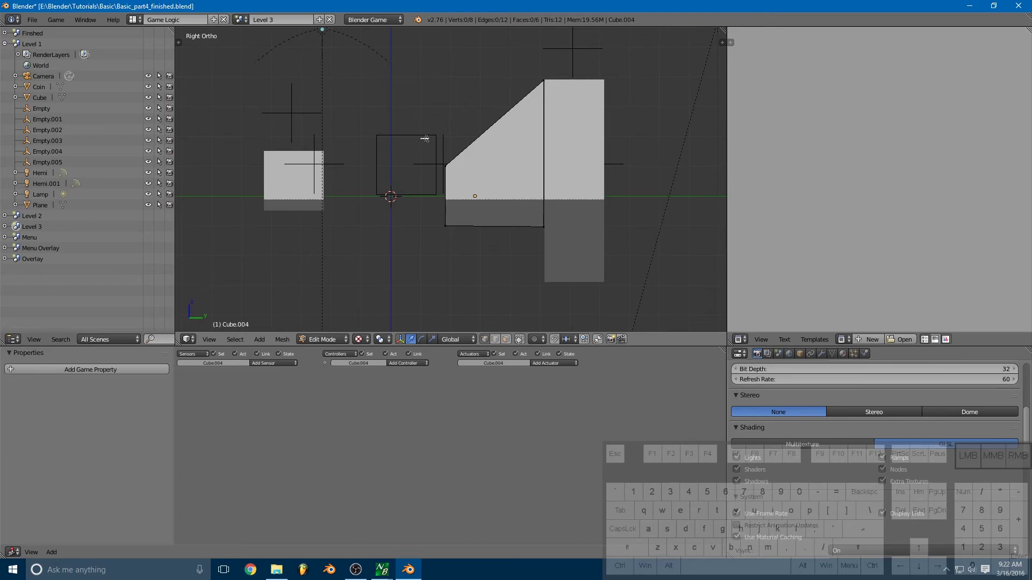
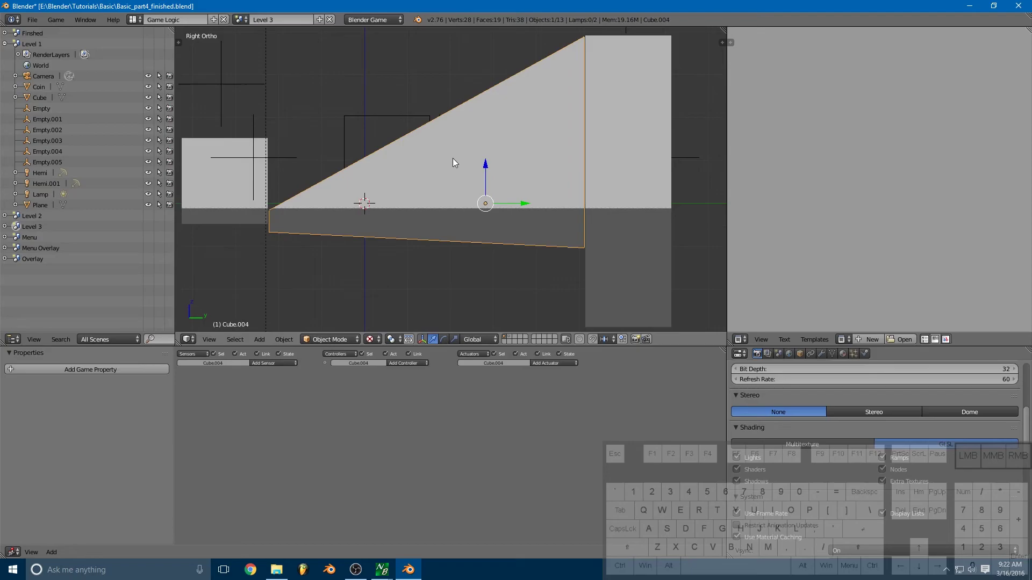
- Inspect the ramp and move its origin to the centre of its geometry
drag(397, 112, 422, 123)
drag(492, 173, 498, 172)
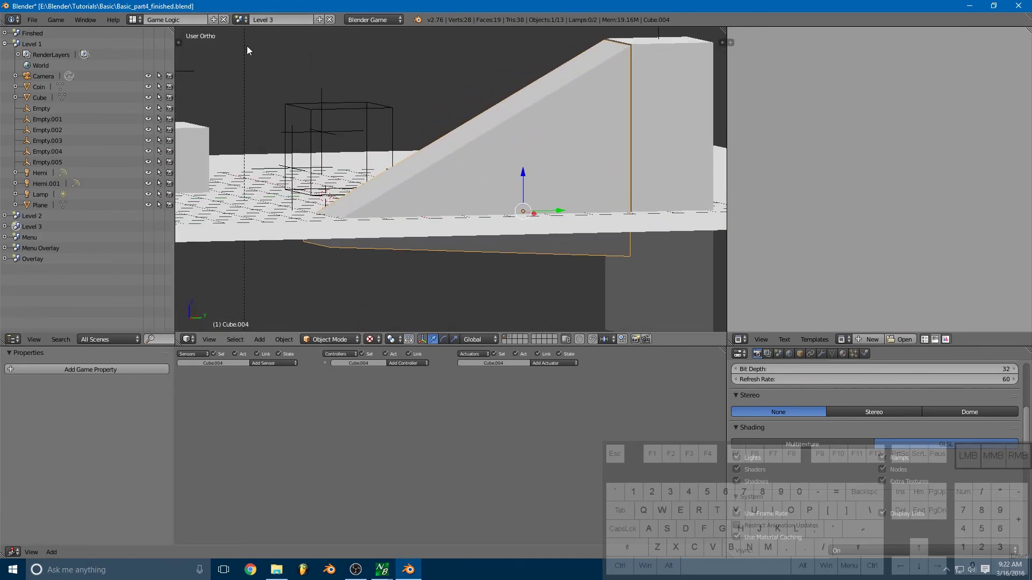
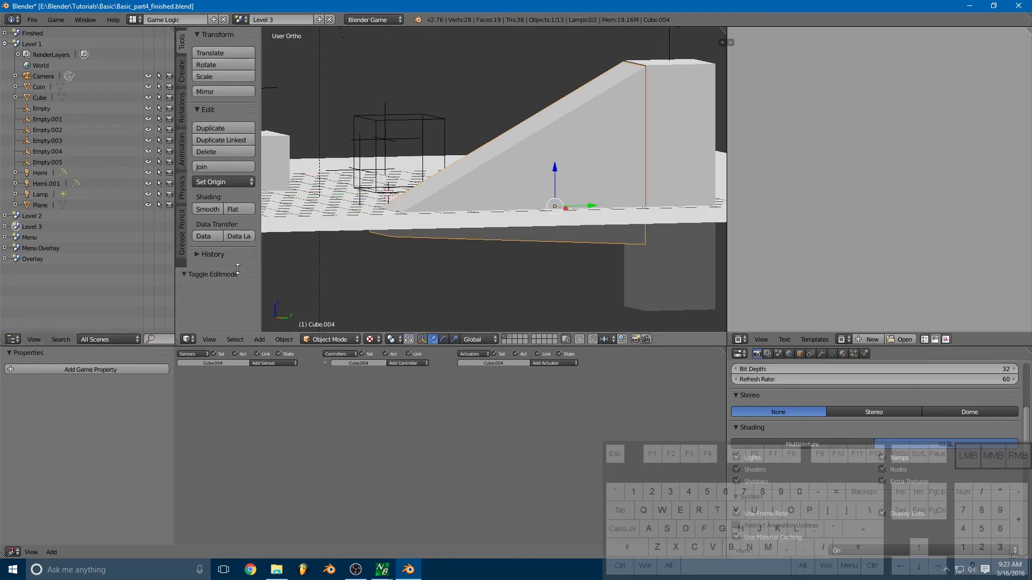
click(227, 186)
click(257, 213)
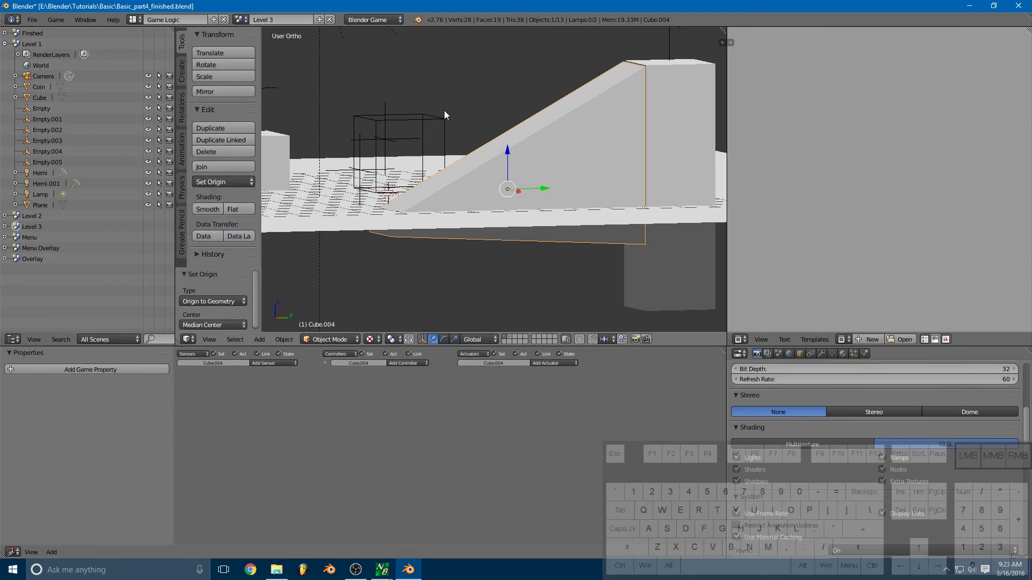
drag(443, 118, 537, 139)
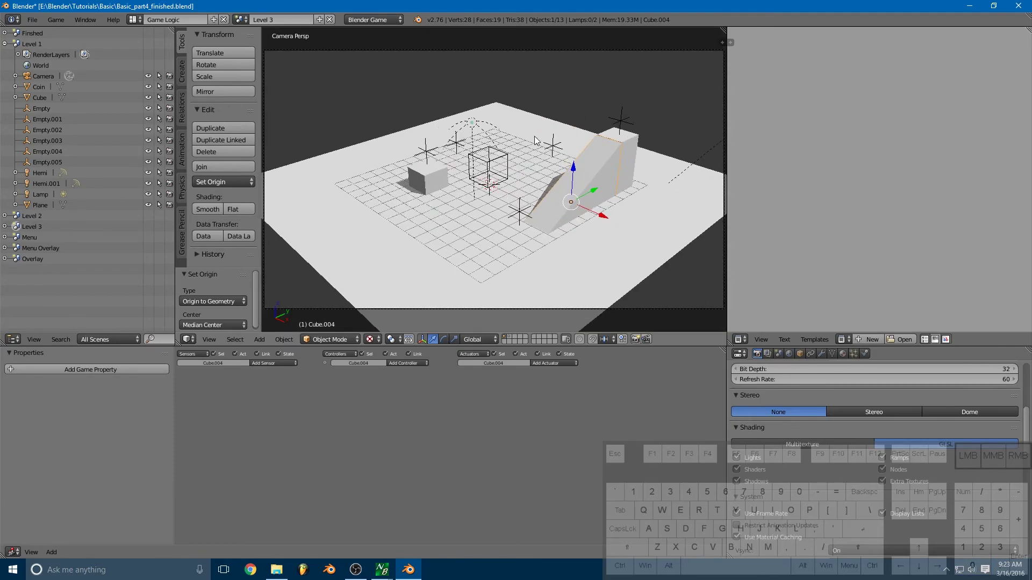
- Play Level 3 and roll the player cube onto the first coin
key(p)
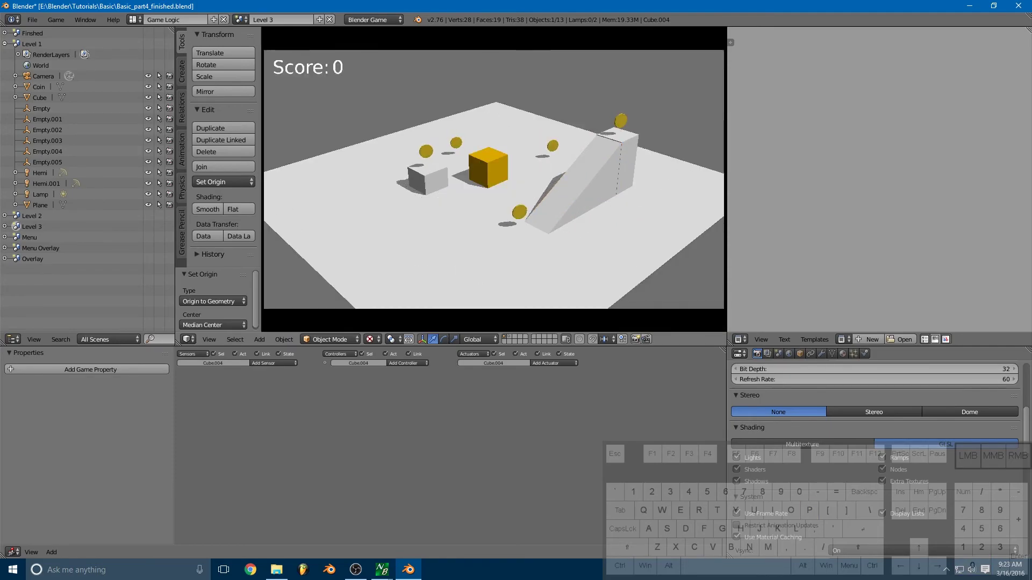
key(s)
key(d)
key(s)
key(d)
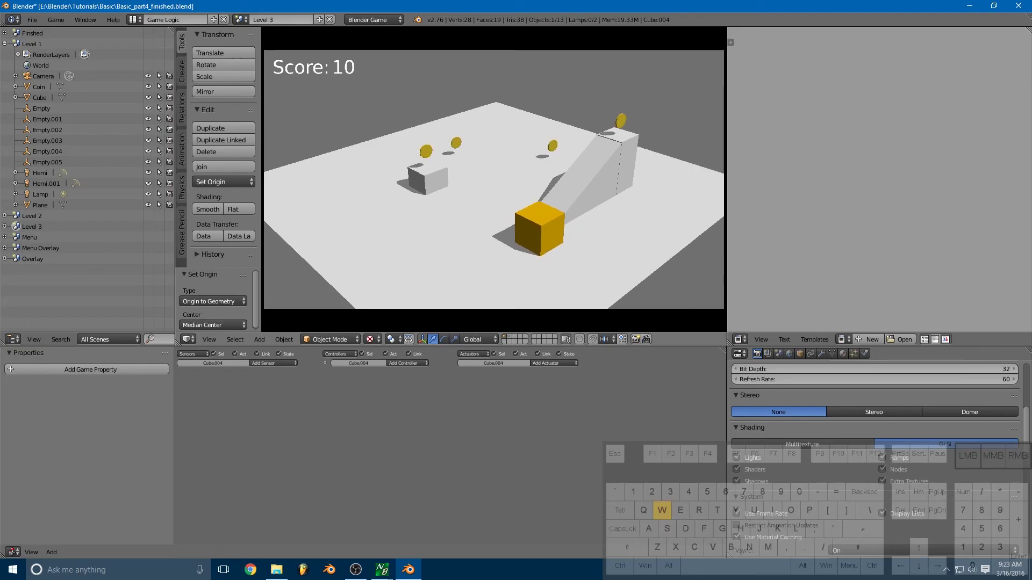
- Drive up the ramp to collect the pillar coin for Score 20, then end the game
key(s)
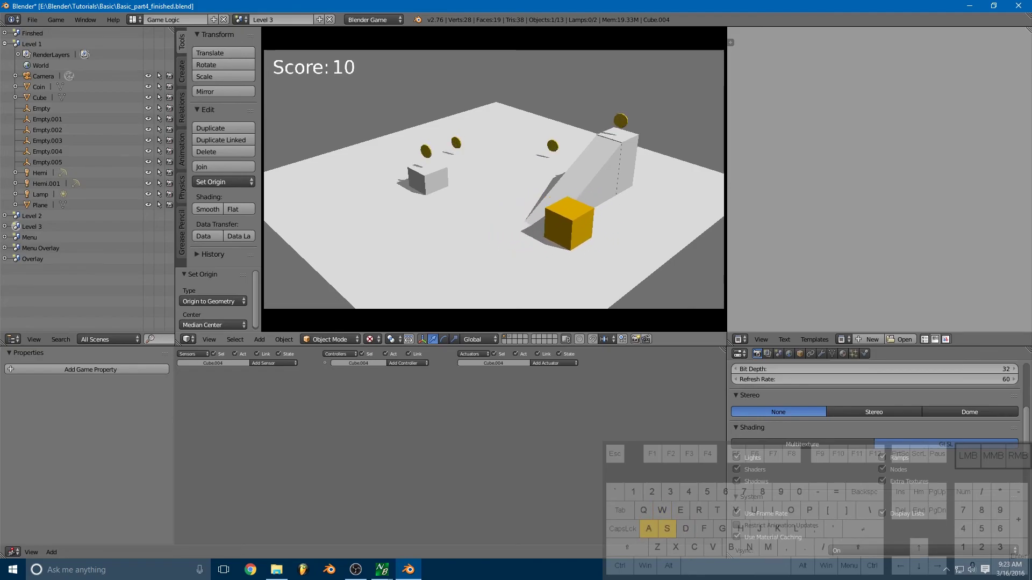
key(s)
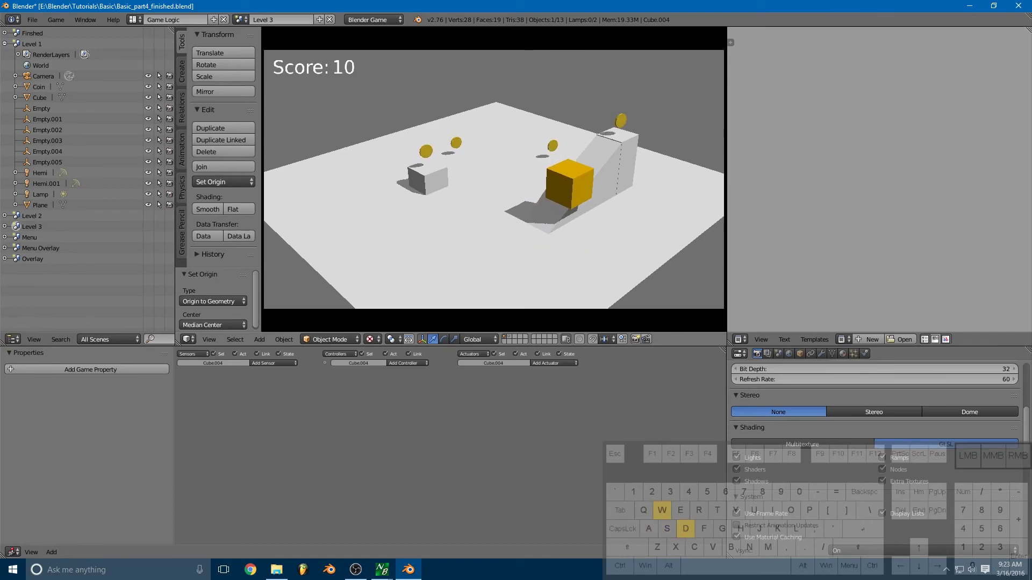
key(w)
key(a)
key(s)
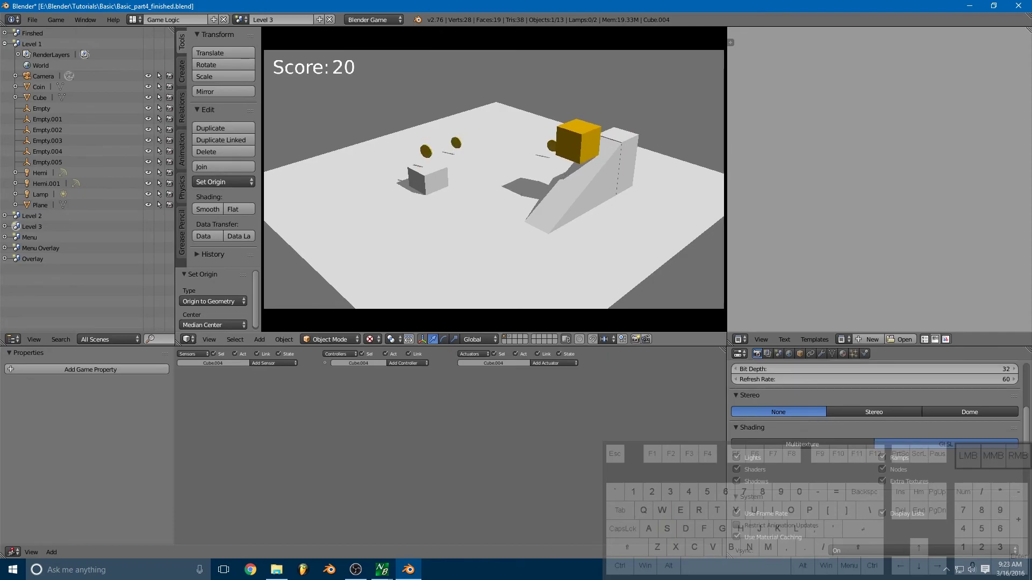
key(Escape)
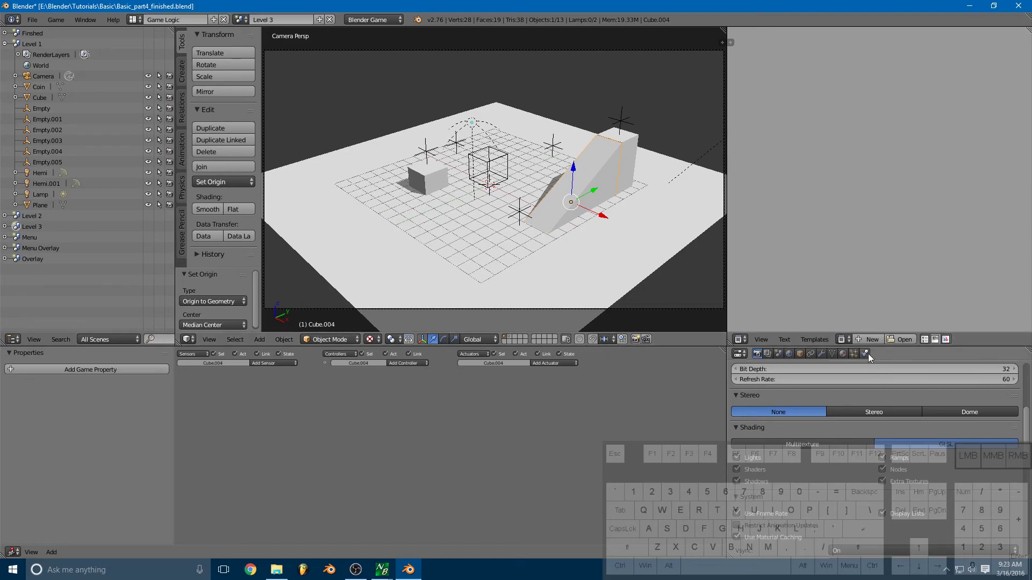
- Adjust the ramp's physics settings in the Properties editor
click(869, 360)
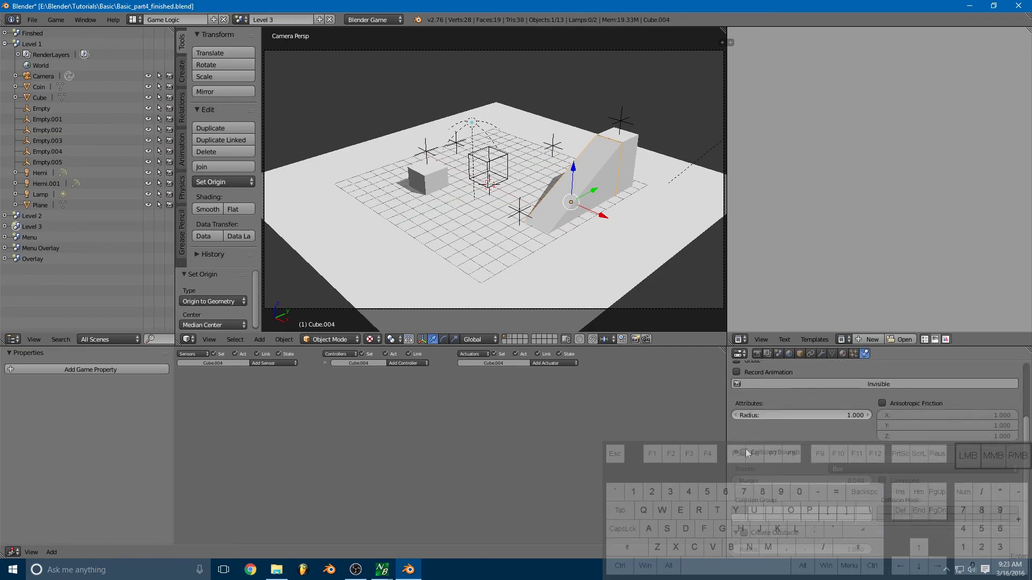
click(749, 453)
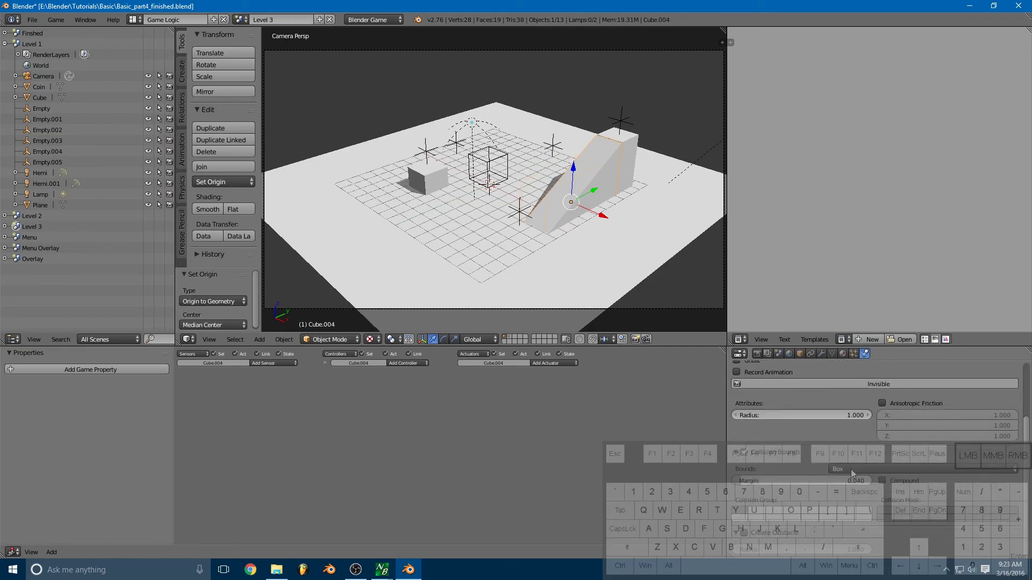
click(859, 458)
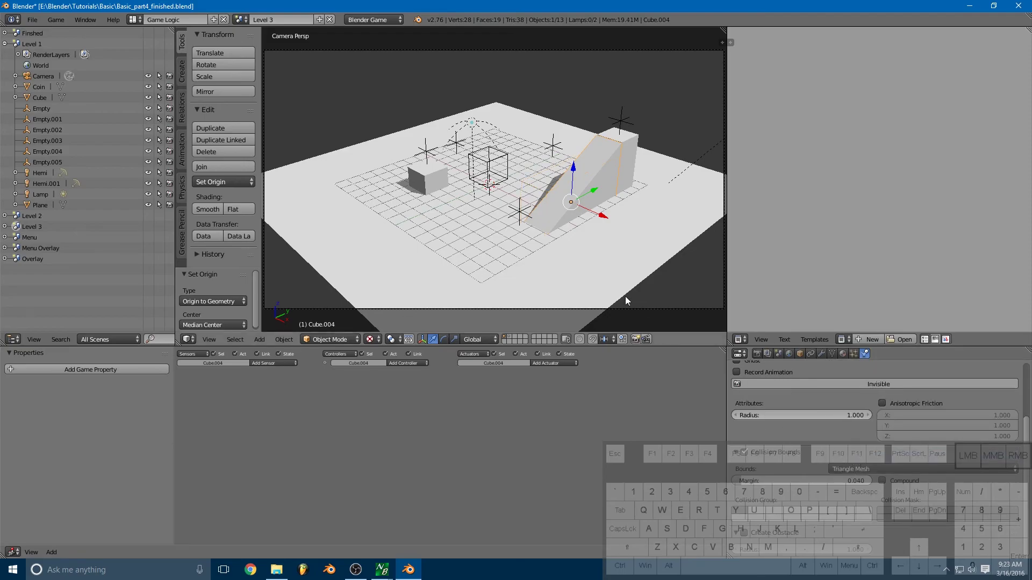
- Test-play the level, driving the cube up onto the ramp top, then return to editing
key(p)
key(d)
key(s)
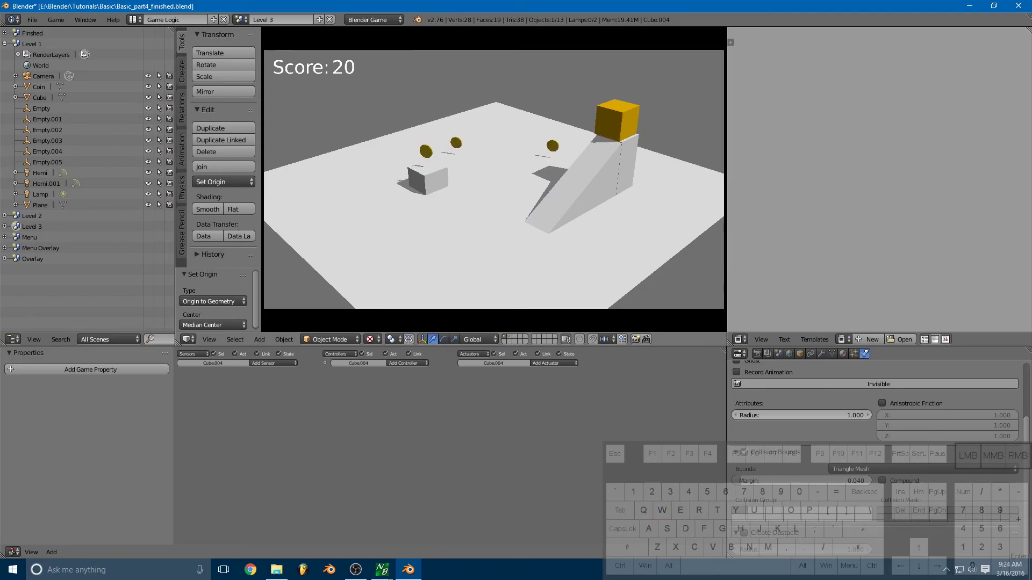
key(Escape)
- Keyframe the ramp's location at full height on frame 50
drag(652, 233, 626, 223)
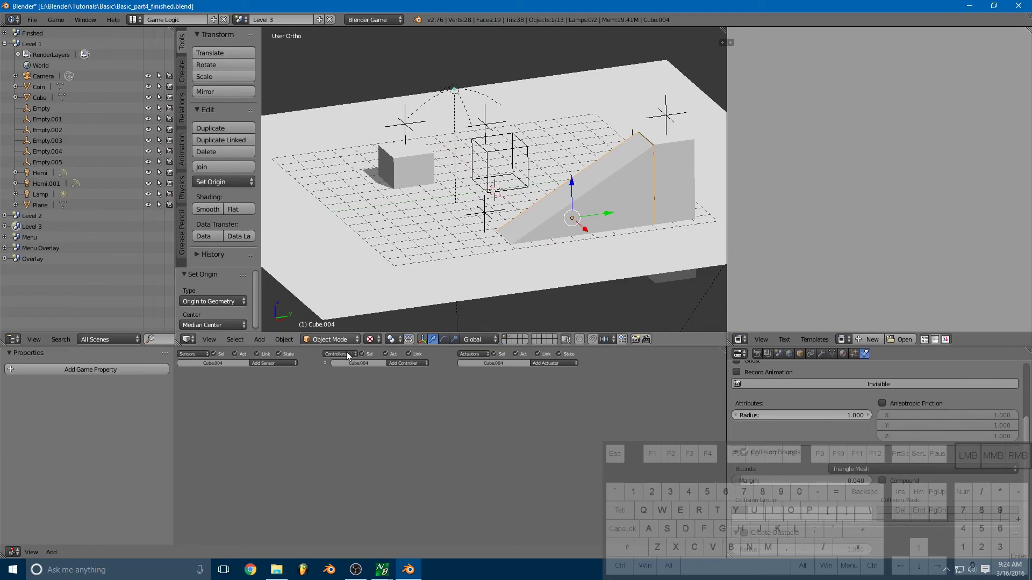
key(Right)
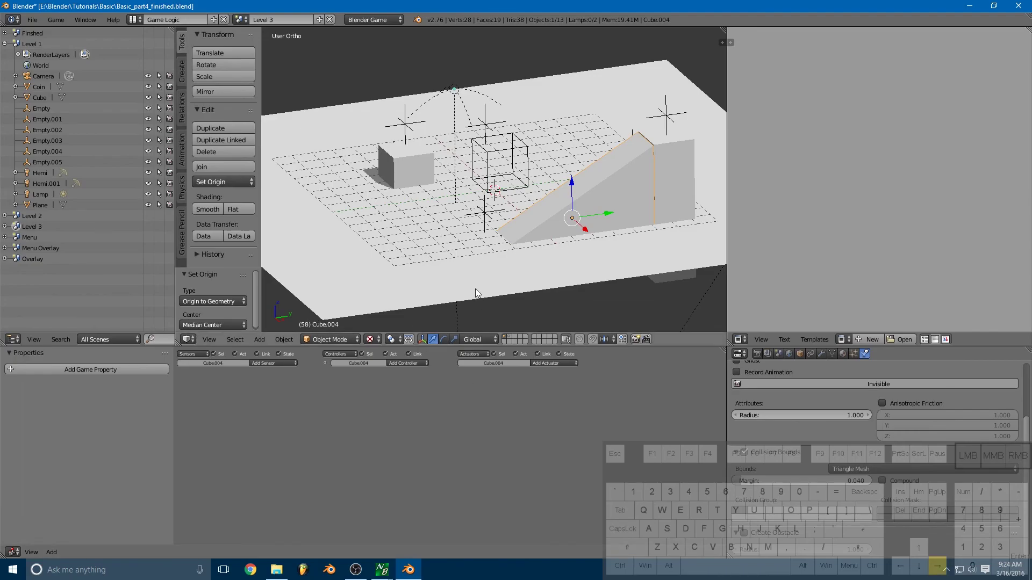
key(Left)
key(Left)
key(Left)
key(Left)
key(Left)
key(Left)
key(Left)
key(Left)
key(Left)
key(Left)
key(Left)
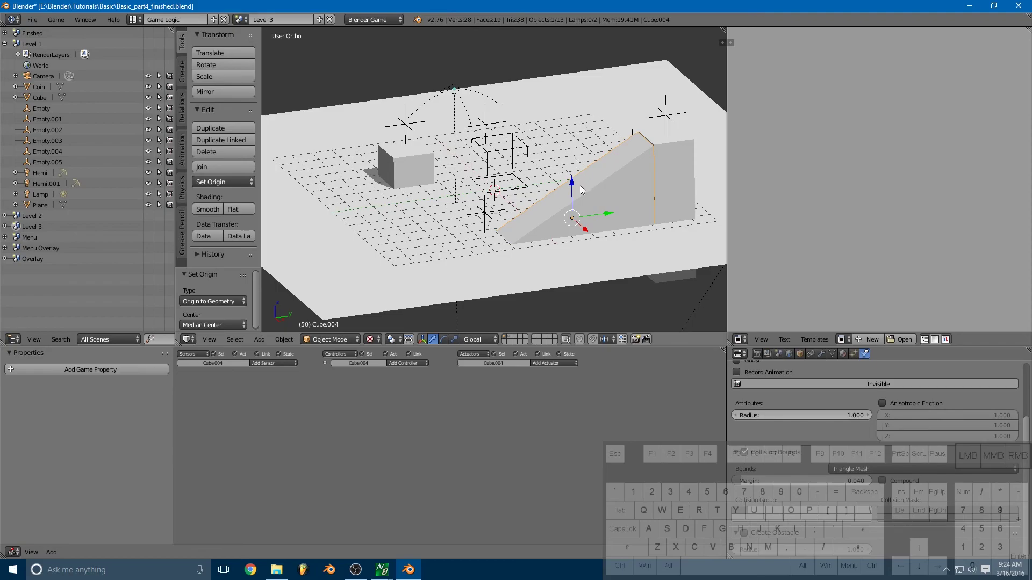
key(i)
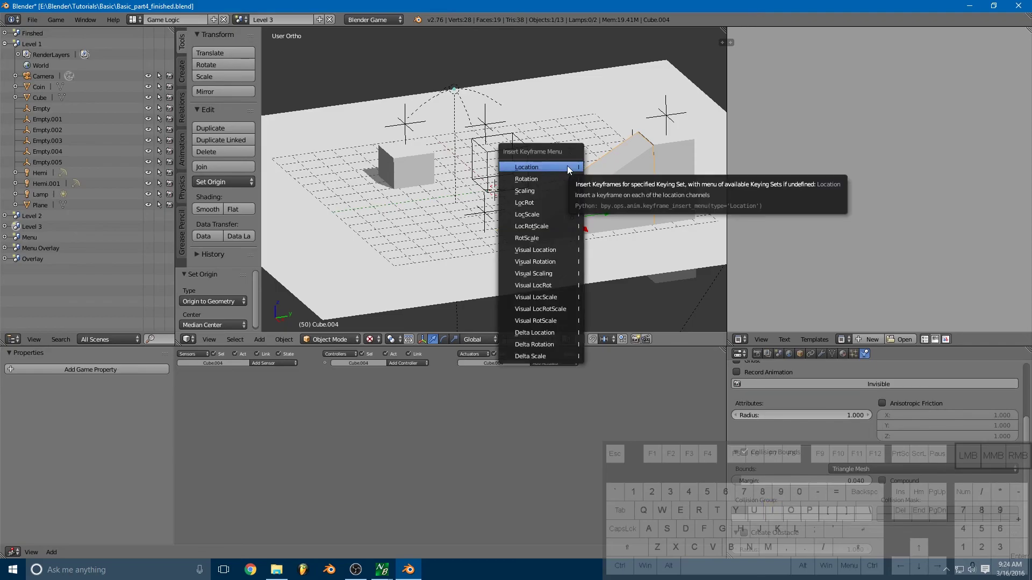
click(537, 170)
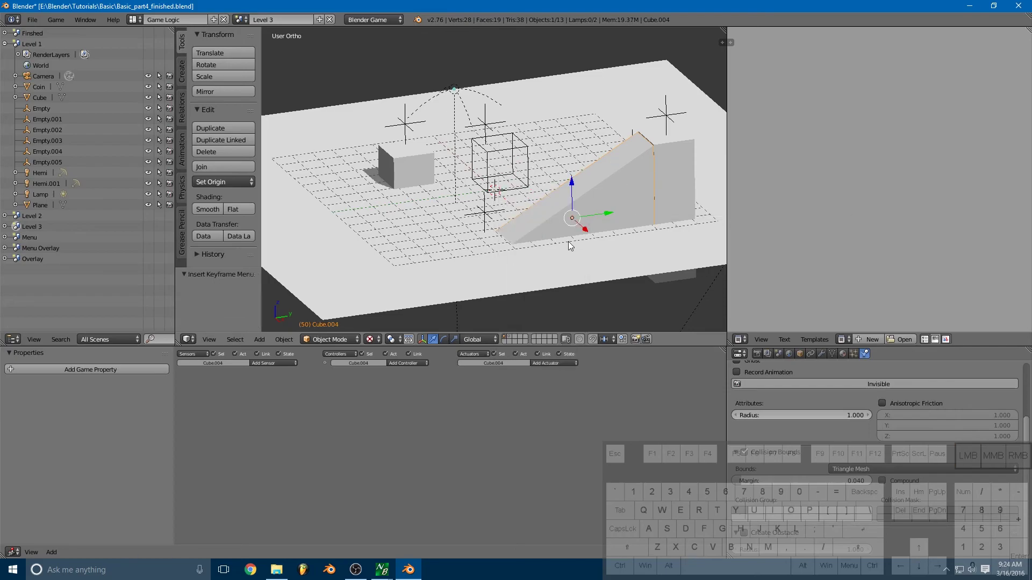
- At frame 1 lower the ramp along Z beneath the floor and keyframe that position
key(Left)
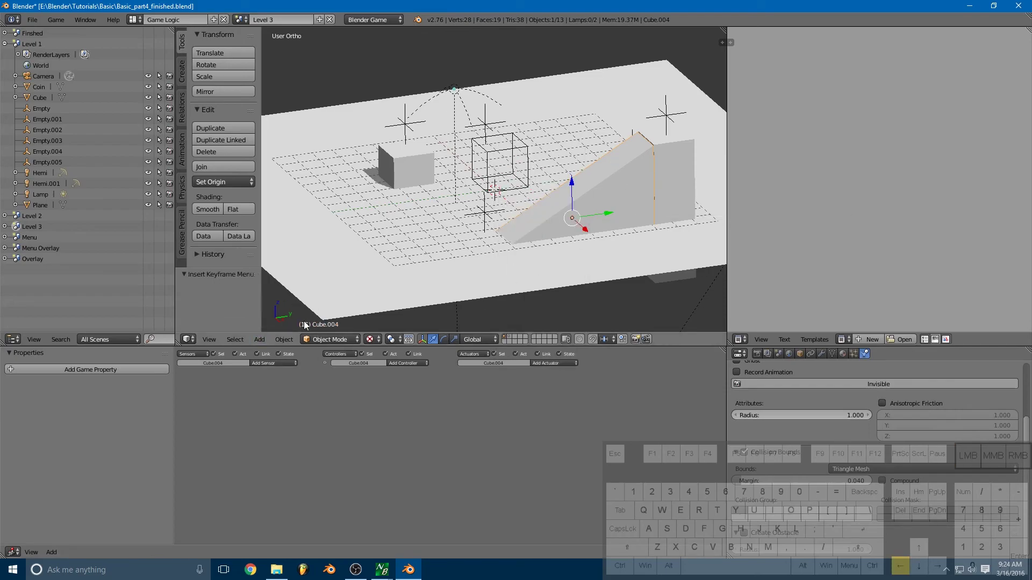
key(Right)
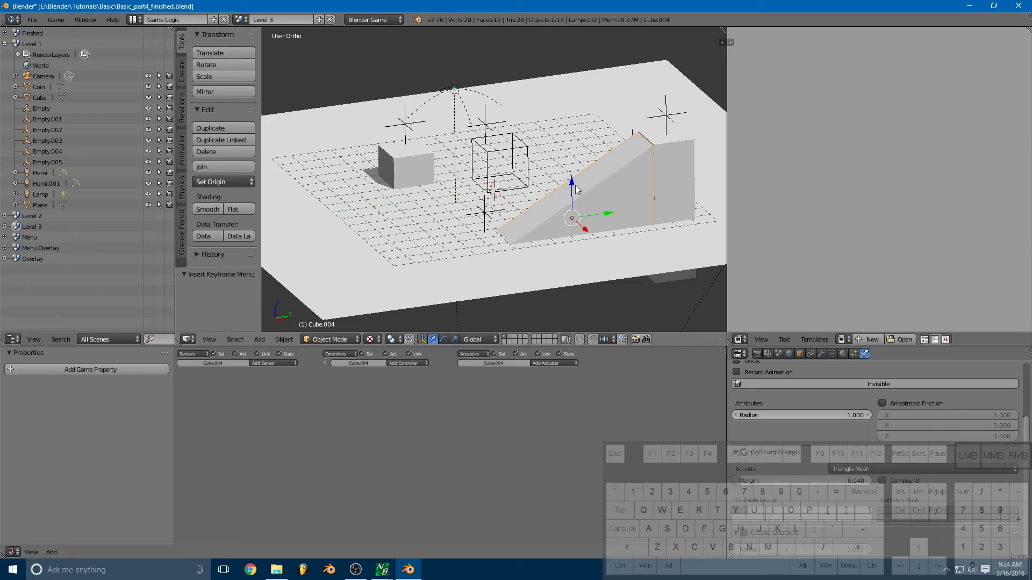
drag(576, 187, 571, 267)
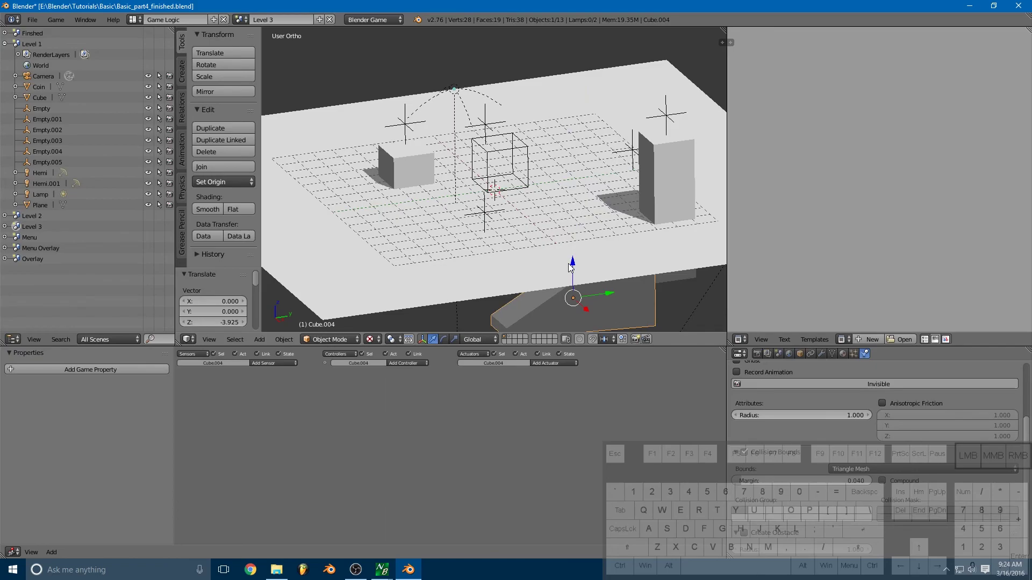
click(571, 267)
key(Right)
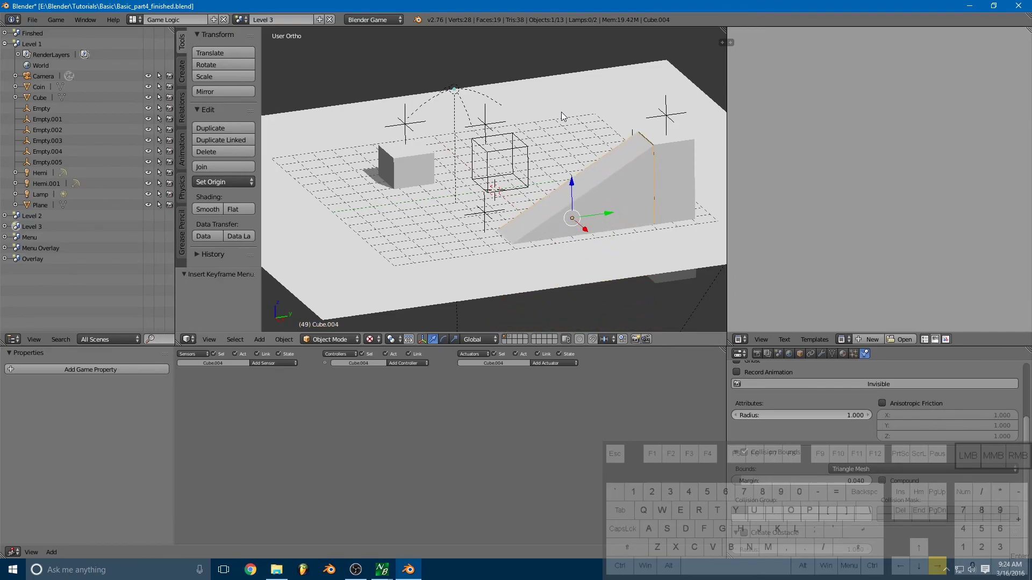
- Play back the ramp rising animation twice to check it
key(Left)
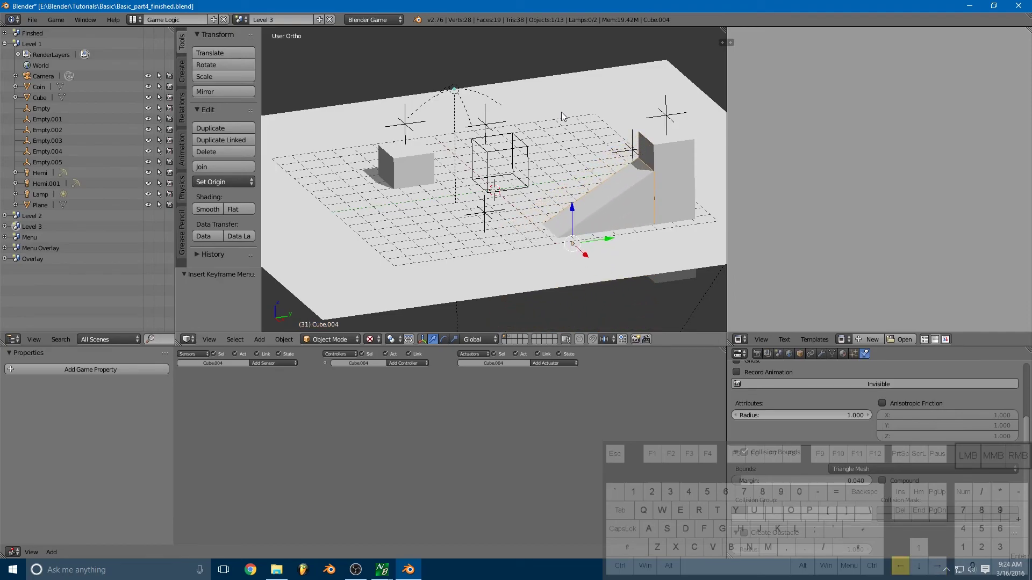
key(Right)
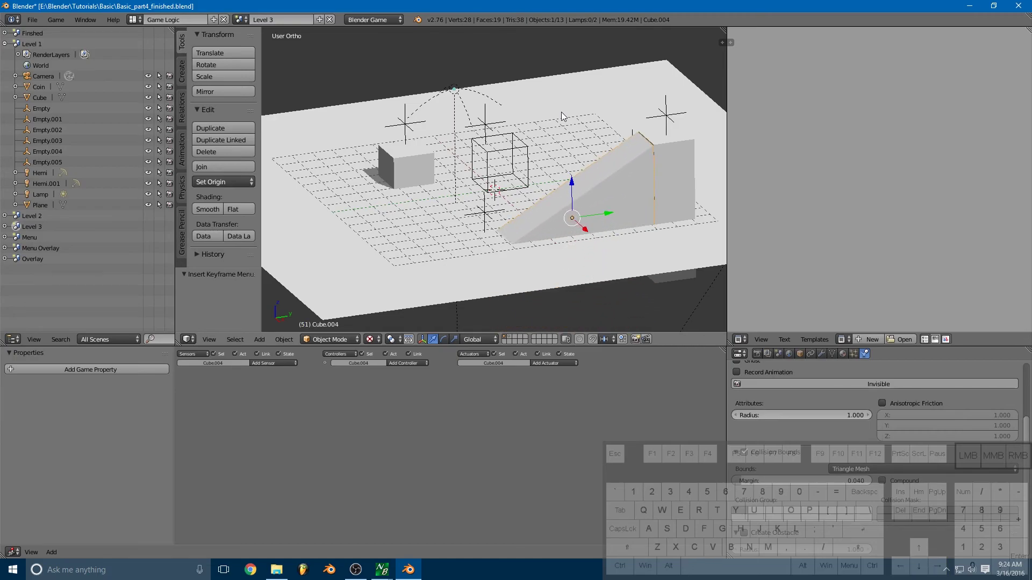
key(Left)
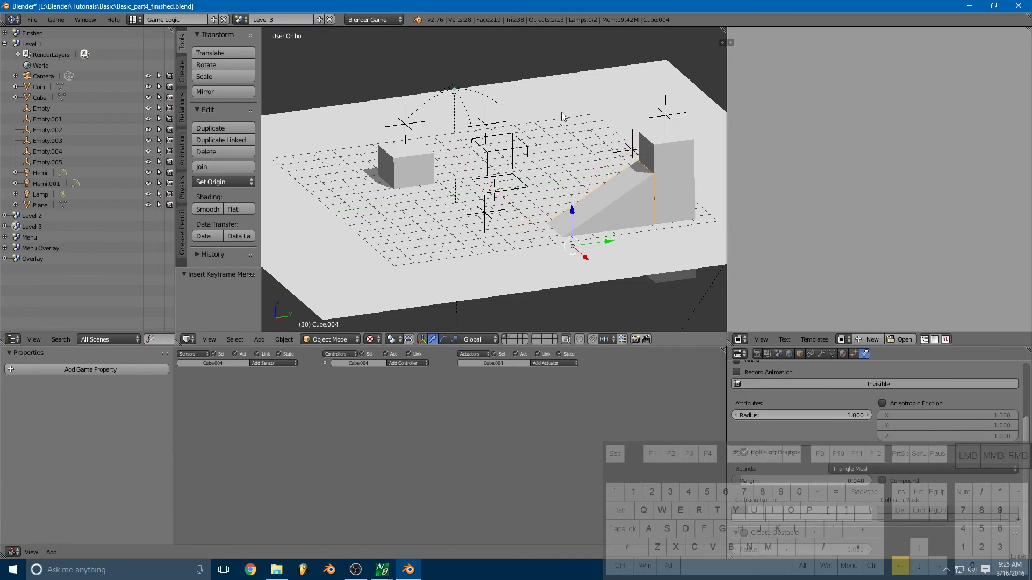
key(Right)
- Add a cylinder mesh to Level 3 and move it along the floor
middle_click(465, 119)
middle_click(588, 238)
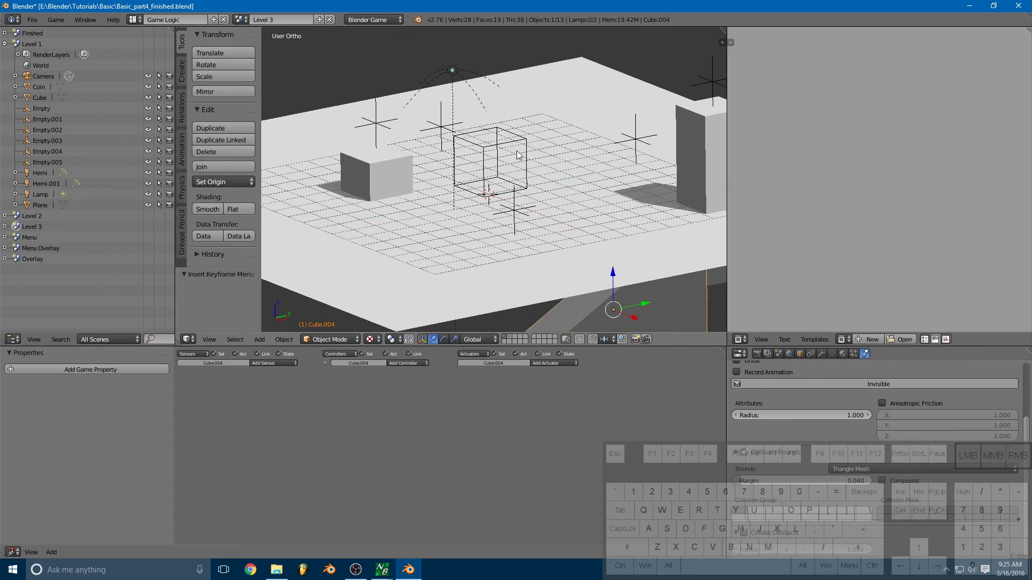
drag(527, 169, 534, 180)
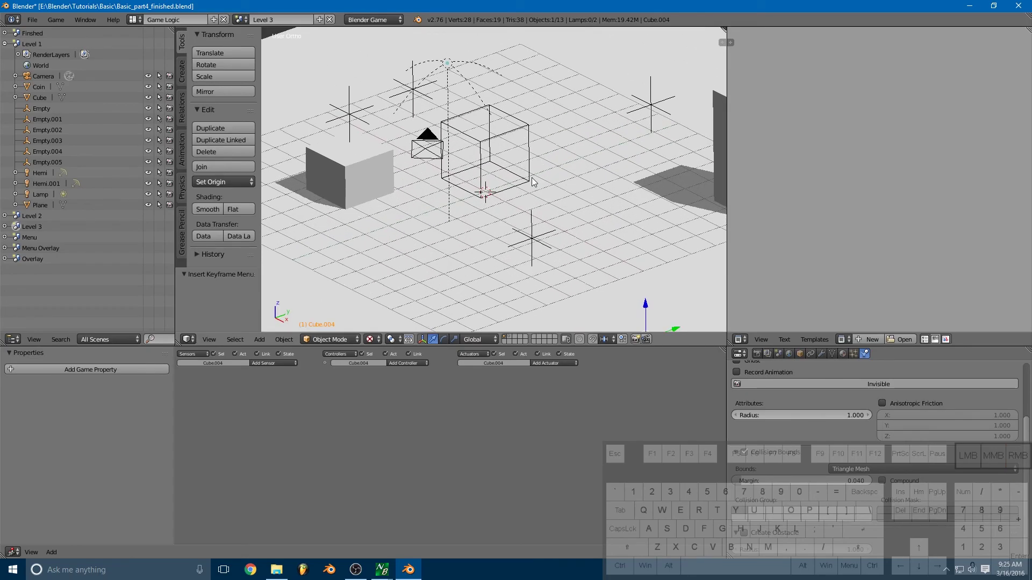
key(shift+a)
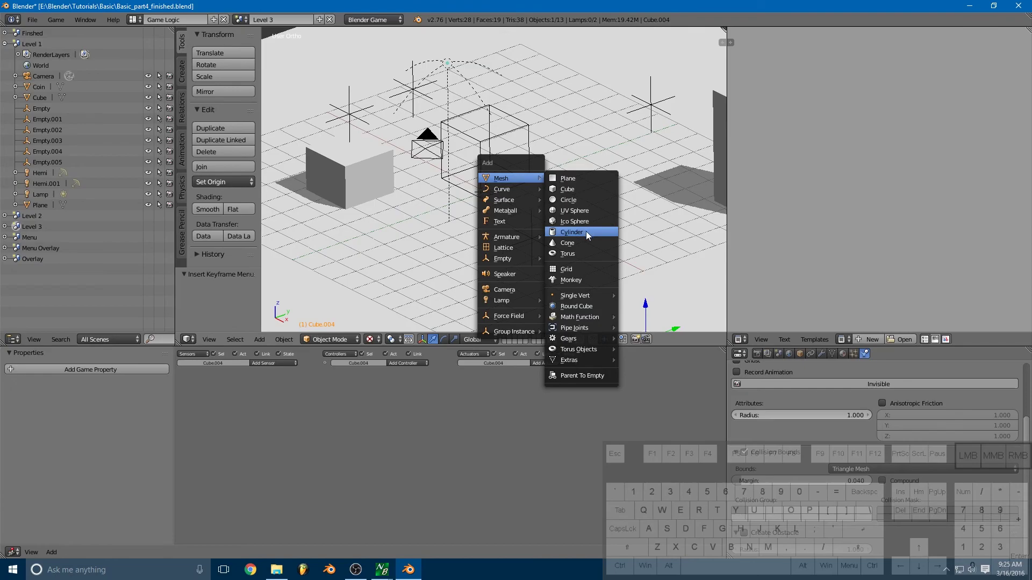
click(580, 235)
middle_click(523, 187)
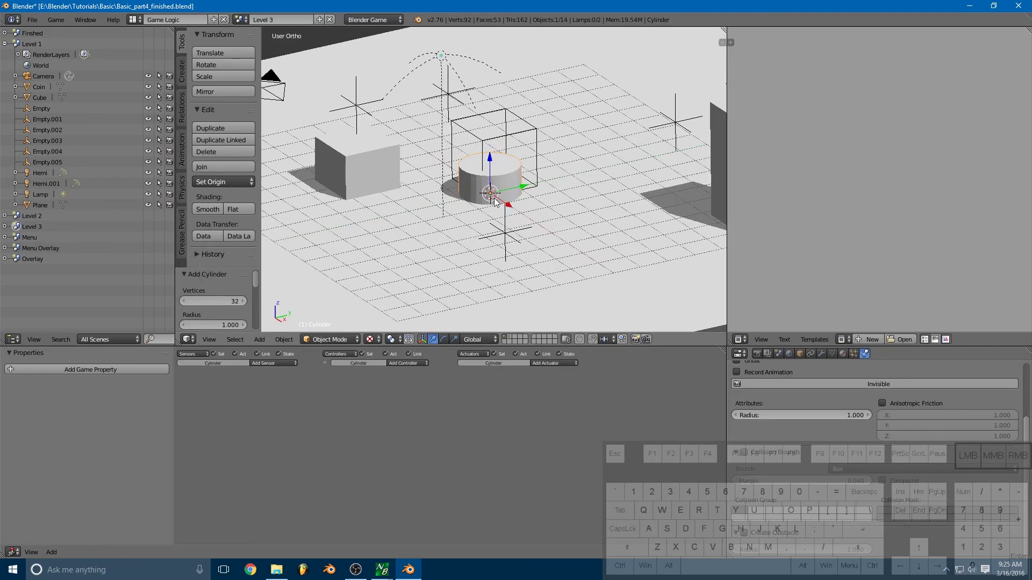
drag(514, 209, 595, 267)
drag(569, 235, 580, 242)
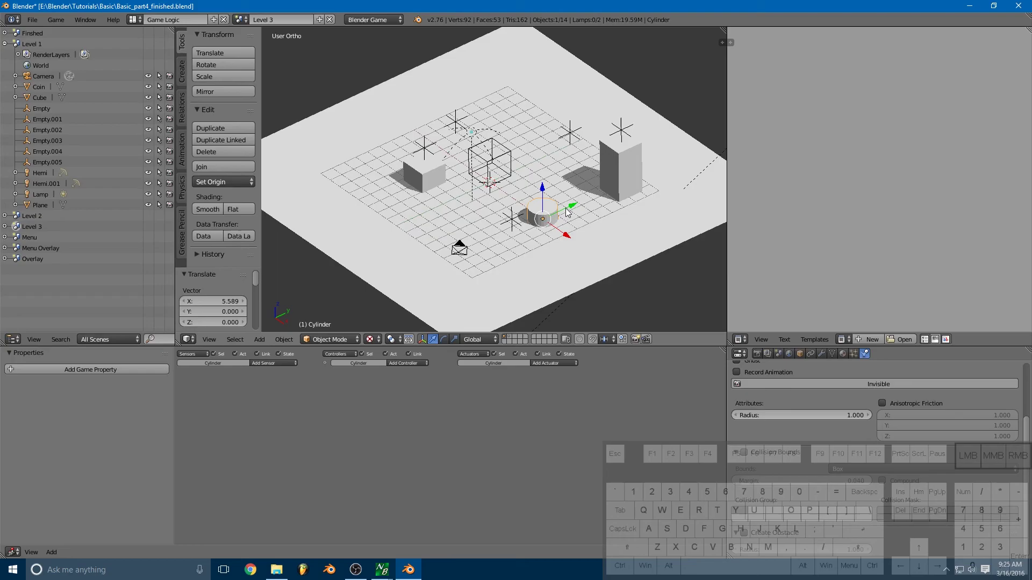
- Flatten the cylinder, shrink it to about a third and place it near the floor's front edge
key(s)
click(595, 200)
drag(597, 213, 585, 194)
key(s)
drag(554, 136, 555, 167)
click(554, 197)
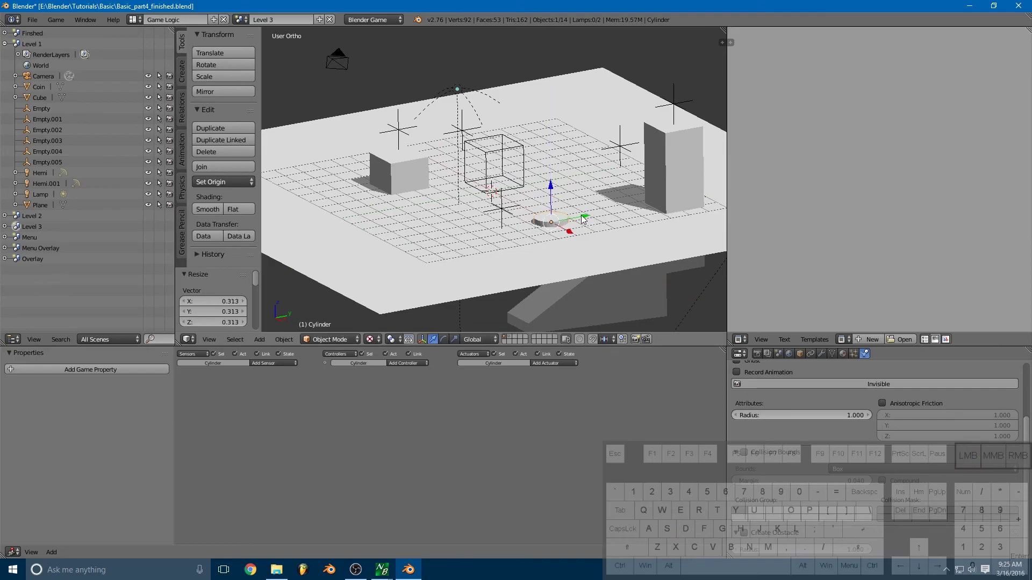
drag(578, 221, 472, 238)
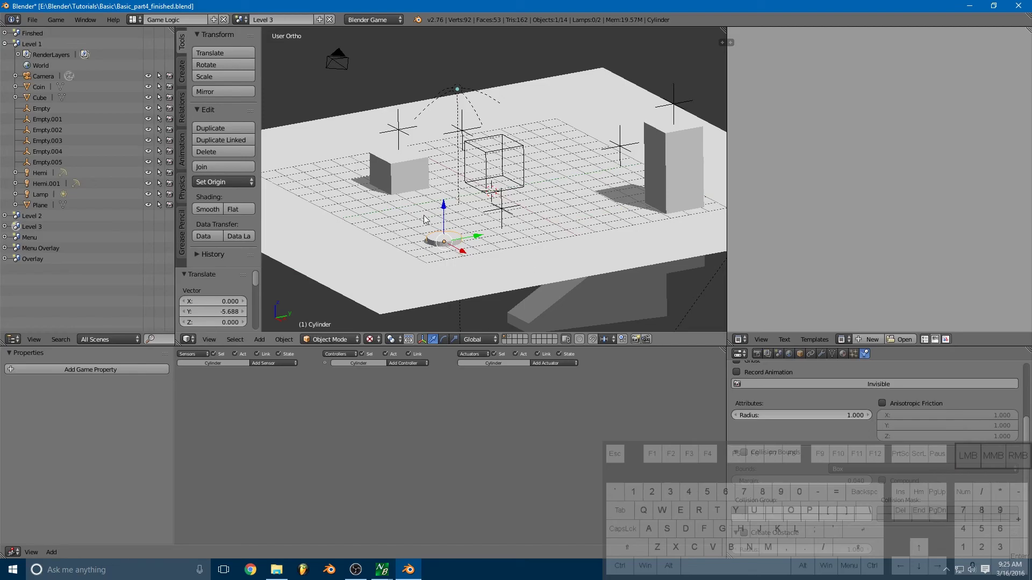
click(844, 358)
- Create a new material named bUTTON for the cylinder, coloured bright red
click(834, 428)
click(832, 447)
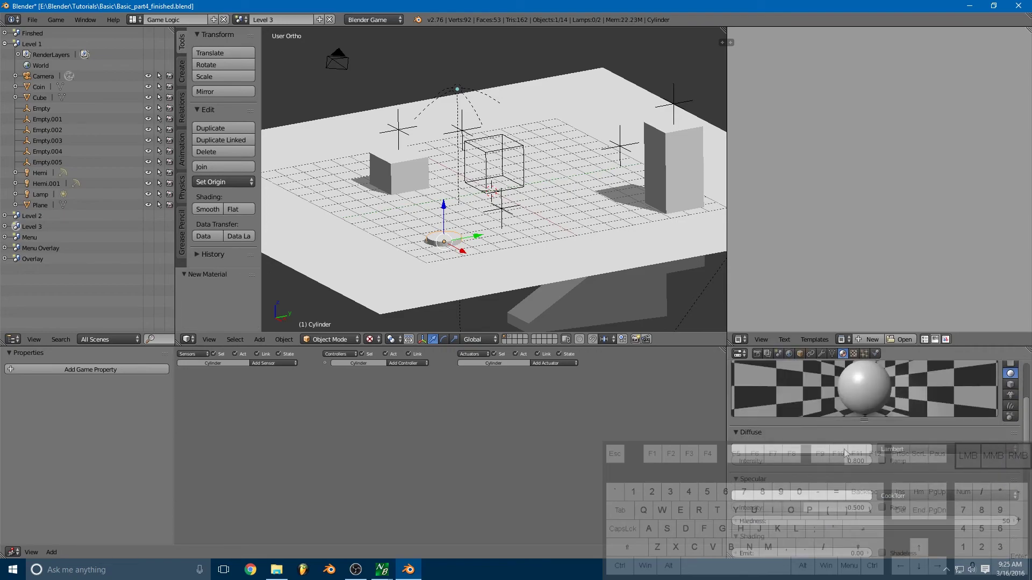
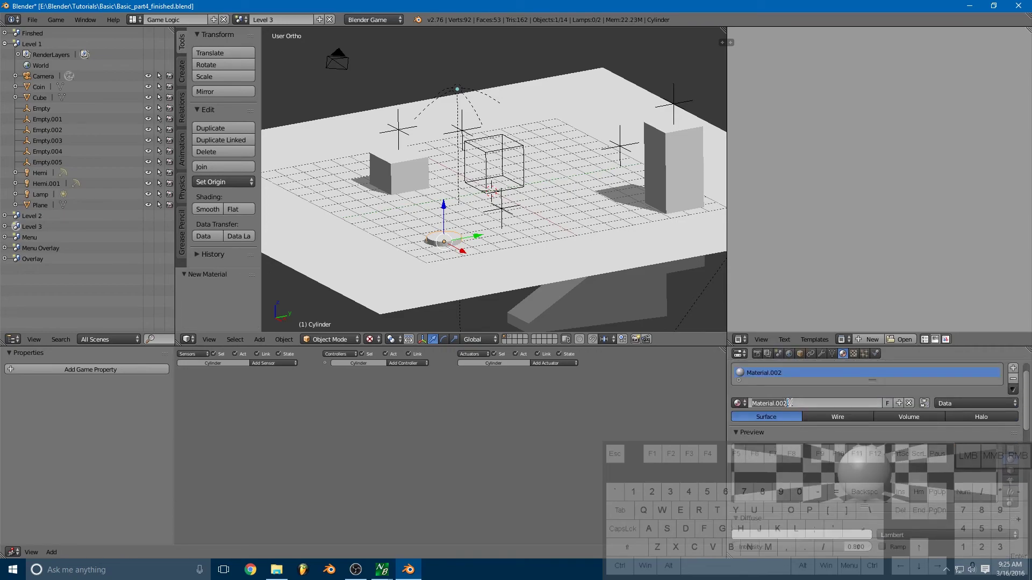
key(Return)
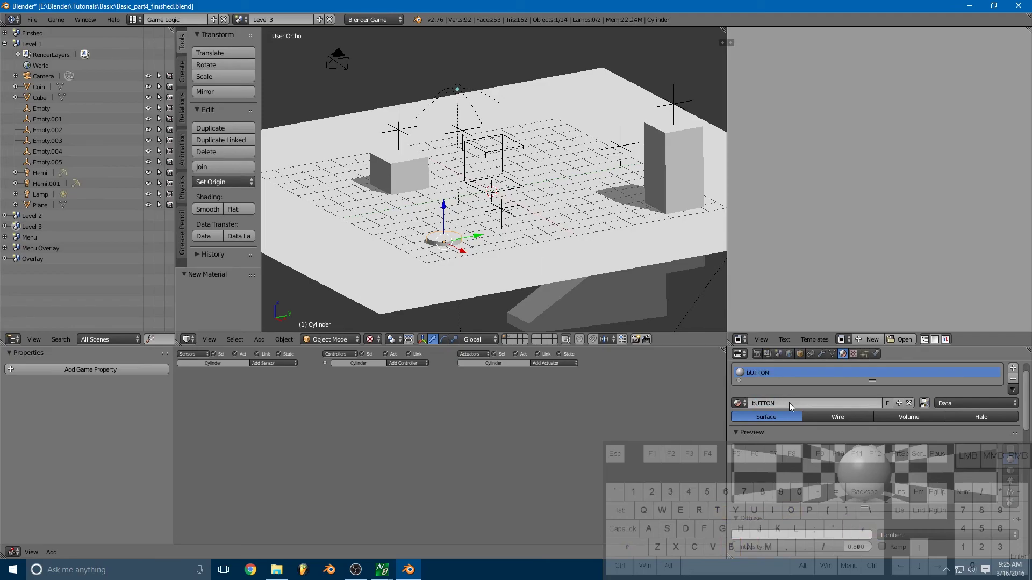
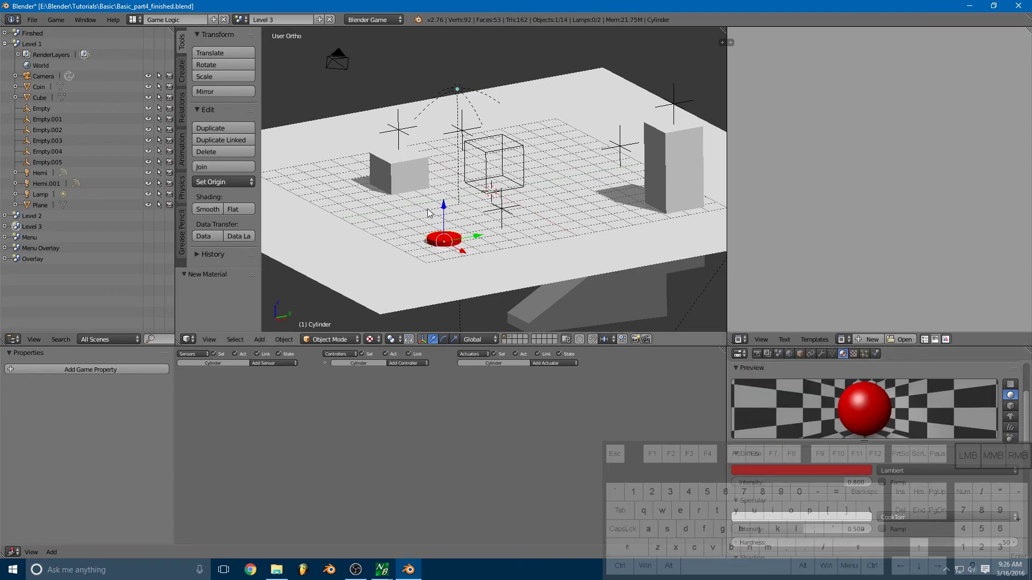
- Orbit and zoom around the level to inspect the red cylinder
drag(514, 203, 562, 226)
drag(612, 225, 543, 244)
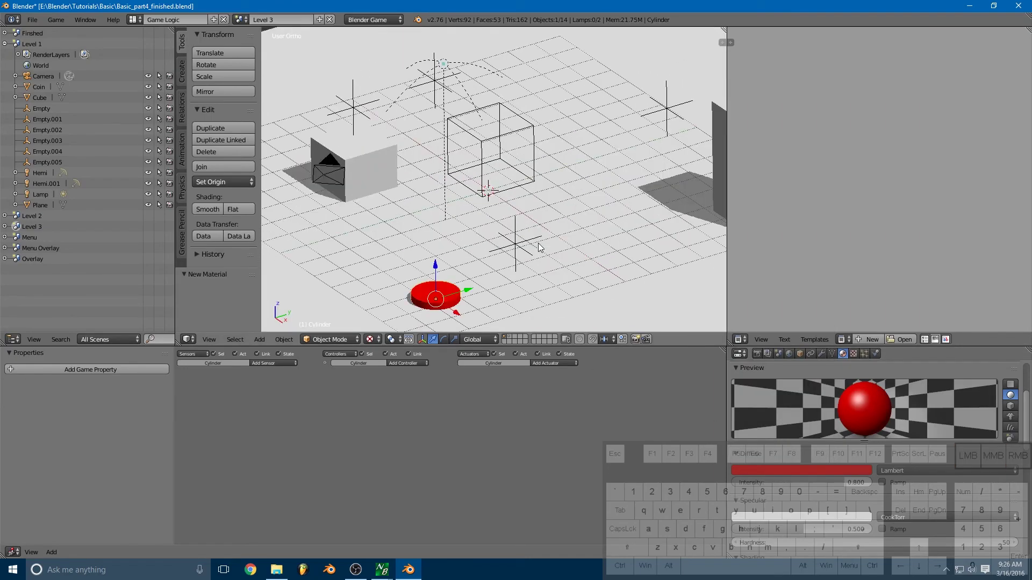
drag(537, 224, 533, 207)
middle_click(540, 210)
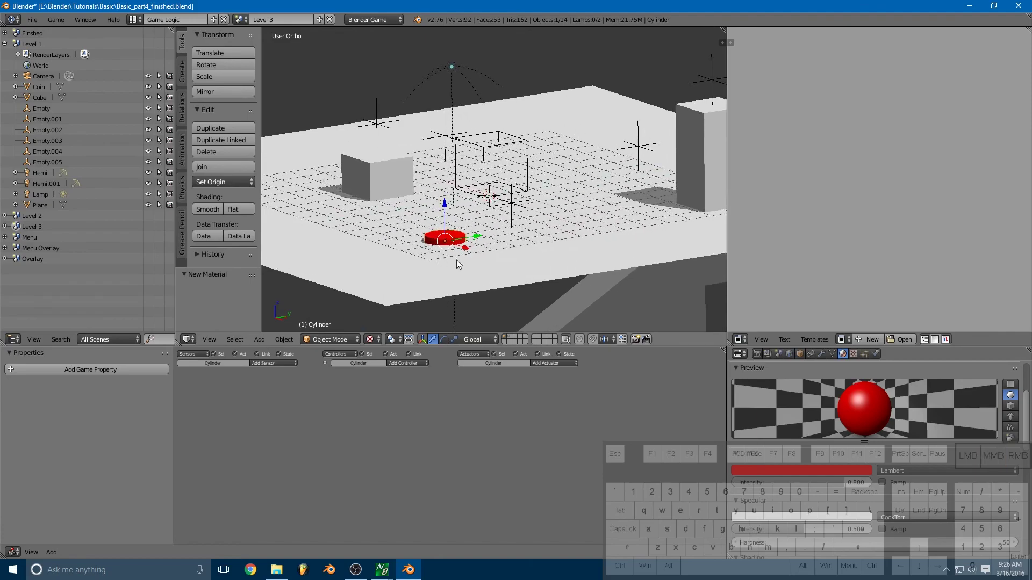
drag(536, 190, 561, 203)
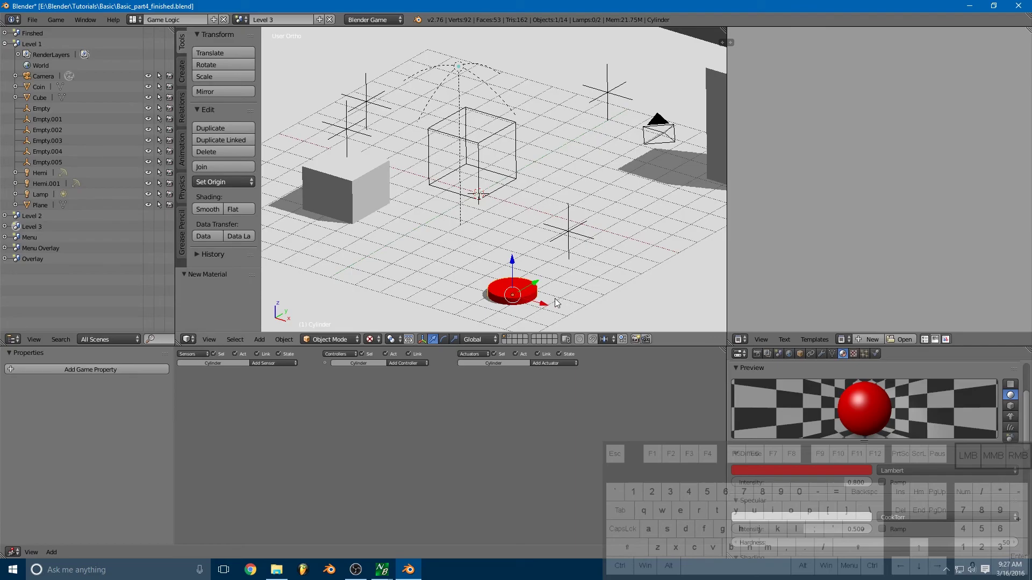
drag(552, 214, 574, 163)
drag(604, 168, 591, 171)
middle_click(539, 212)
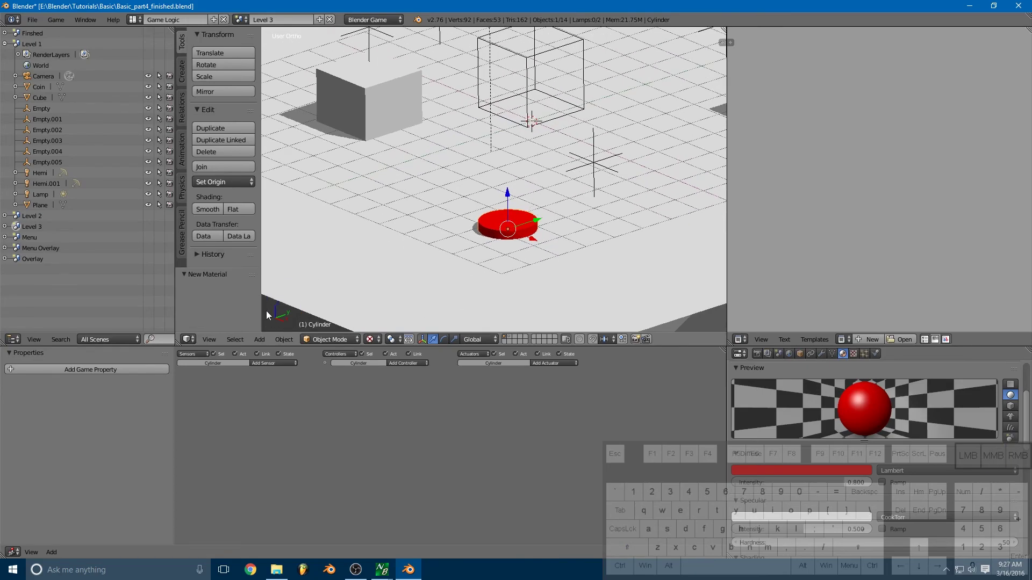
- Add a Radar sensor to the cylinder detecting property Player, checking the name on the player cube
click(265, 370)
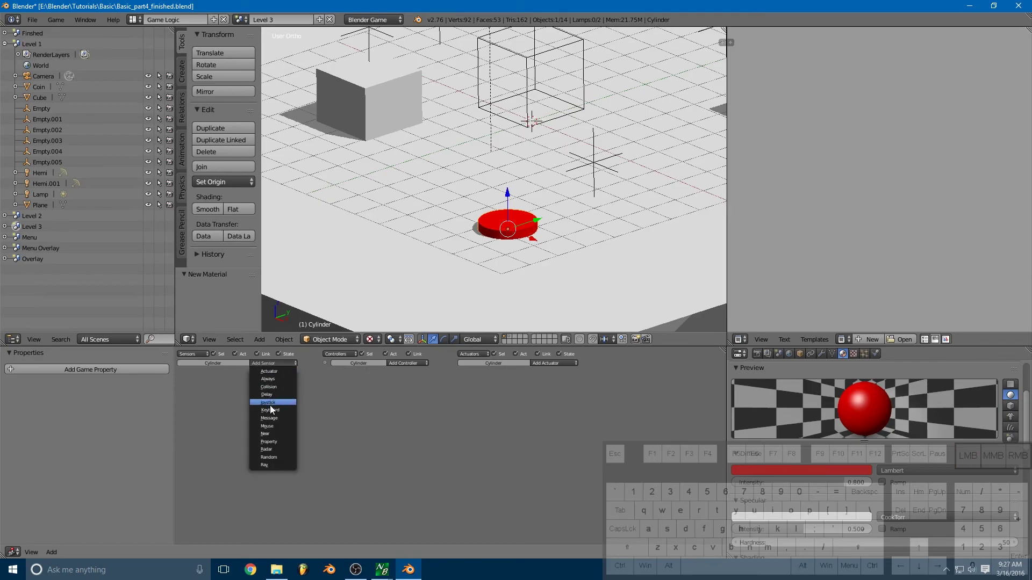
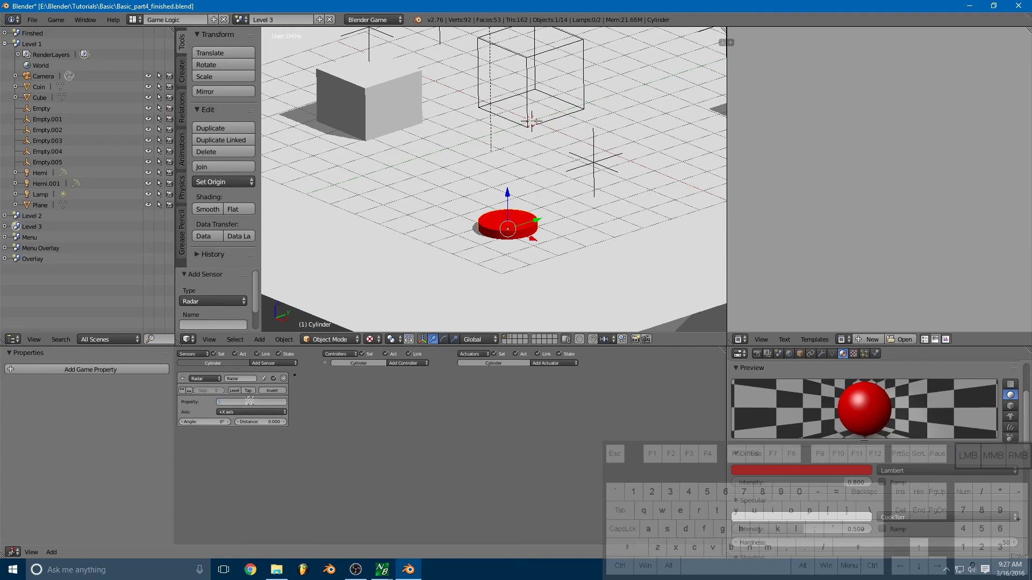
key(Return)
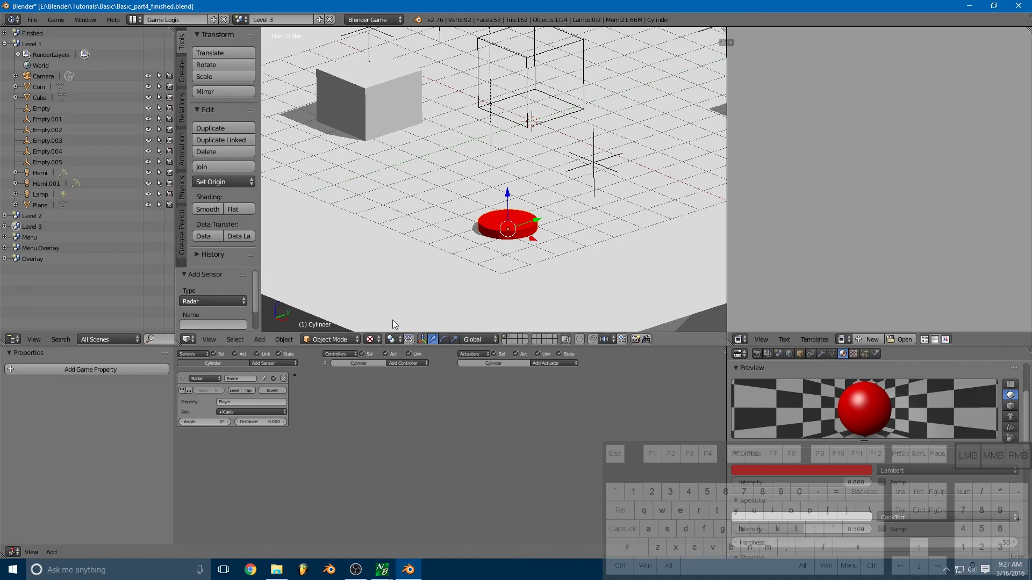
click(513, 340)
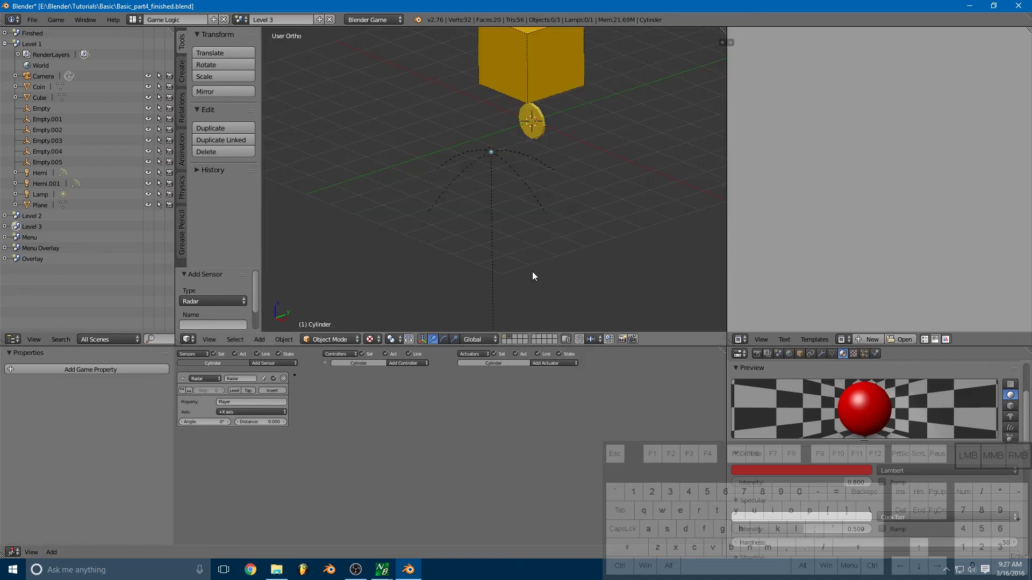
right_click(519, 124)
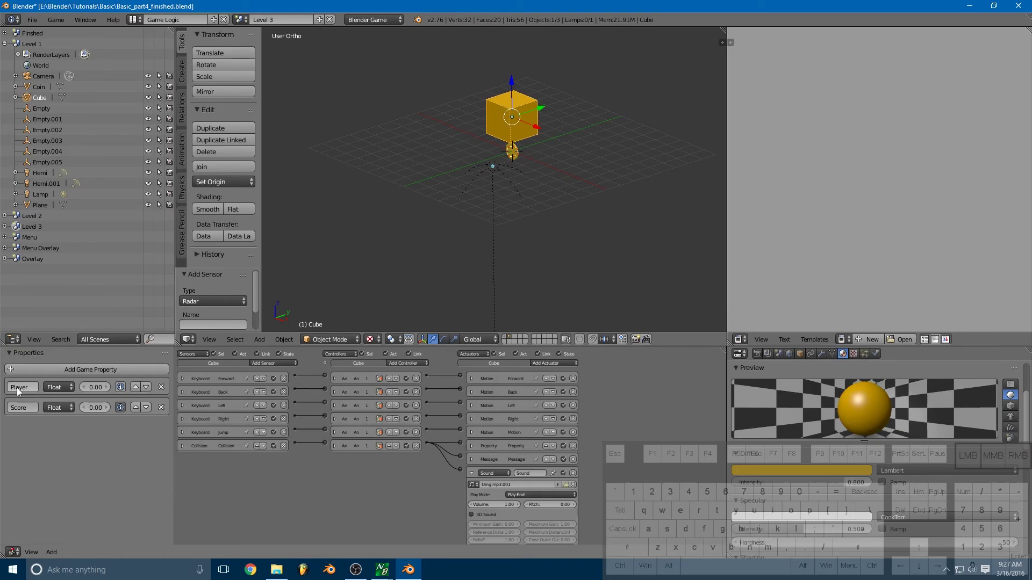
click(507, 340)
right_click(517, 234)
right_click(517, 234)
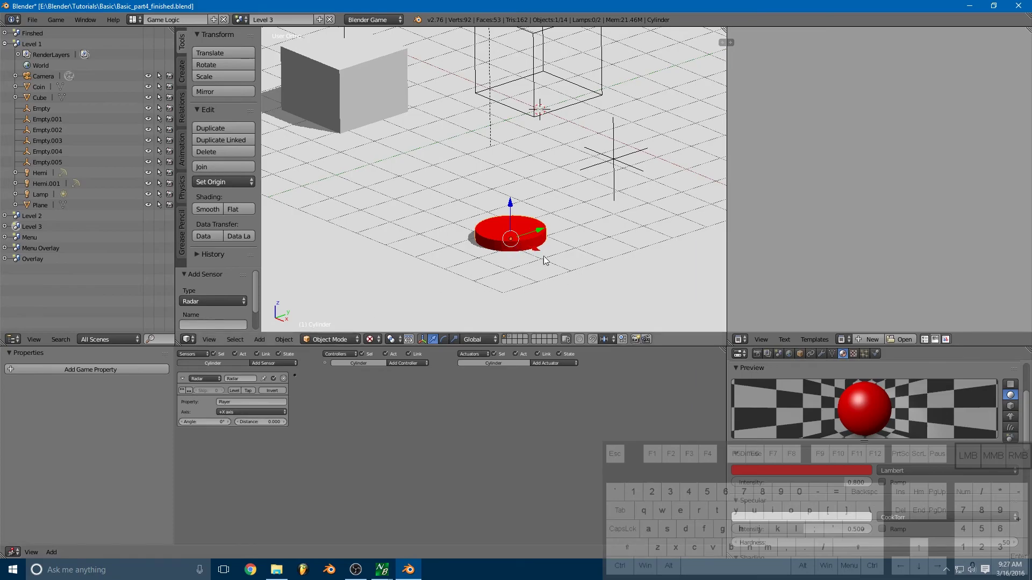
- Set the radar axis to +Z, distance 1.1 and angle 80 degrees
click(256, 415)
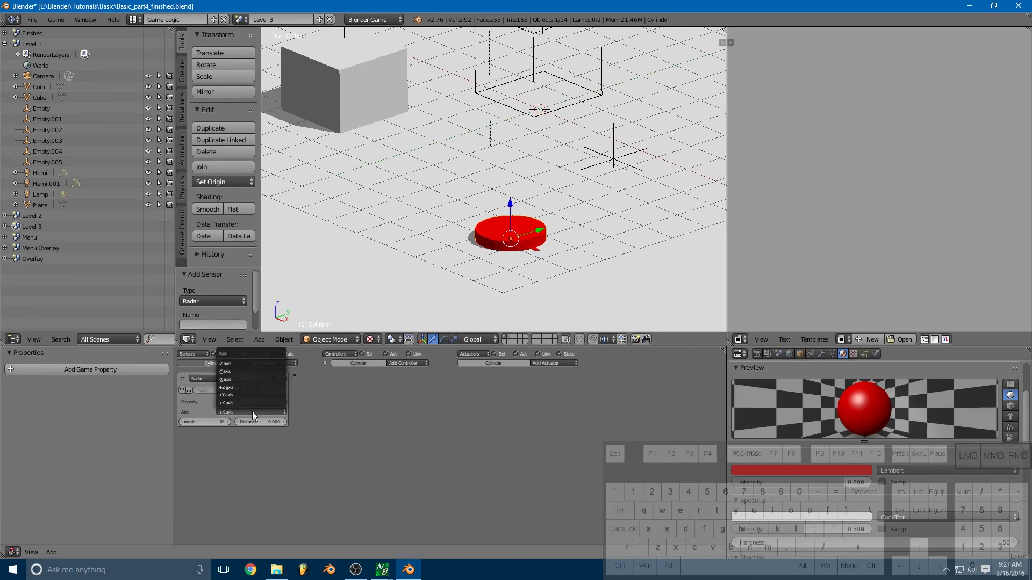
click(250, 389)
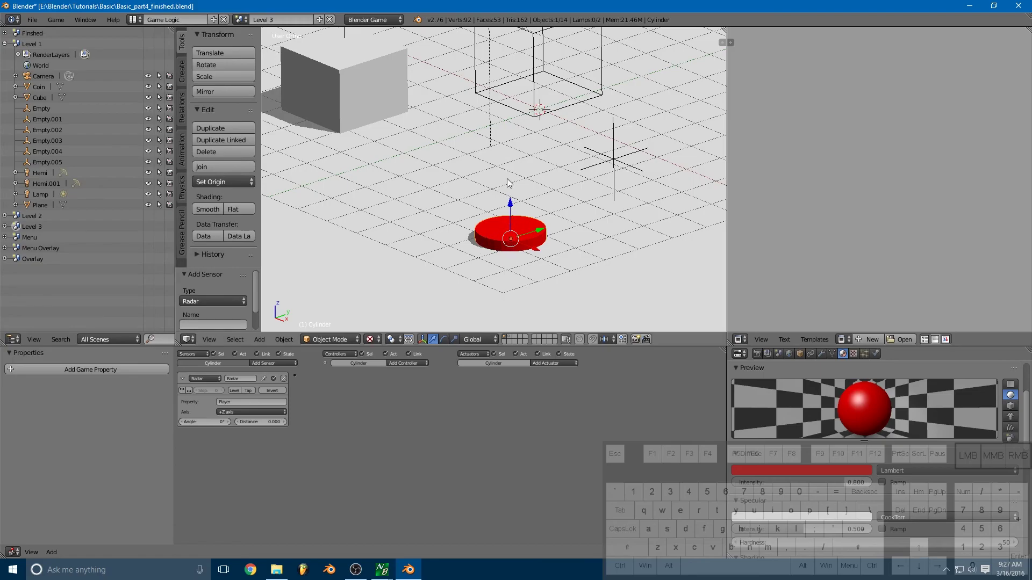
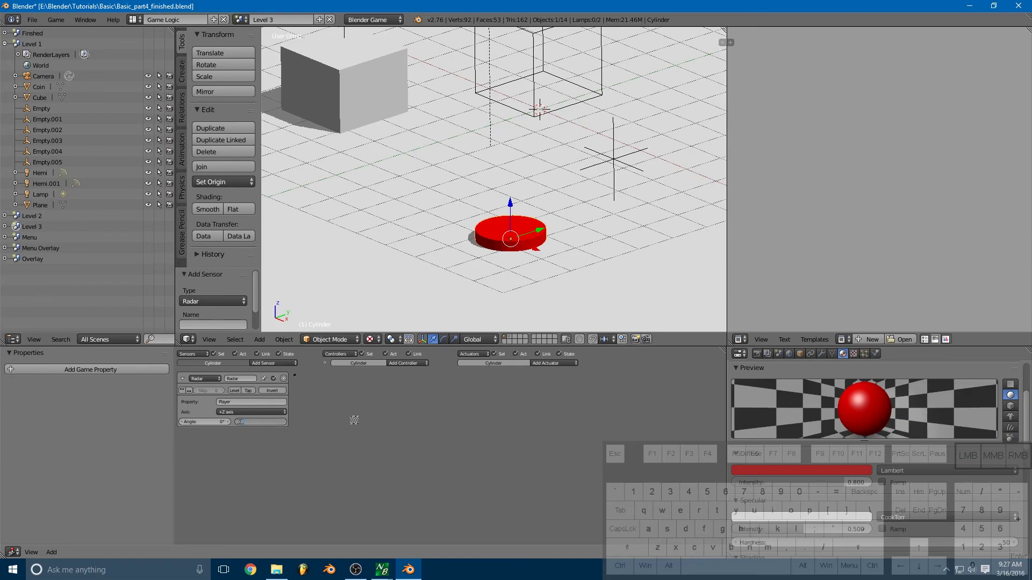
key(KP_1)
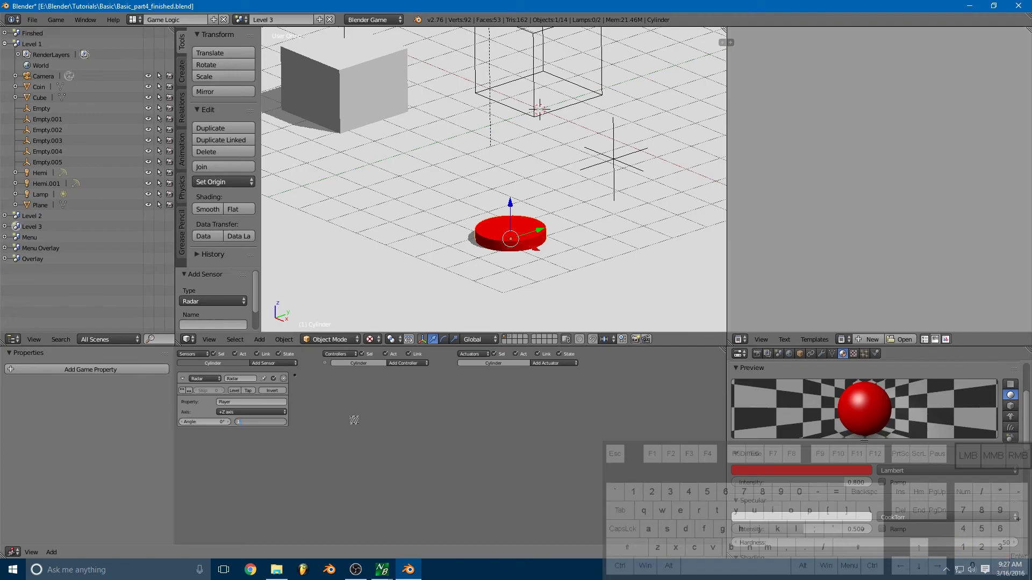
key(KP_1)
click(358, 424)
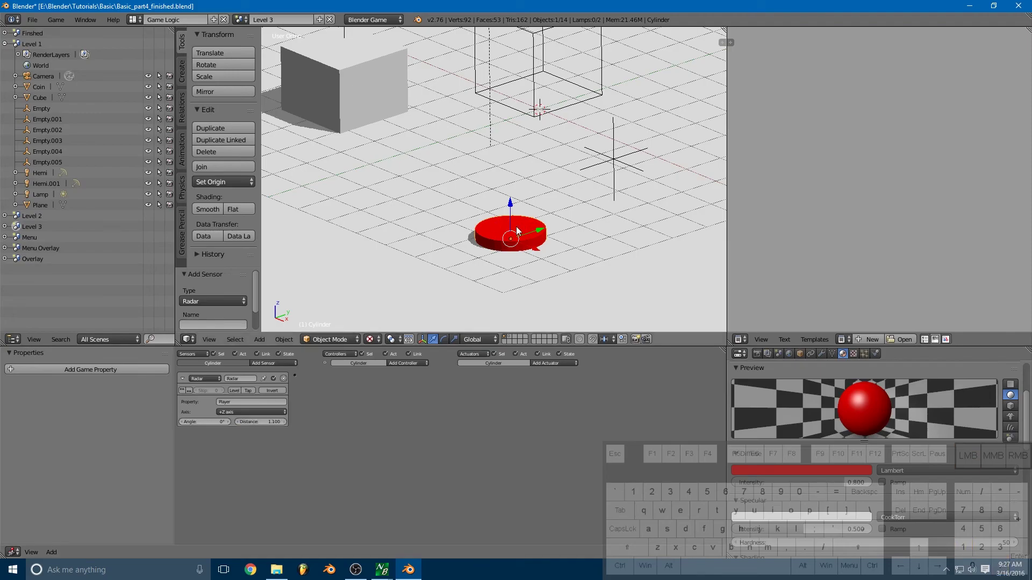
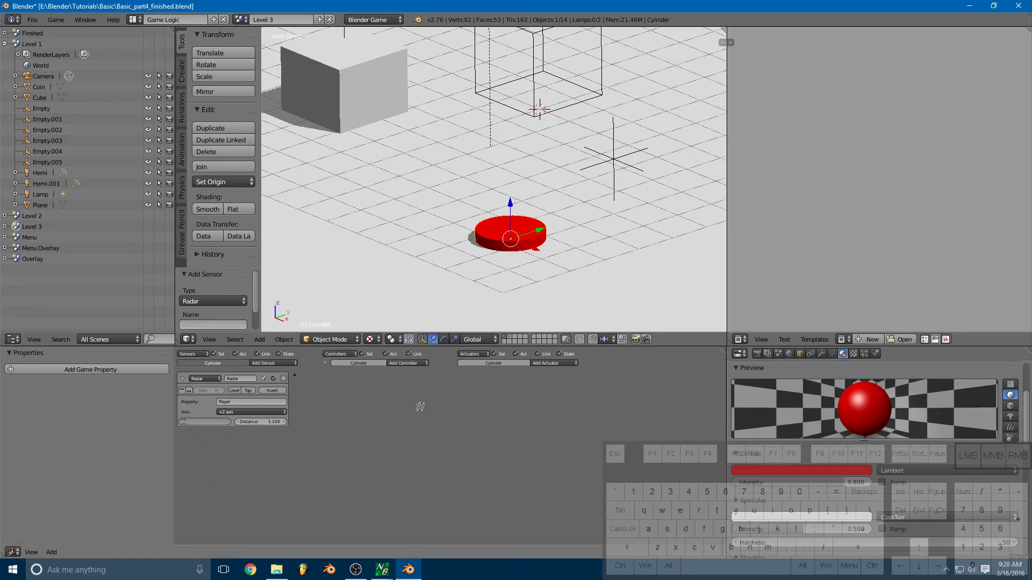
key(KP_6)
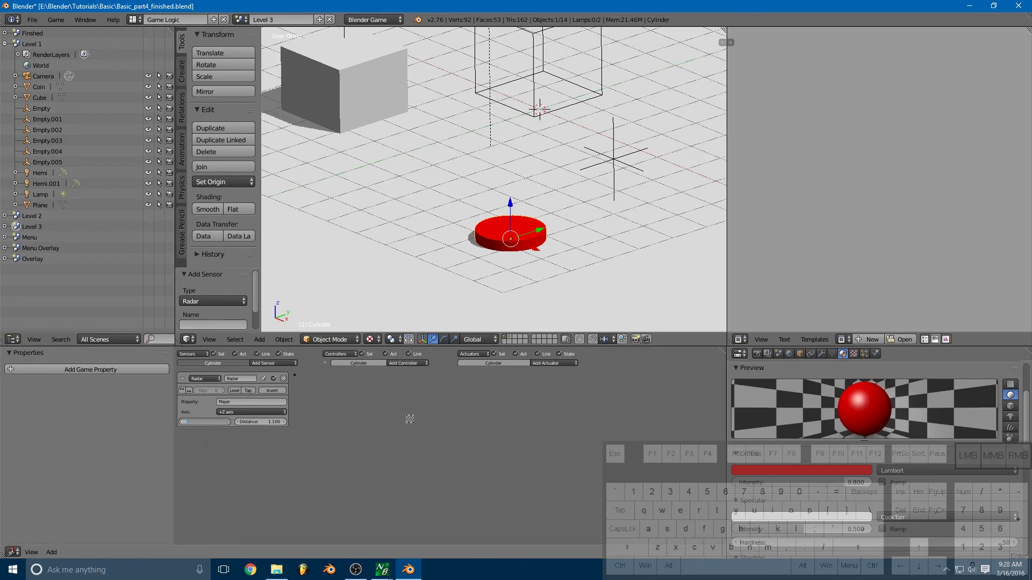
click(413, 423)
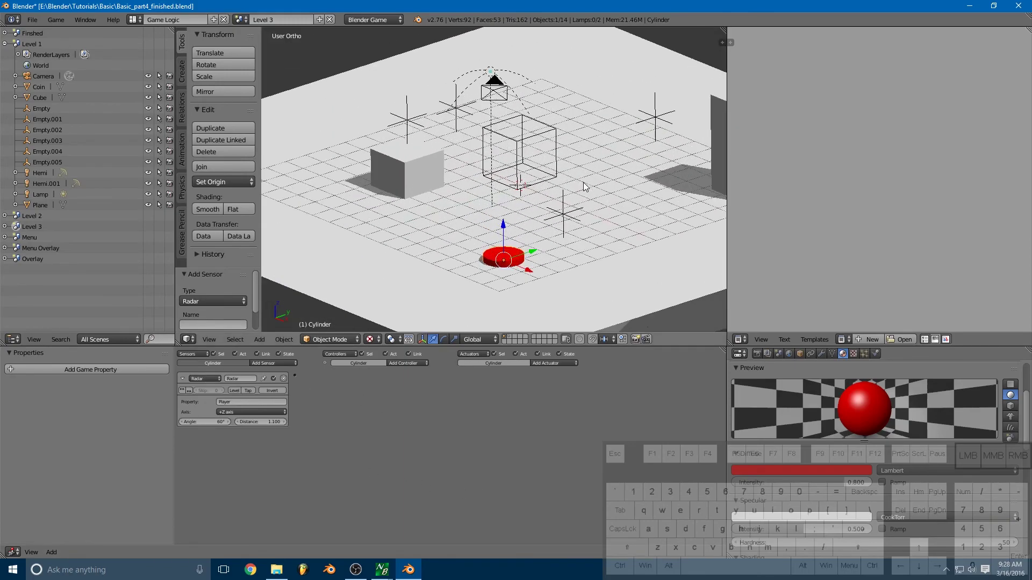
drag(574, 195, 459, 136)
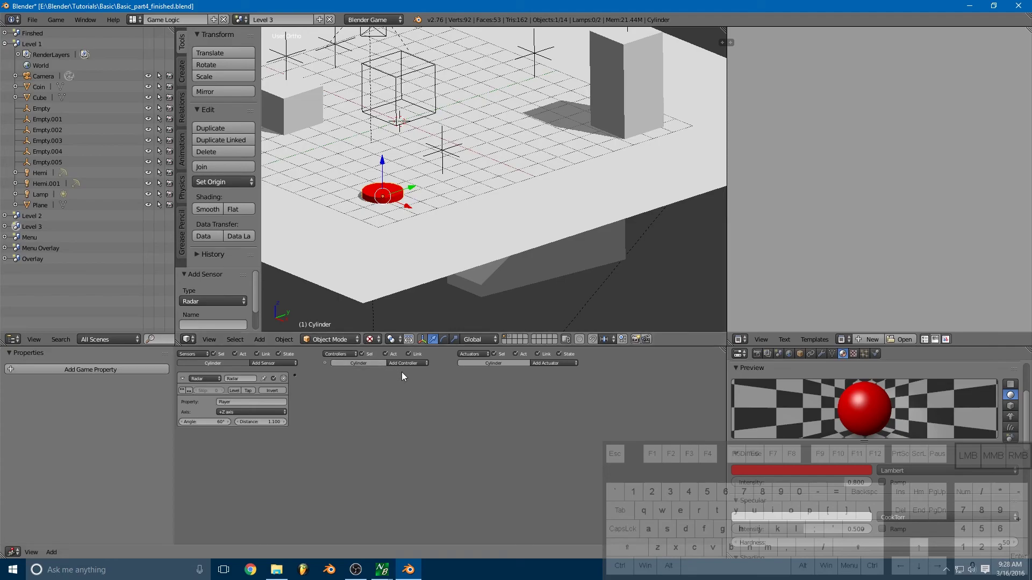
- Add an And controller to the cylinder and link the radar sensor to it
click(414, 366)
click(411, 375)
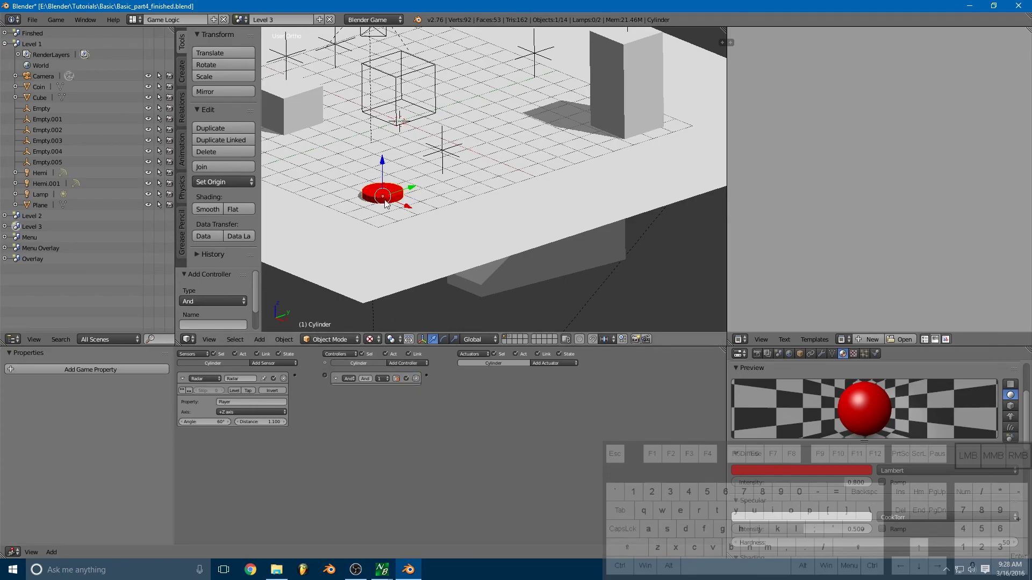
drag(299, 378, 327, 378)
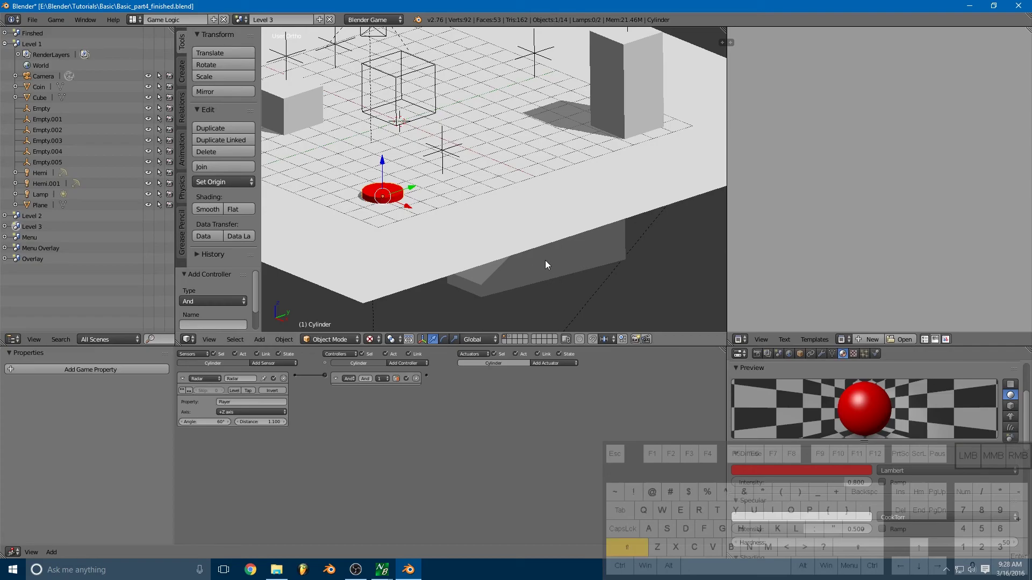
- Add an Action actuator on Cube.004 and wire the And controller to it
right_click(552, 266)
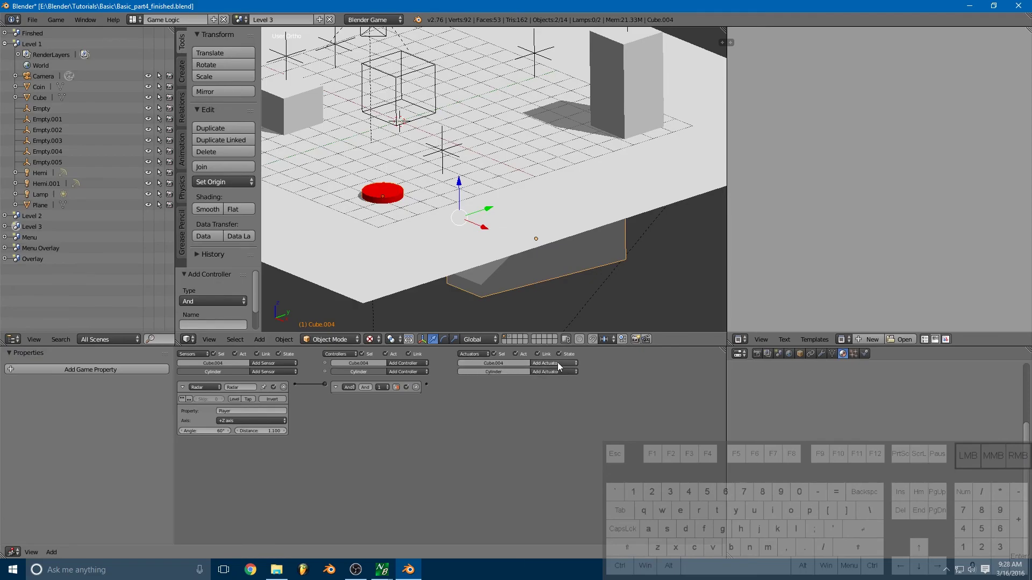
click(566, 366)
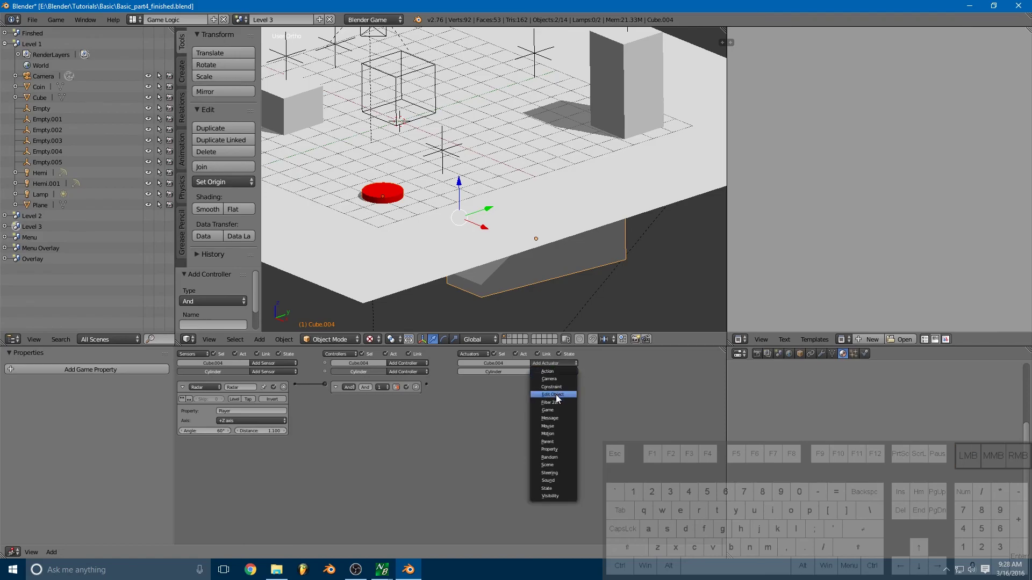
click(560, 377)
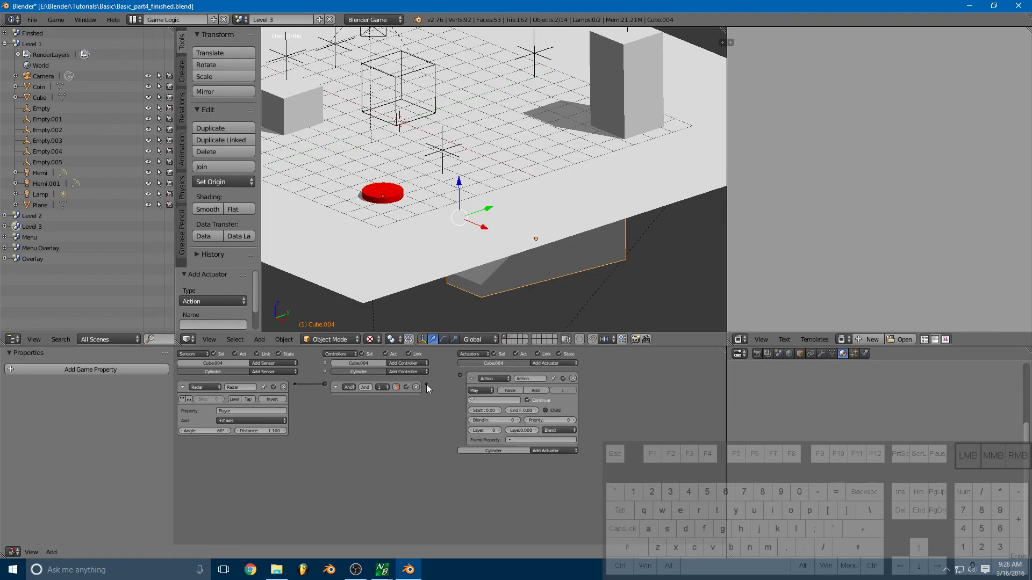
drag(431, 386, 464, 379)
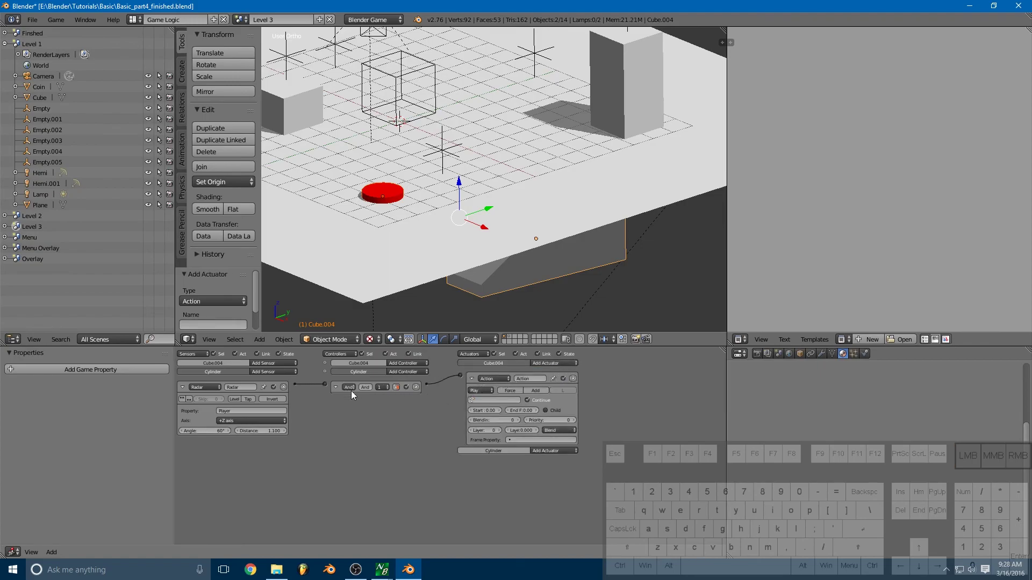
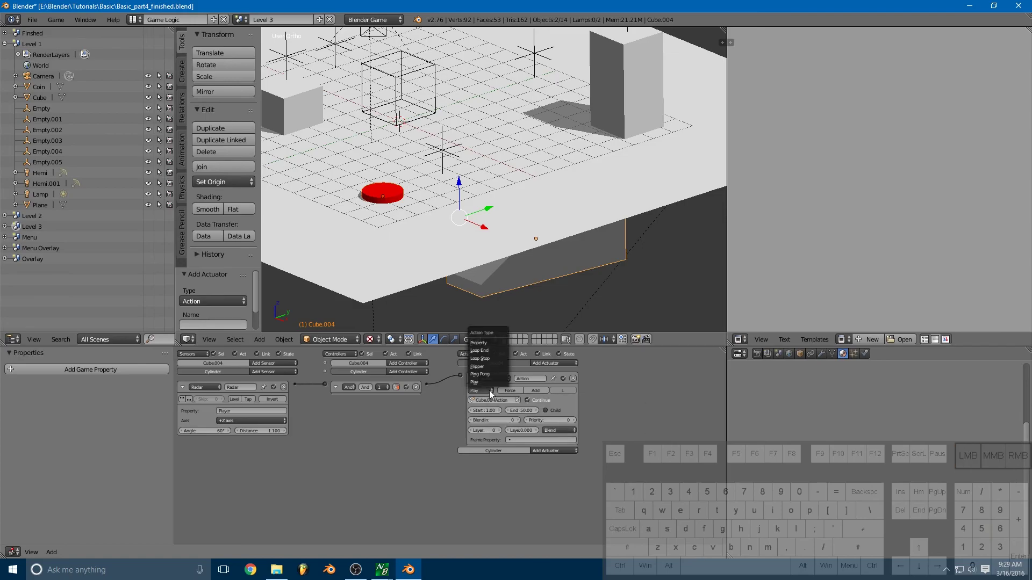
- Set the Action actuator's play mode and test-play, walking the cube over the red button
click(492, 394)
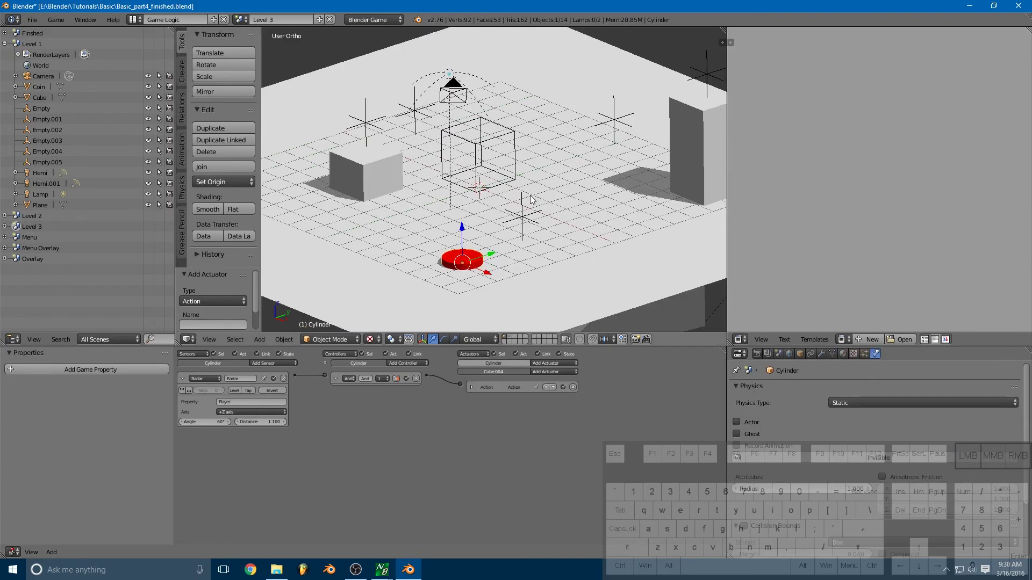
key(p)
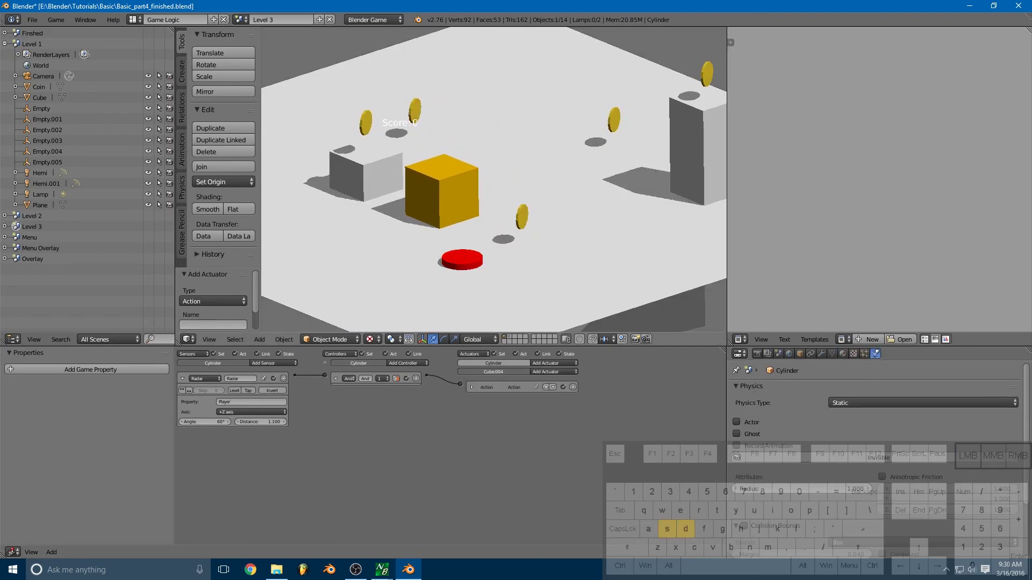
key(space)
key(d)
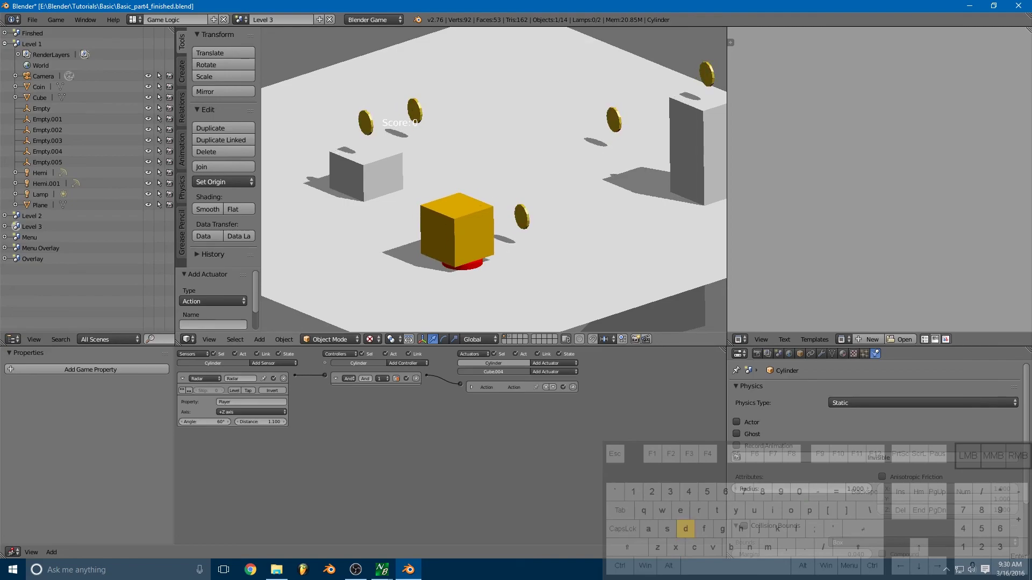
key(a)
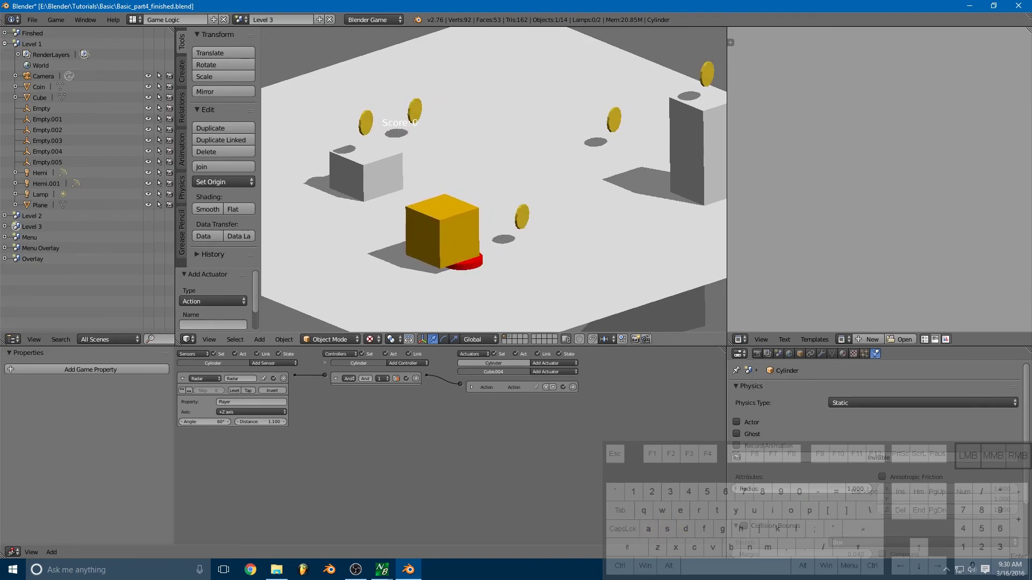
key(Escape)
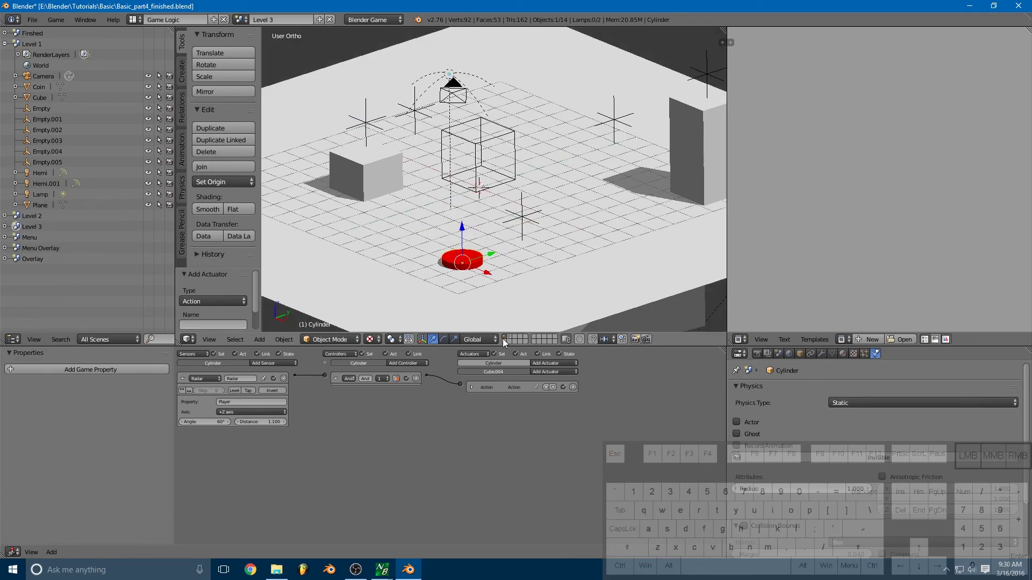
- Check the player cube's settings on its layer, then show all Level 3 layers together
click(512, 339)
right_click(477, 122)
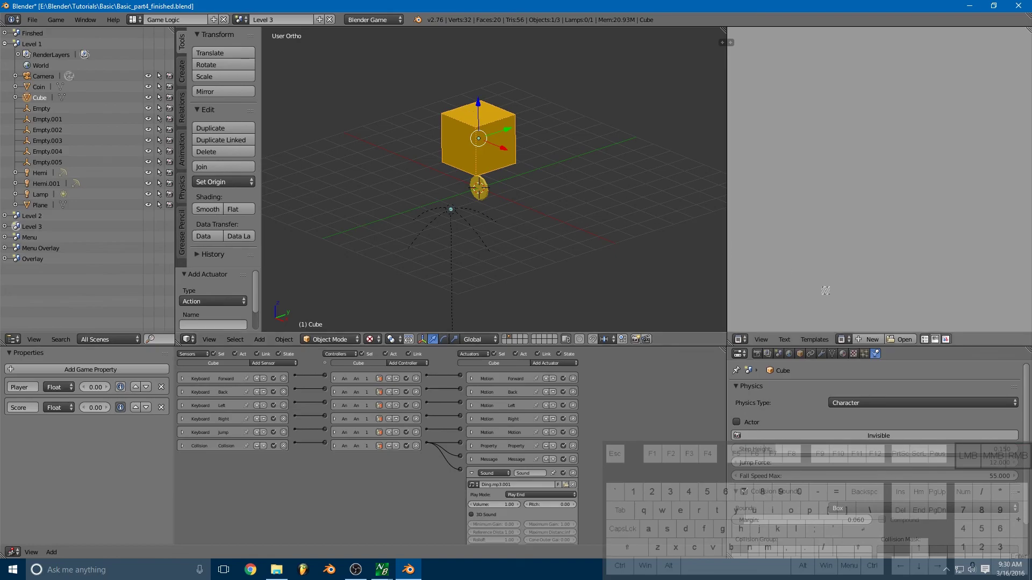
click(880, 357)
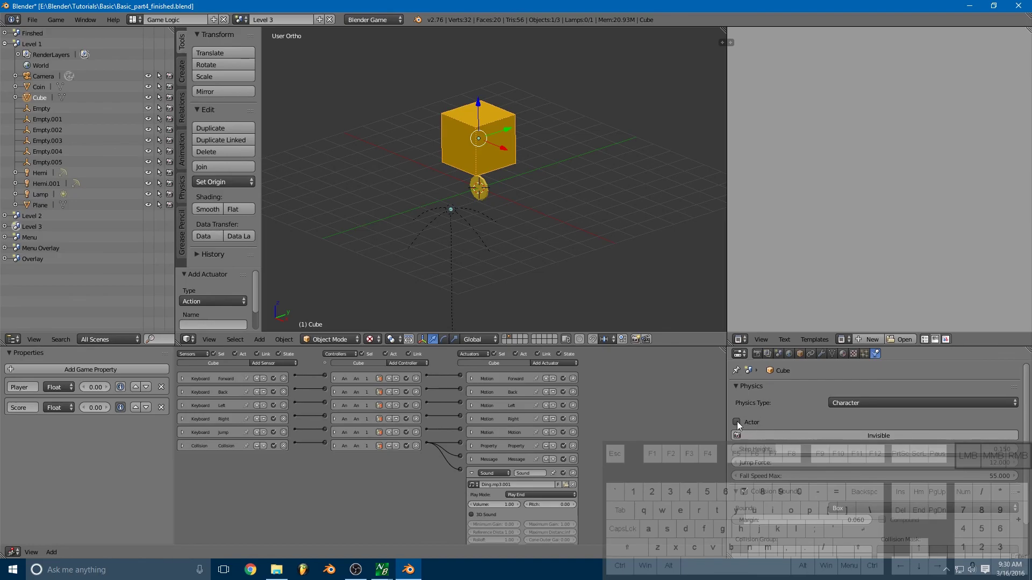
click(740, 425)
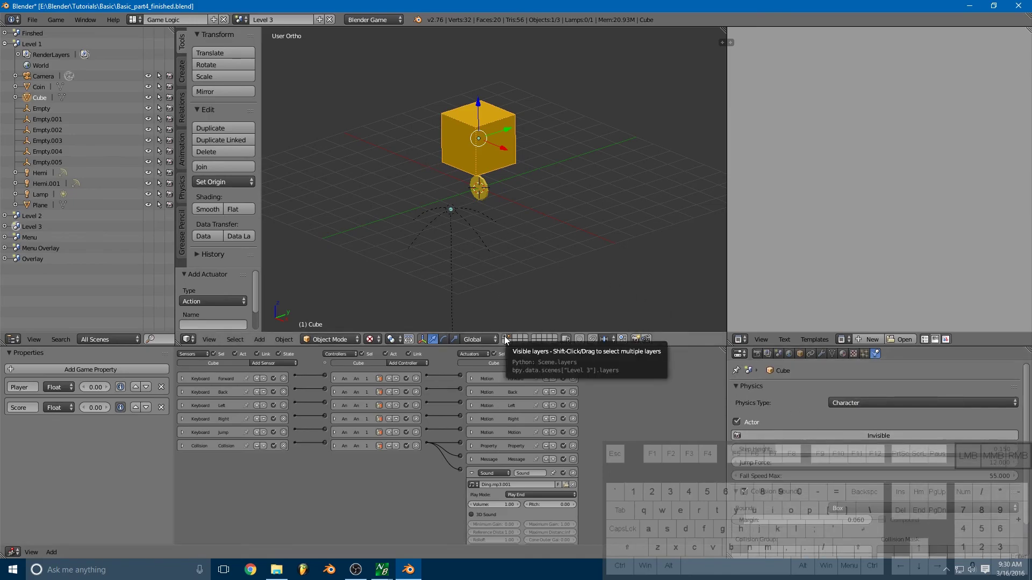
click(507, 340)
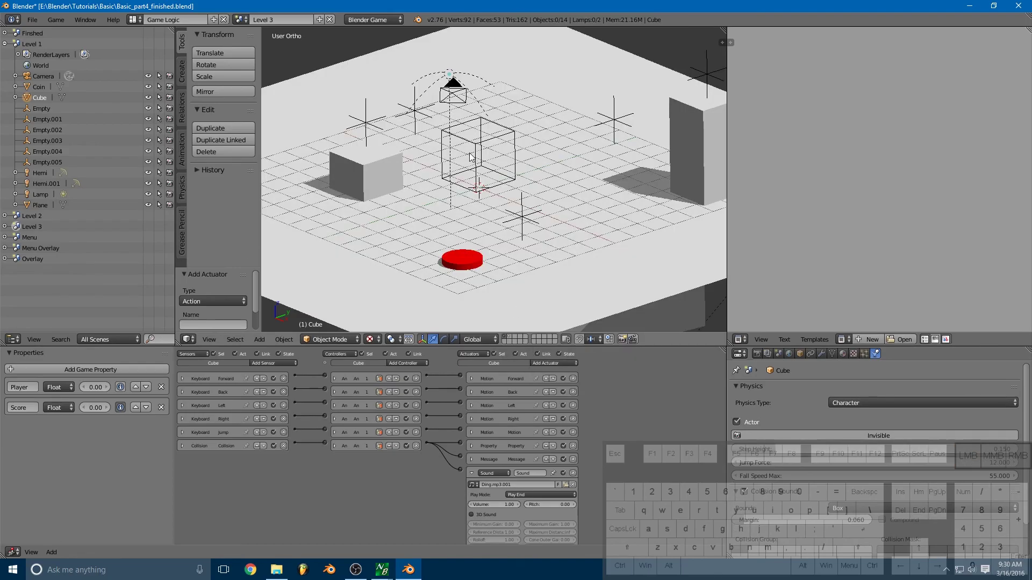
- Play-test again, stepping onto the red button so the ramp rises beside the pillar
key(p)
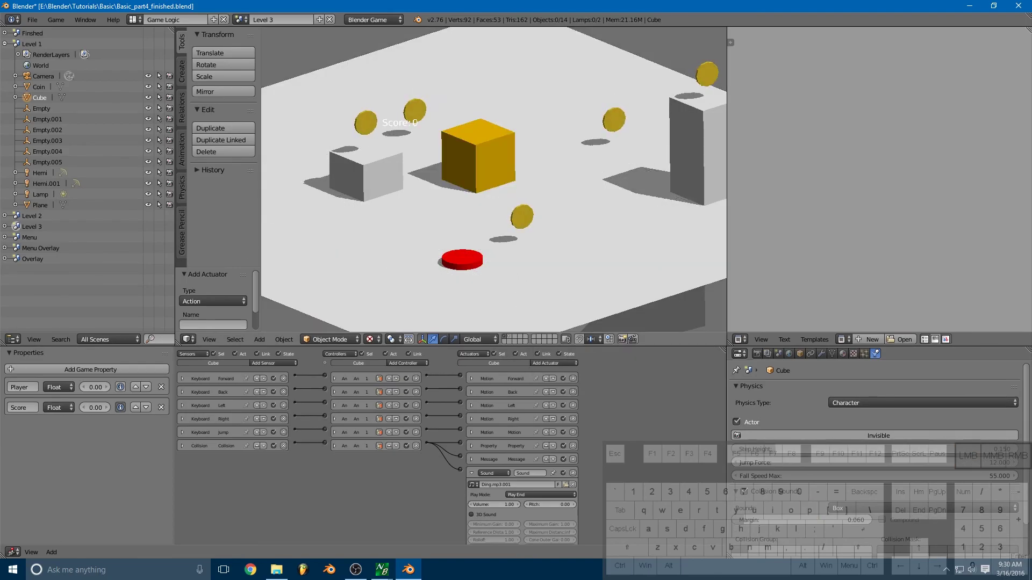
key(s)
key(d)
key(space)
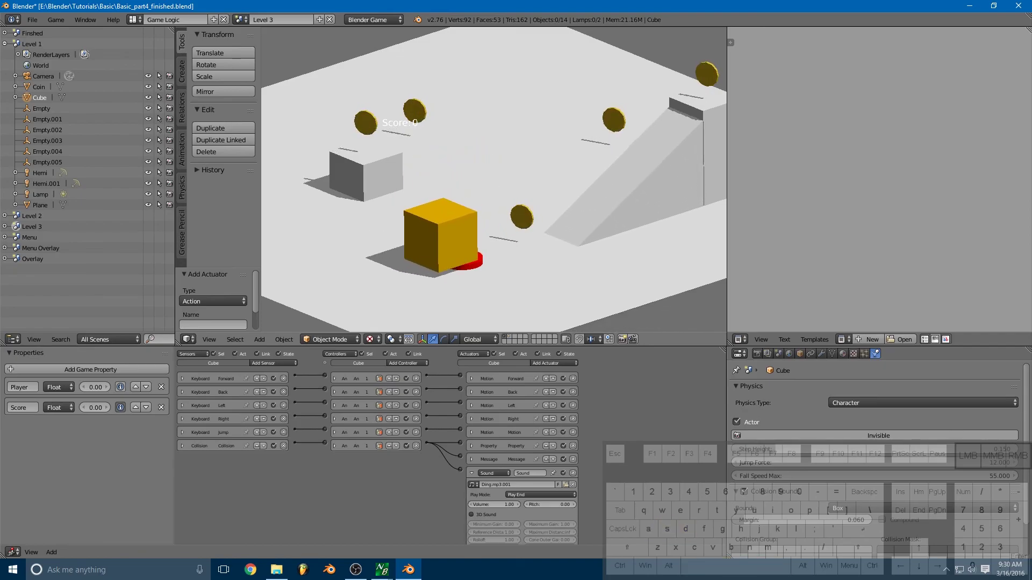
key(a)
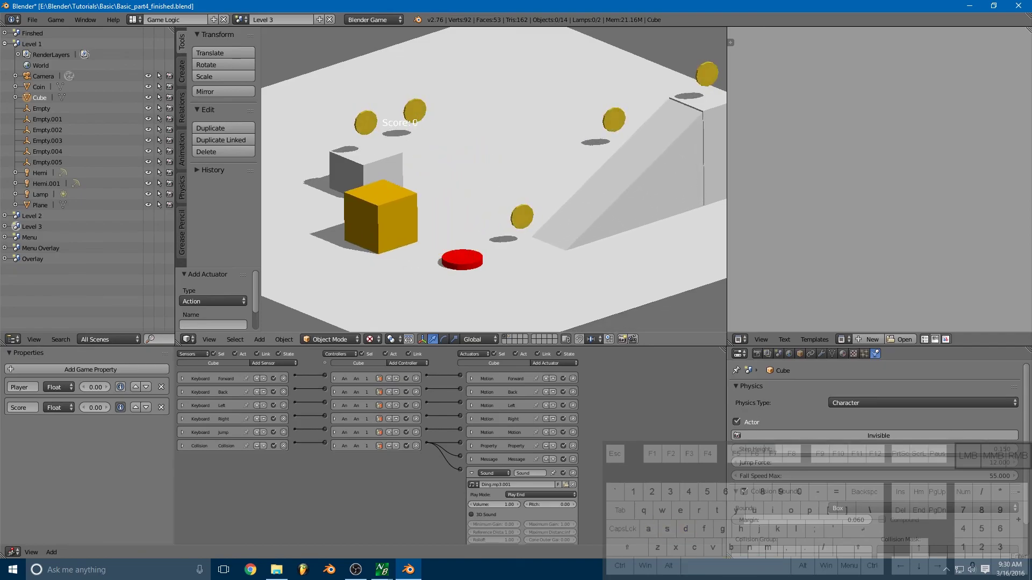
key(d)
key(d)
key(space)
key(d)
key(a)
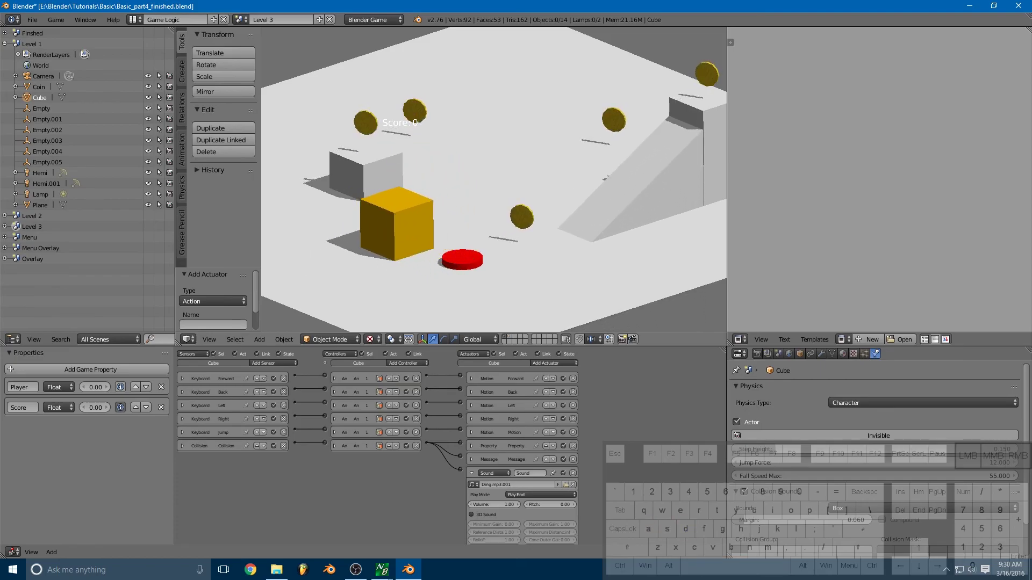
key(d)
key(space)
key(a)
key(d)
key(space)
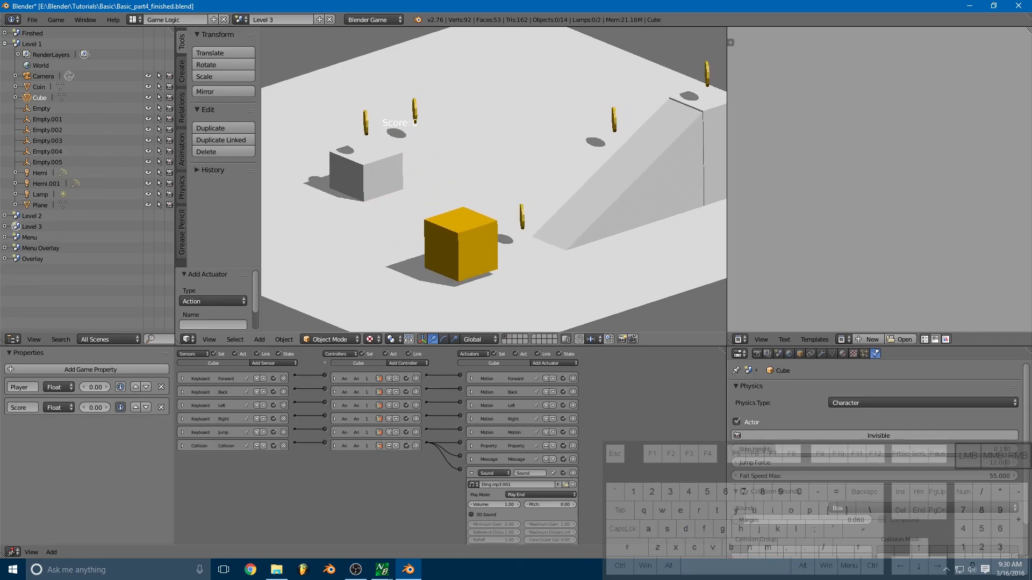
key(a)
key(d)
key(Escape)
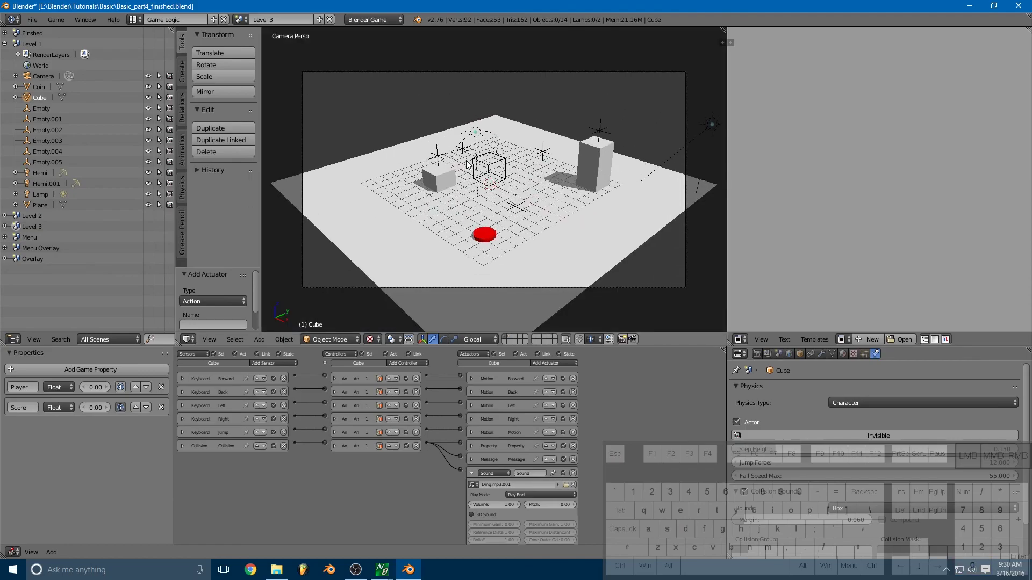
- Start another play session from the camera's view and move the cube around
key(p)
key(s)
key(d)
key(space)
key(a)
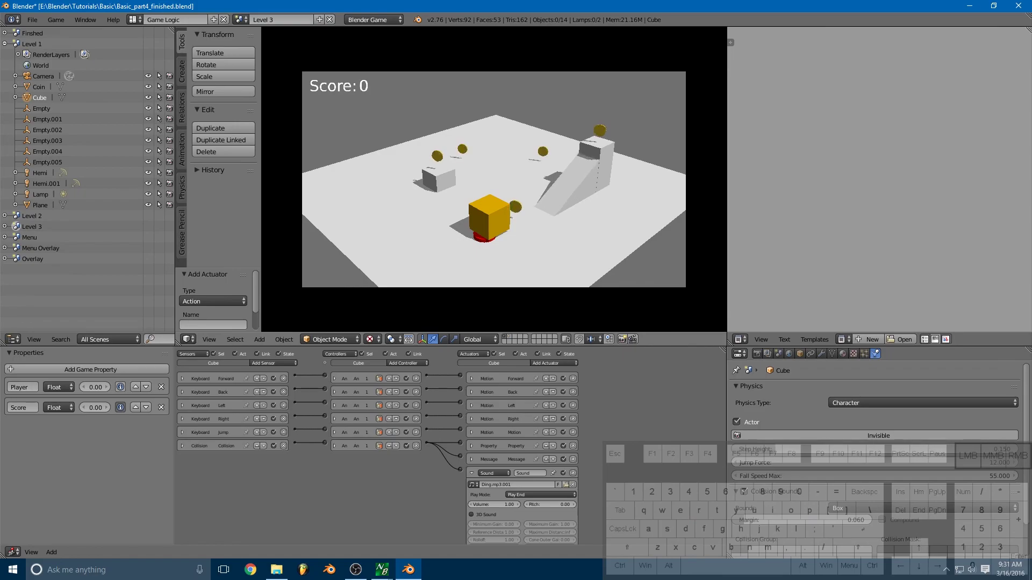
- End the game, select the red cylinder and show its object settings
key(a)
key(Escape)
right_click(485, 231)
right_click(487, 242)
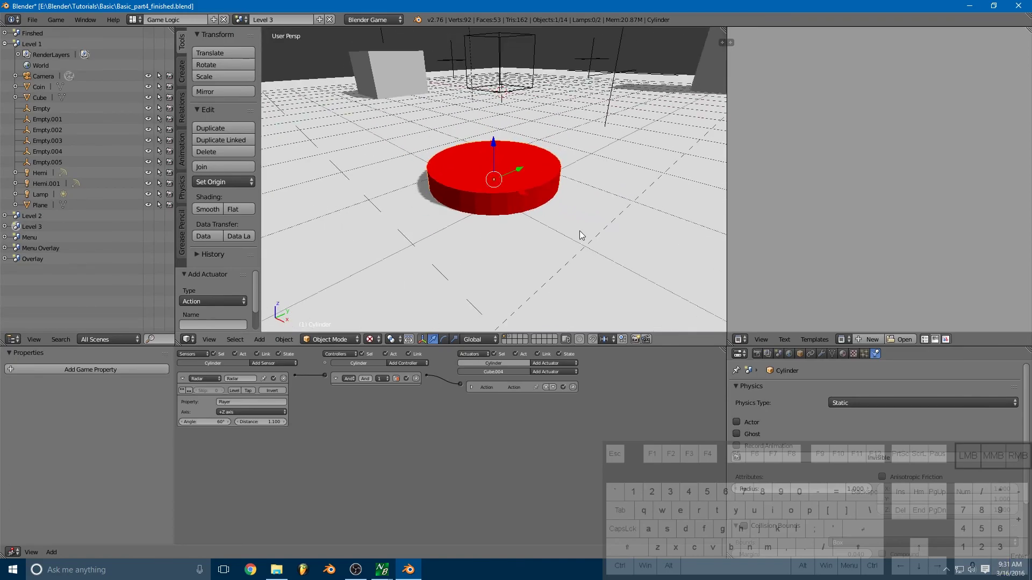
drag(582, 233, 565, 234)
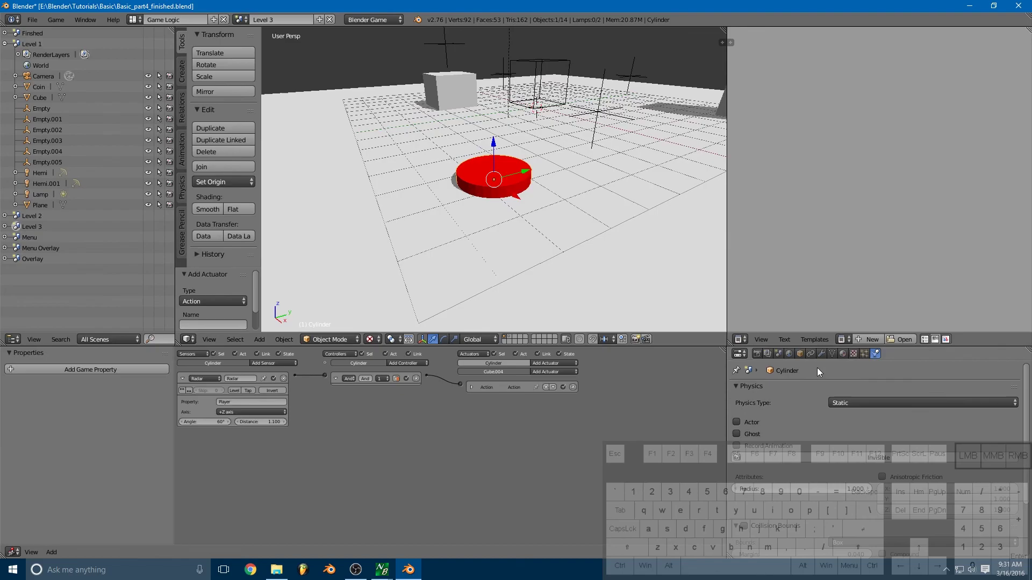
click(805, 358)
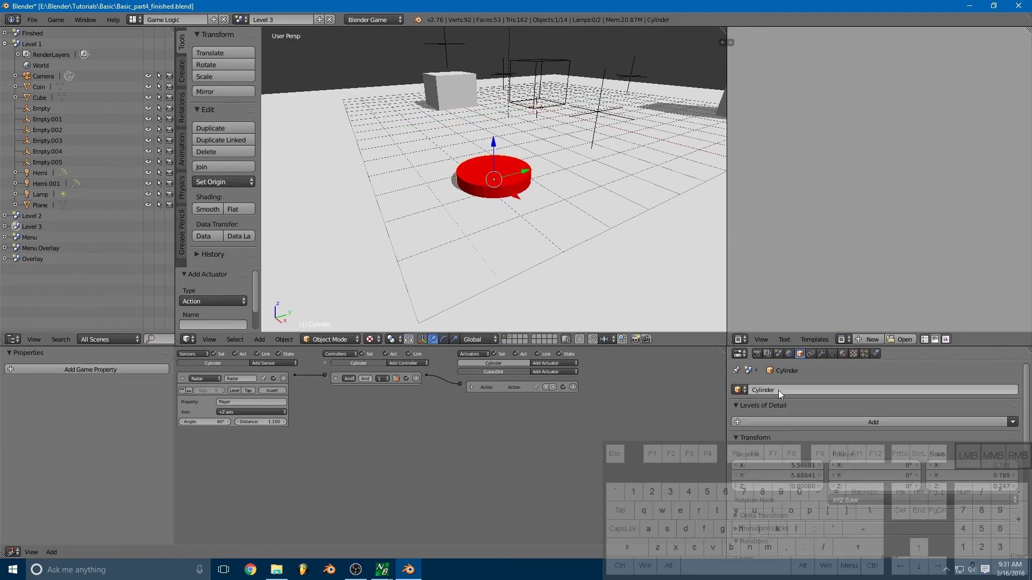
- Rename the cylinder object from Cylinder to Button and zoom out over the level
click(782, 394)
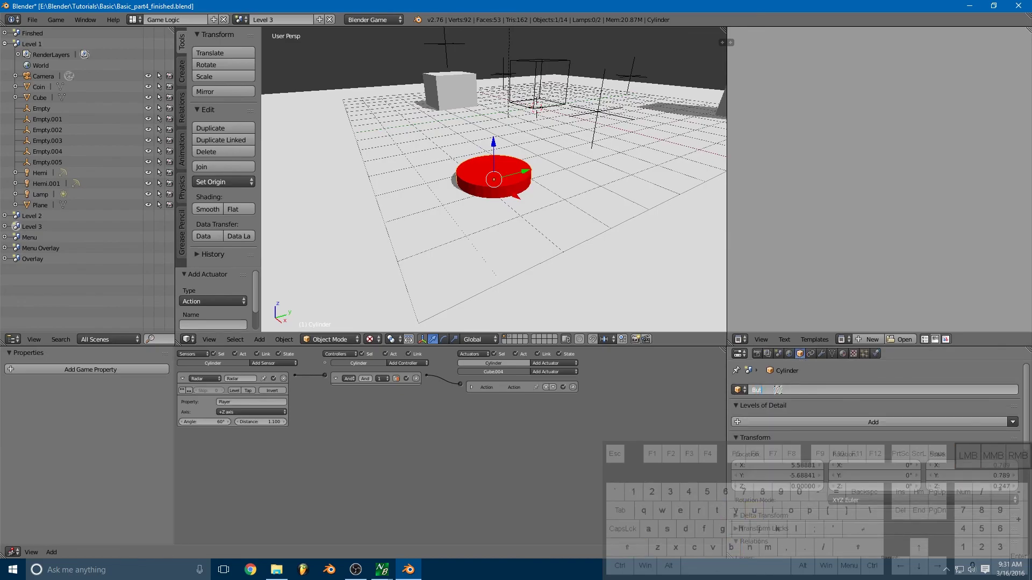
key(Return)
key(BackSpace)
click(782, 394)
key(Return)
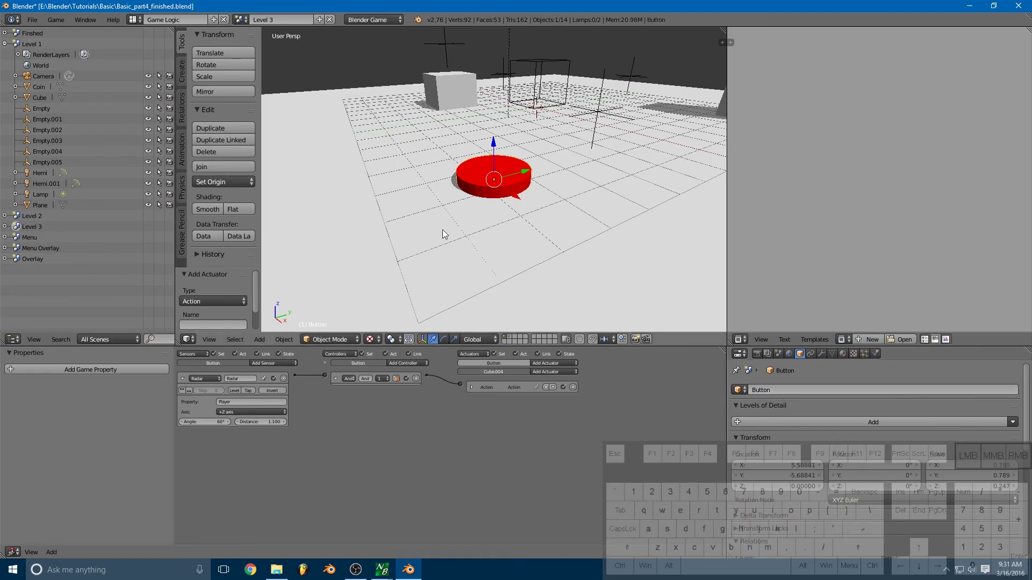
drag(537, 186, 514, 174)
drag(473, 230, 467, 243)
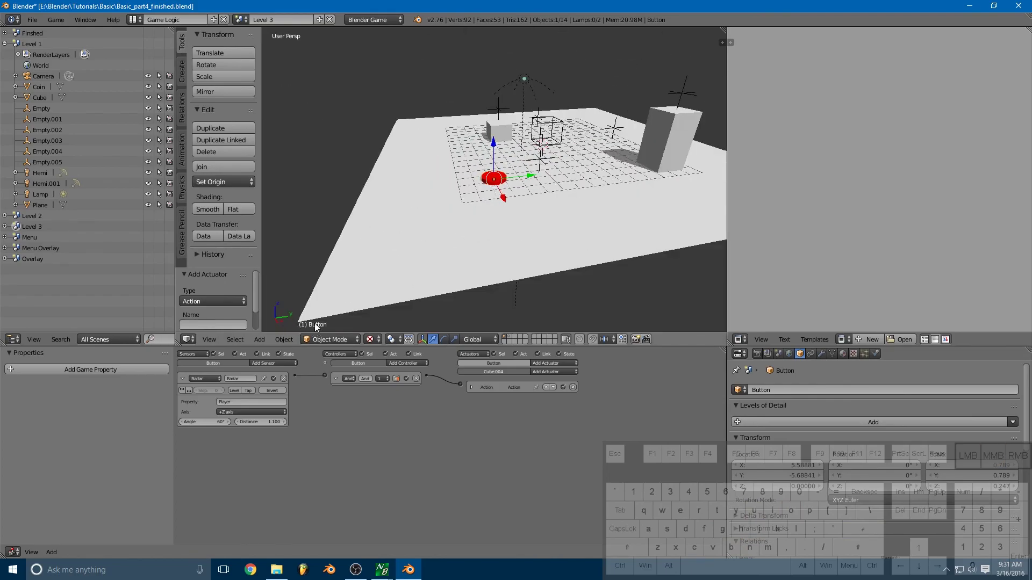
drag(510, 189, 536, 179)
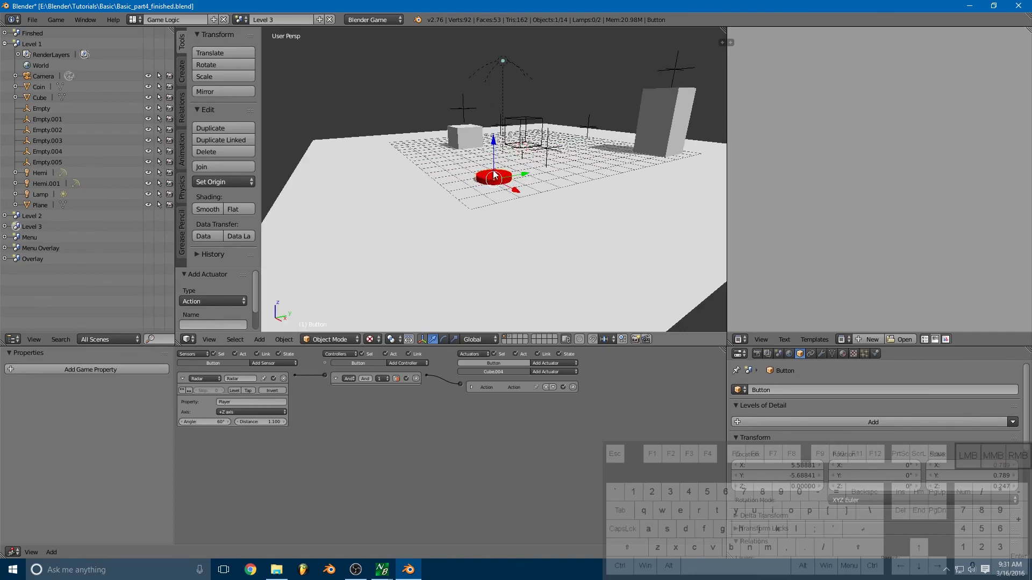
- Keyframe the Button's location at frame 1 and advance to frame 20
key(i)
click(496, 174)
key(Right)
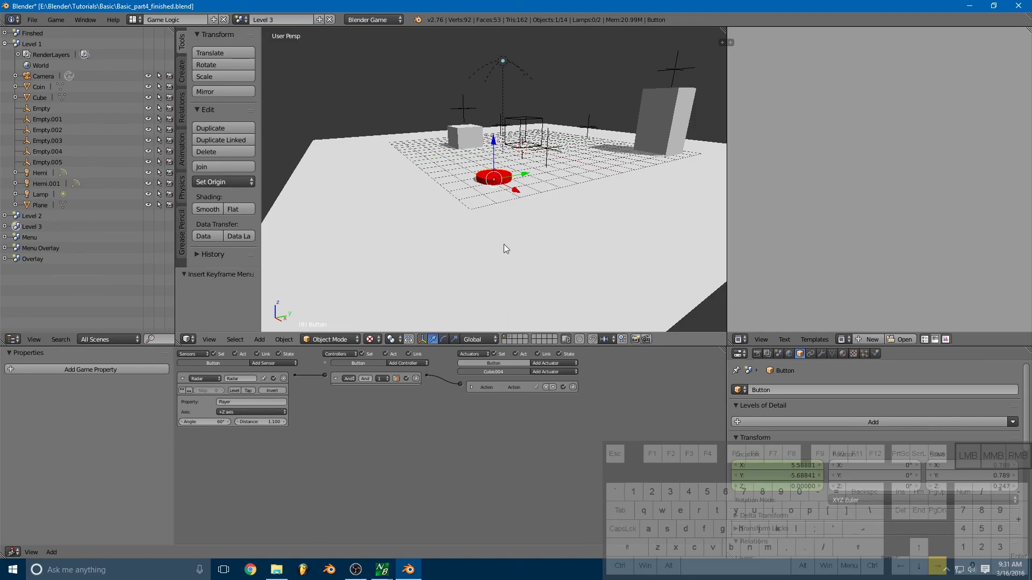
key(Right)
key(Left)
key(Left)
key(Left)
key(Left)
key(Left)
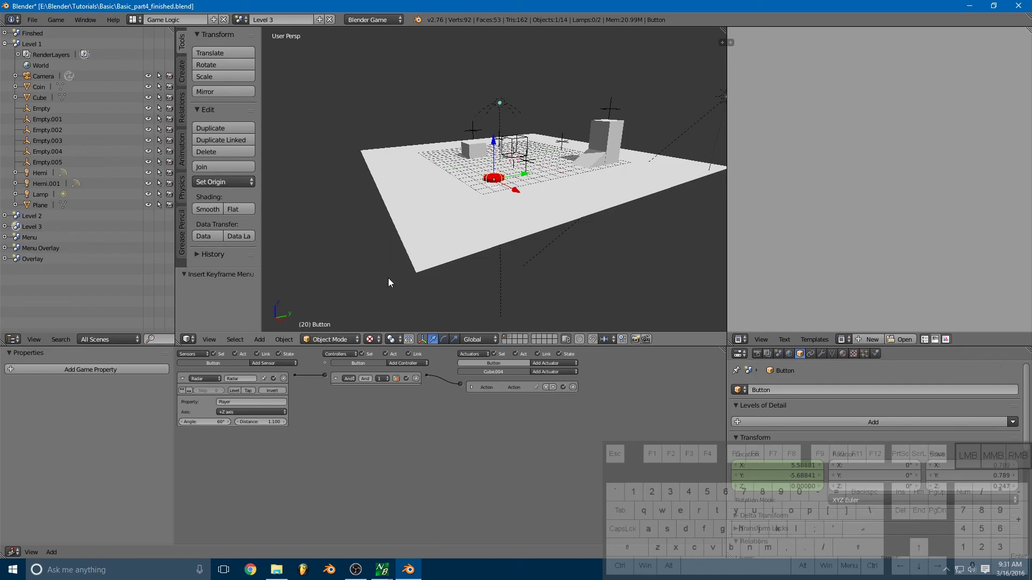
- Lower the Button along Z into the floor and keyframe its location at frame 20
click(496, 143)
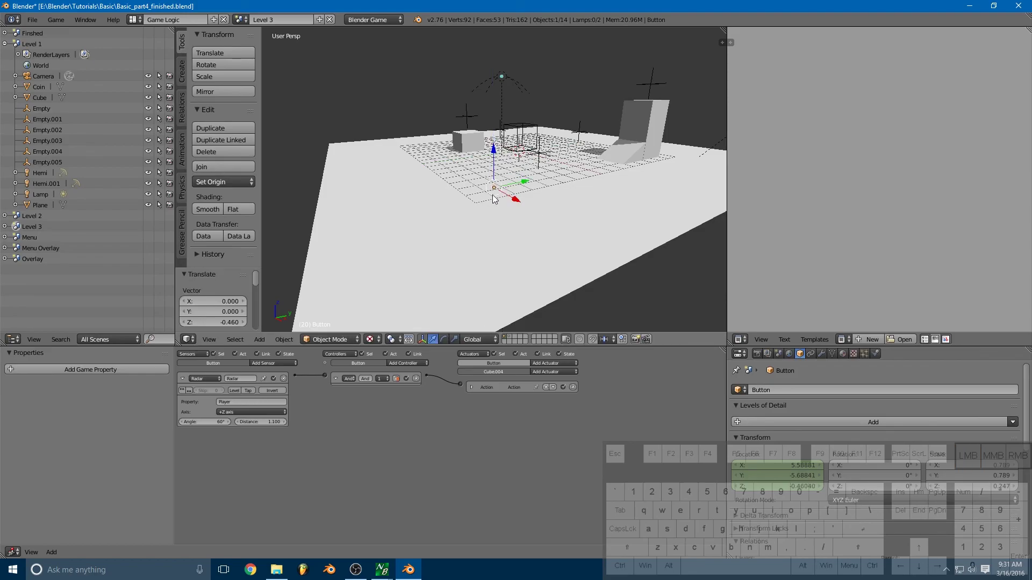
drag(520, 206, 516, 188)
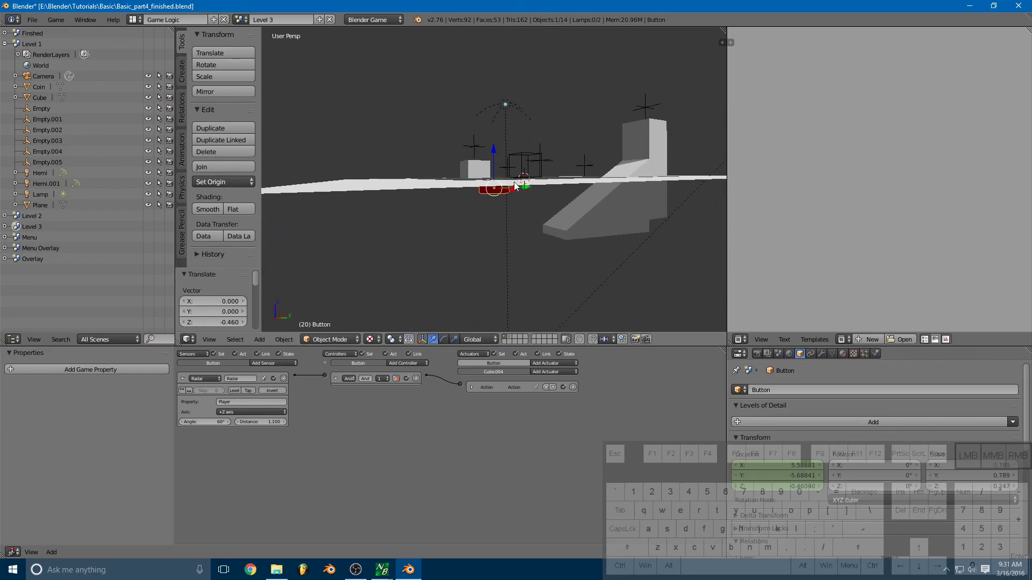
click(497, 153)
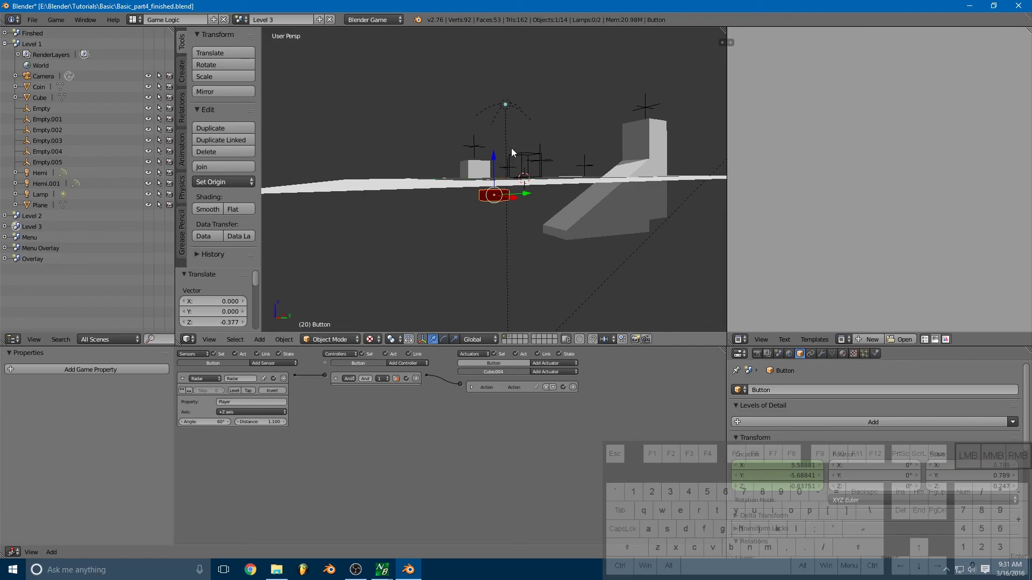
click(497, 158)
drag(525, 134, 525, 169)
key(i)
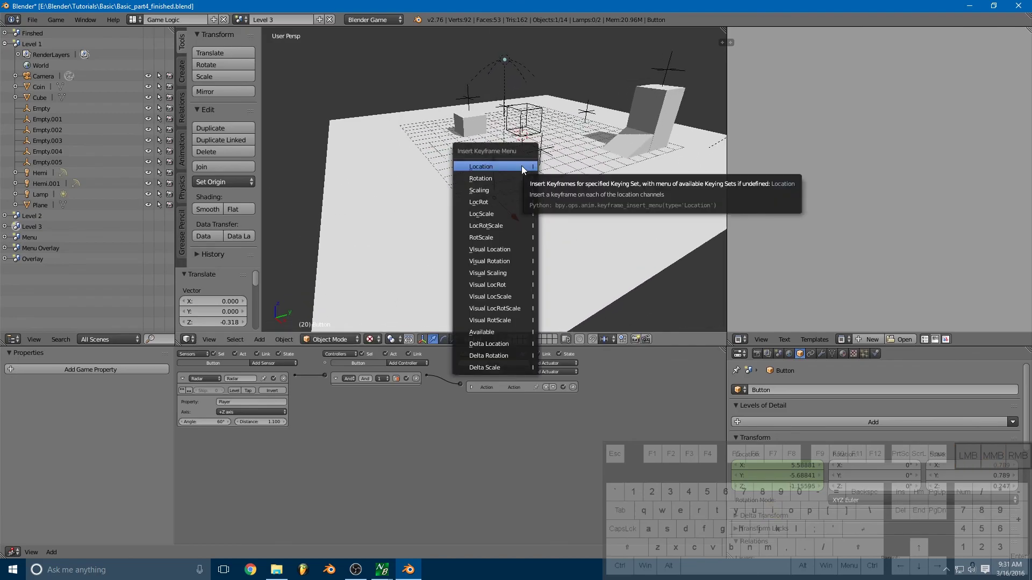
click(521, 170)
- Scrub the frames to preview the Button sinking and return to frame 1
key(Left)
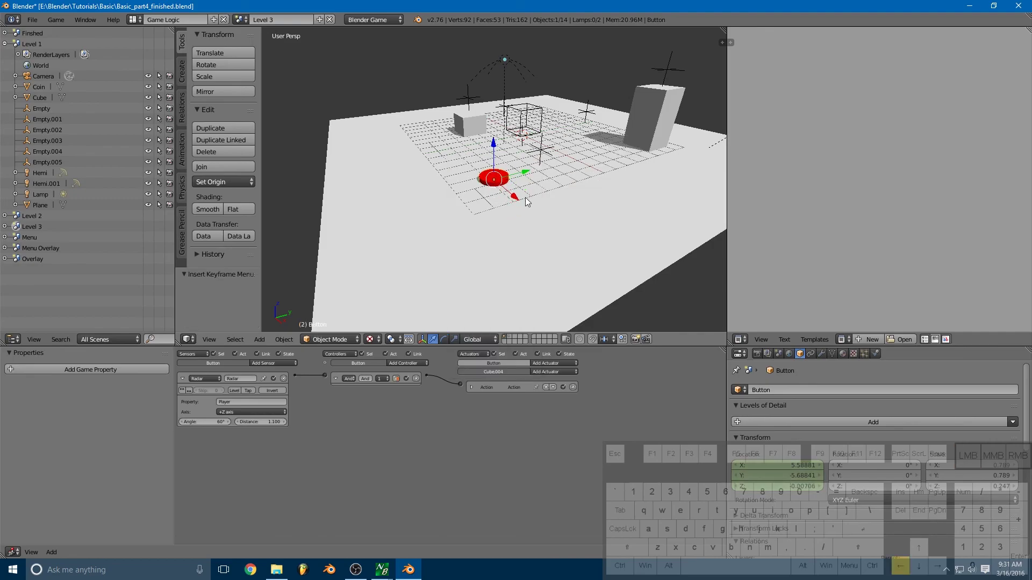
key(Right)
key(Left)
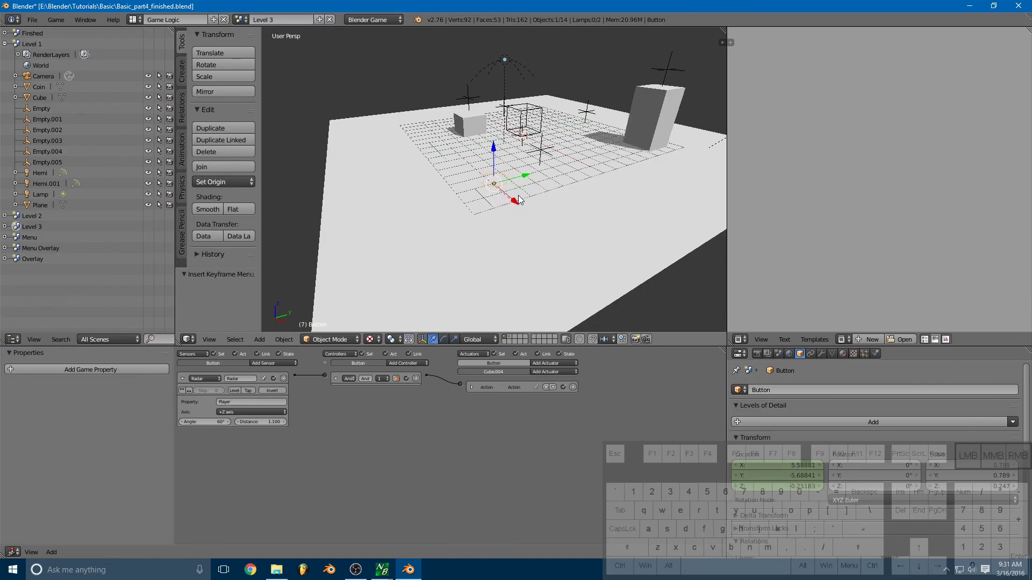
key(Left)
key(Left)
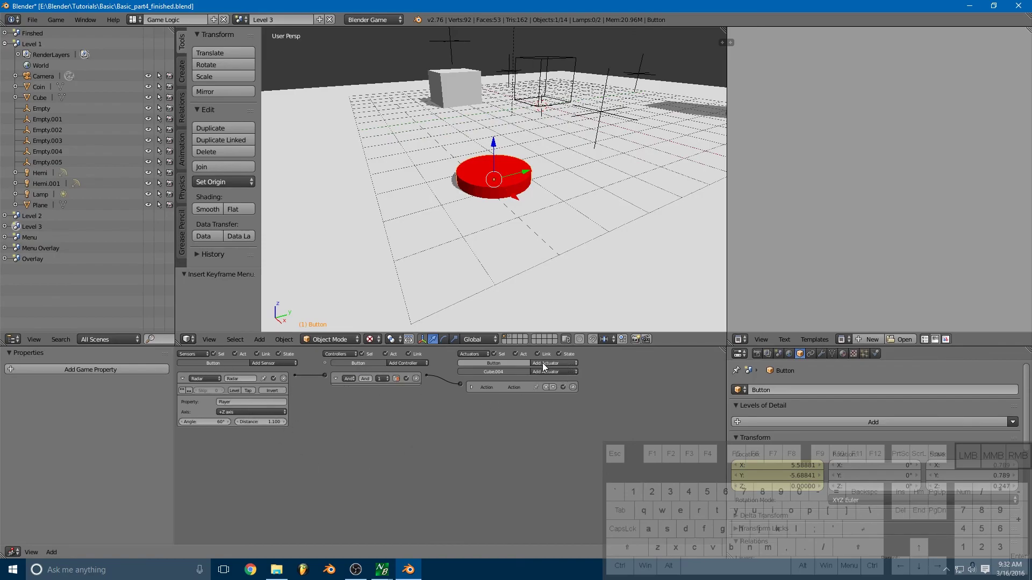
- Add an Action actuator to the Button and link the And controller to it
click(553, 365)
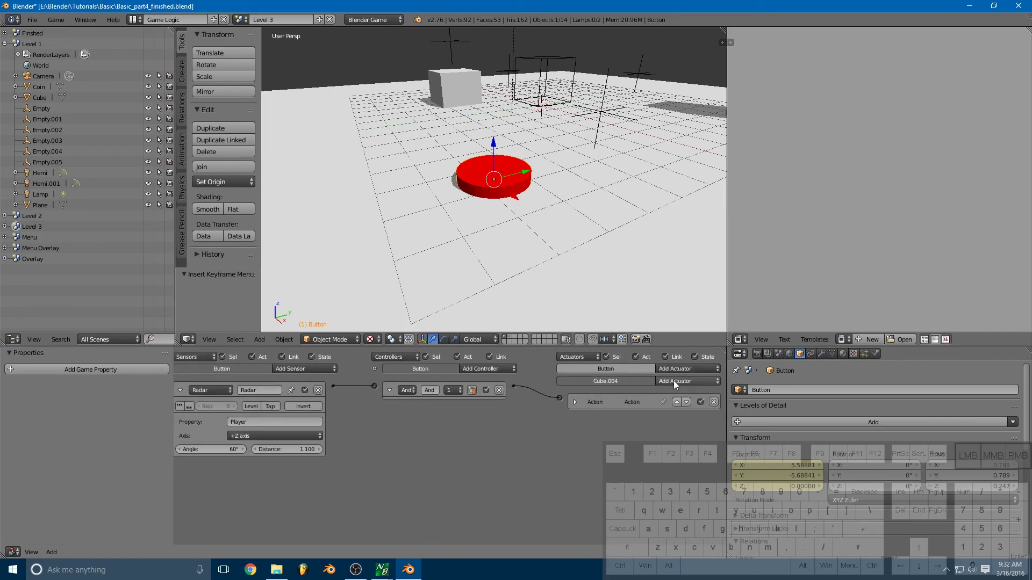
click(680, 373)
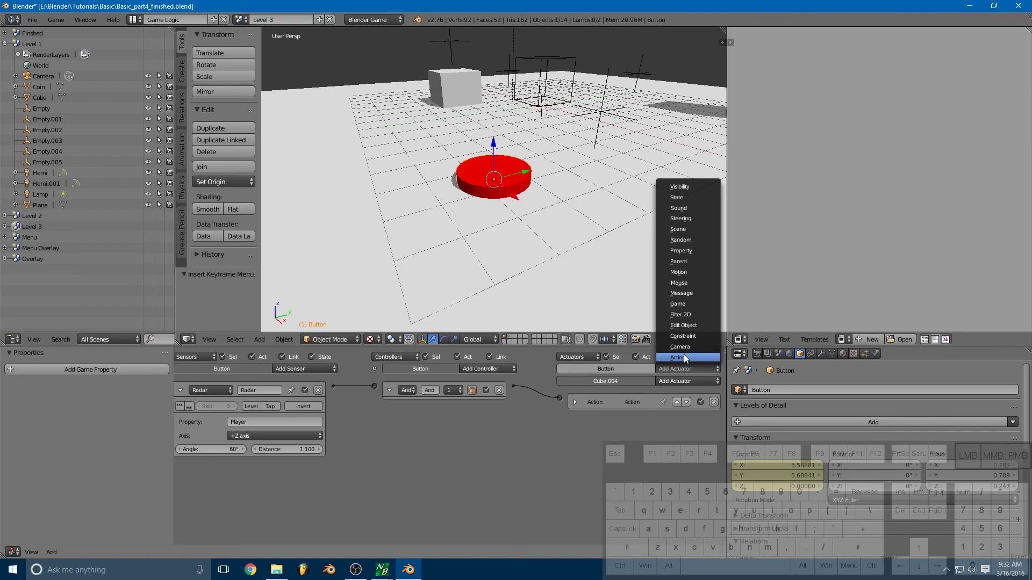
click(688, 358)
drag(563, 388, 516, 389)
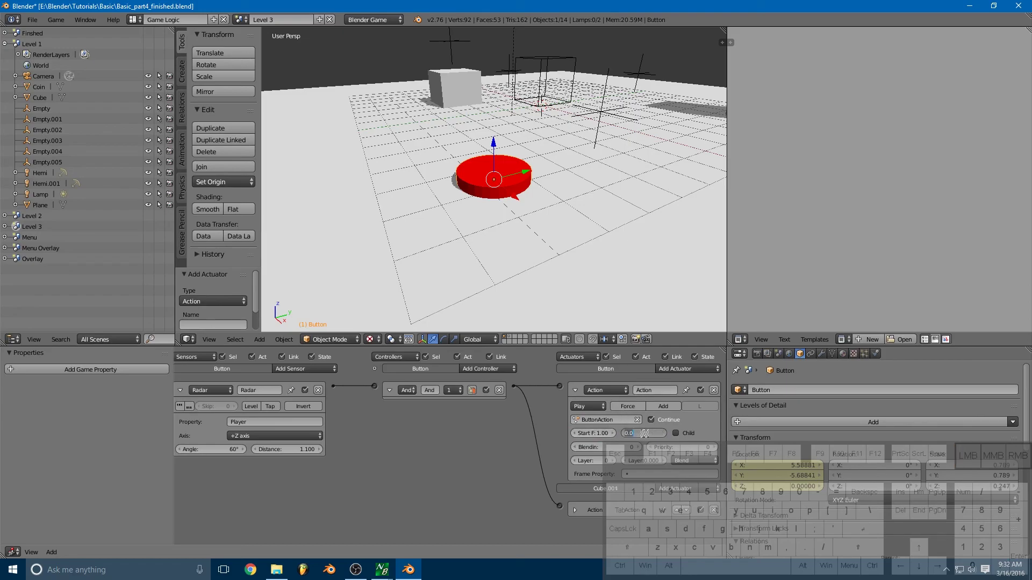
key(KP_0)
key(Return)
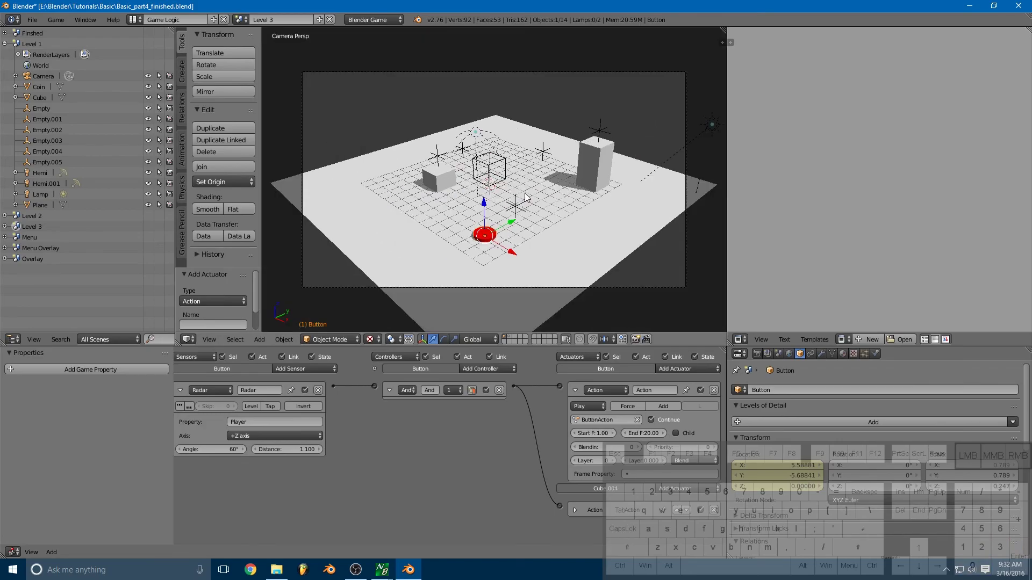
key(p)
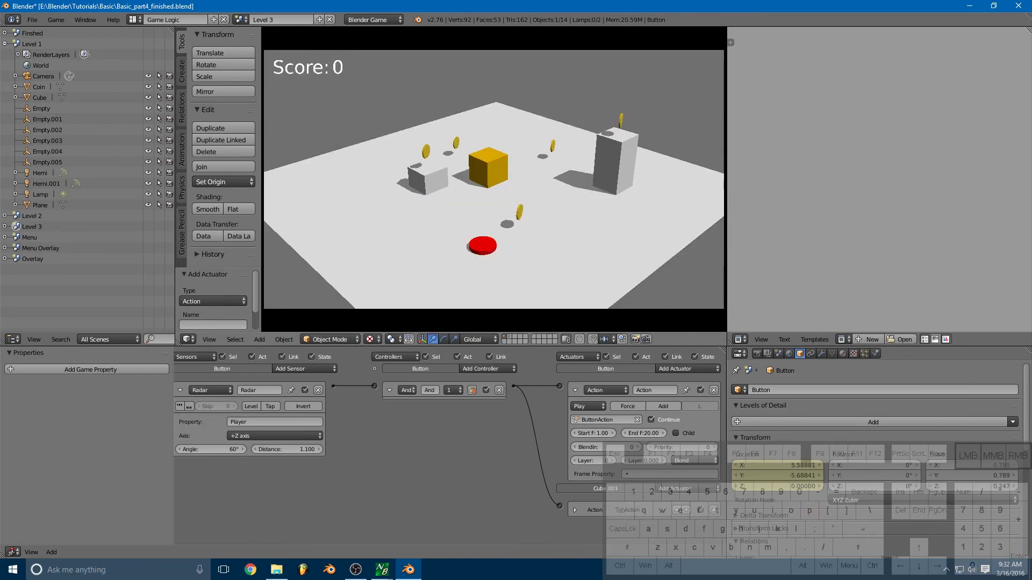
key(s)
key(d)
key(d)
key(space)
key(d)
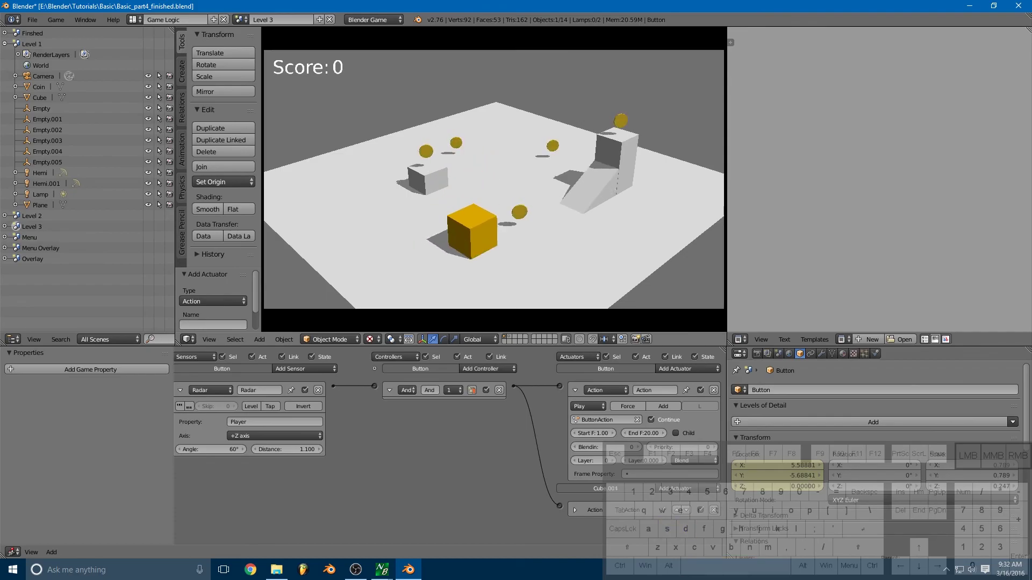
key(d)
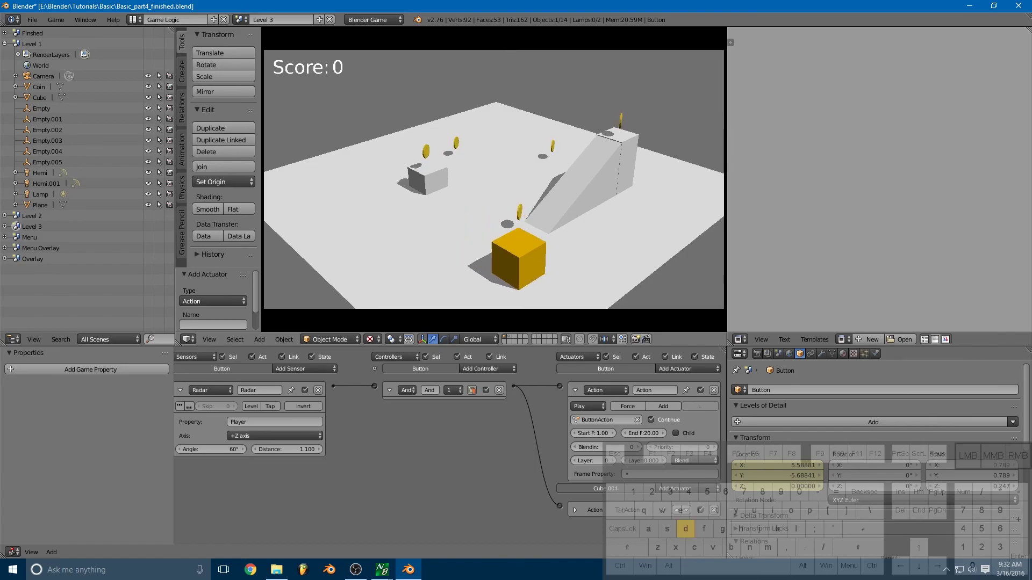
key(a)
key(d)
key(space)
key(a)
key(space)
key(space)
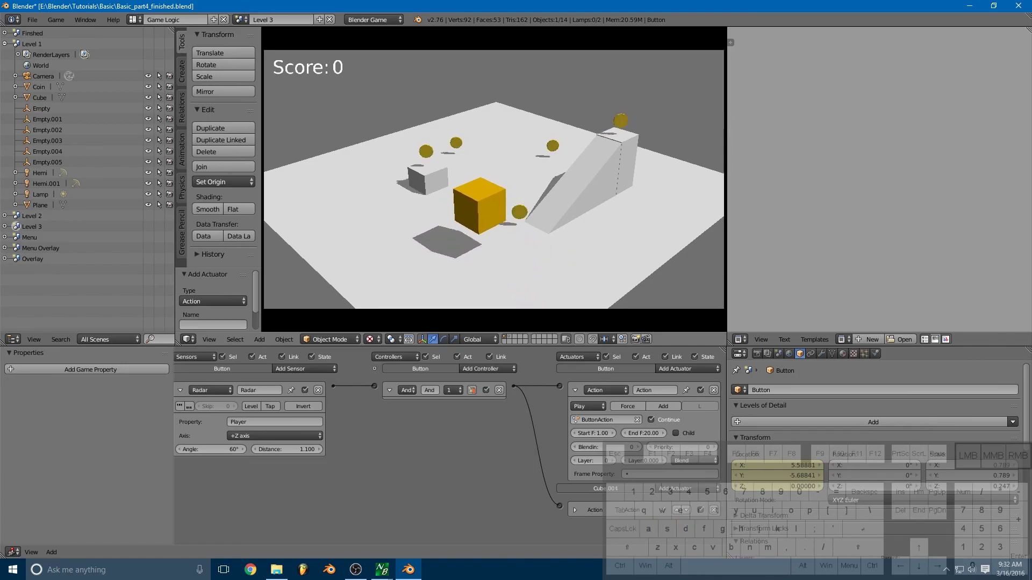
key(w)
key(d)
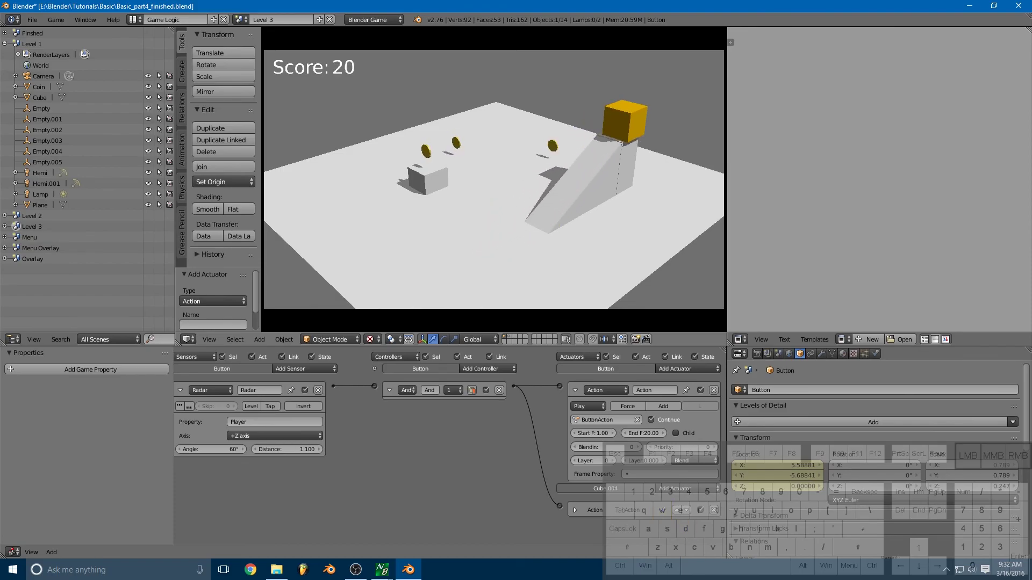
key(Escape)
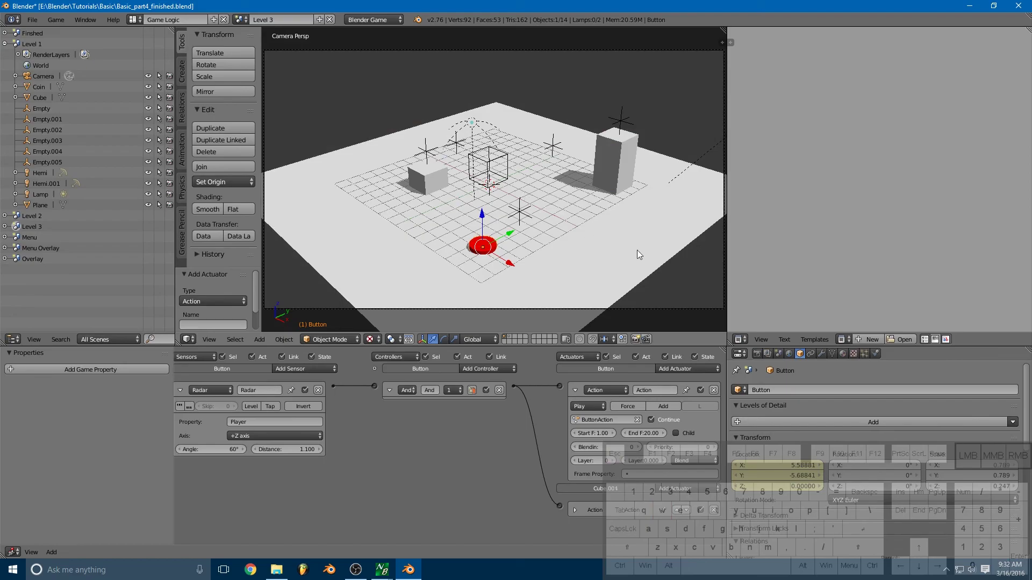
drag(645, 244, 620, 216)
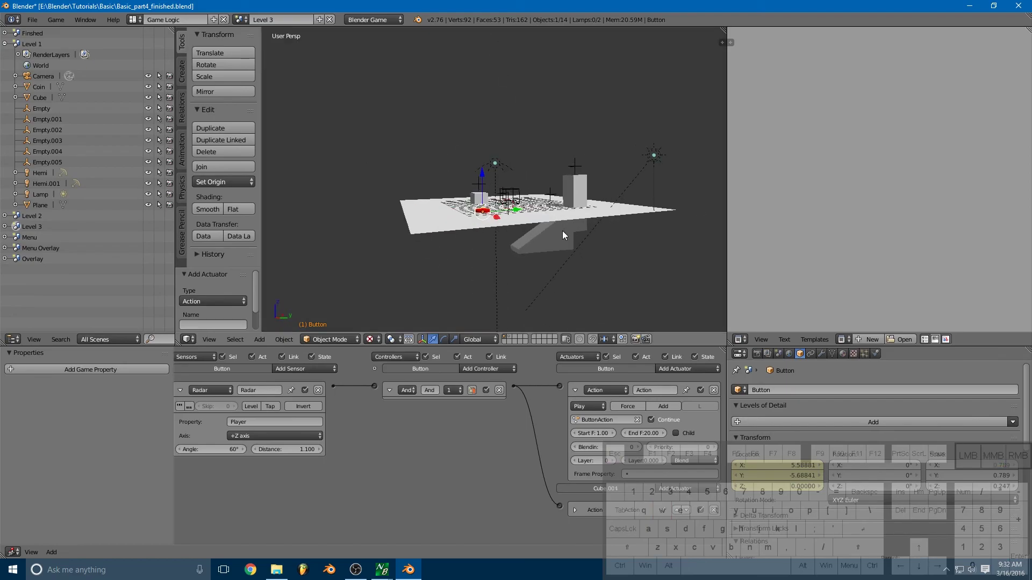
right_click(545, 239)
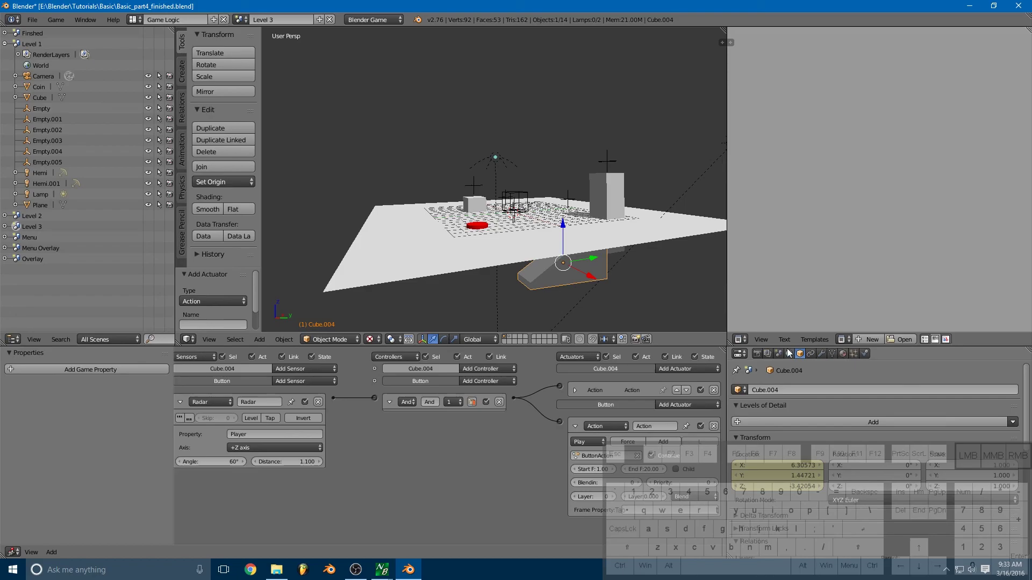
click(847, 356)
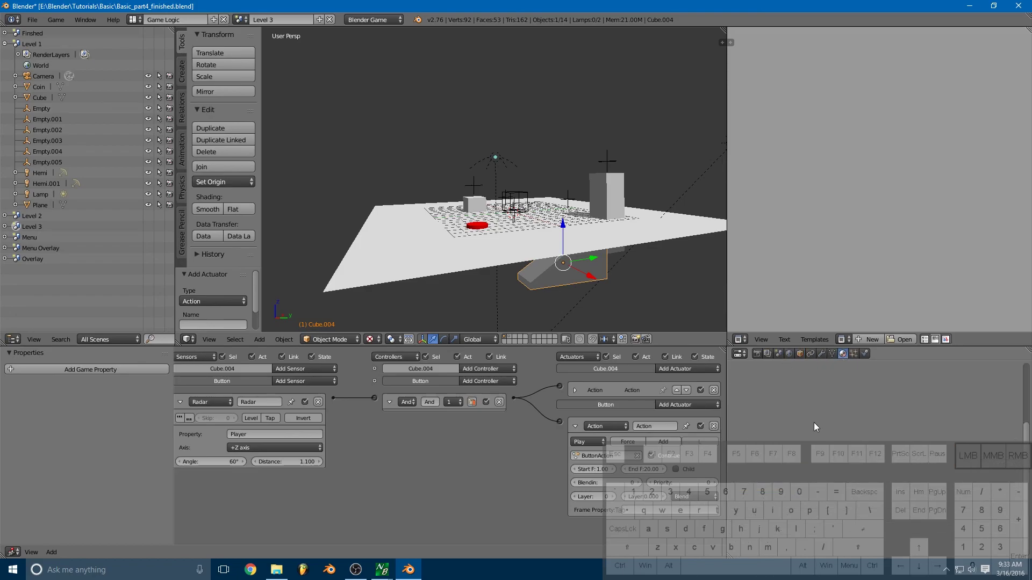
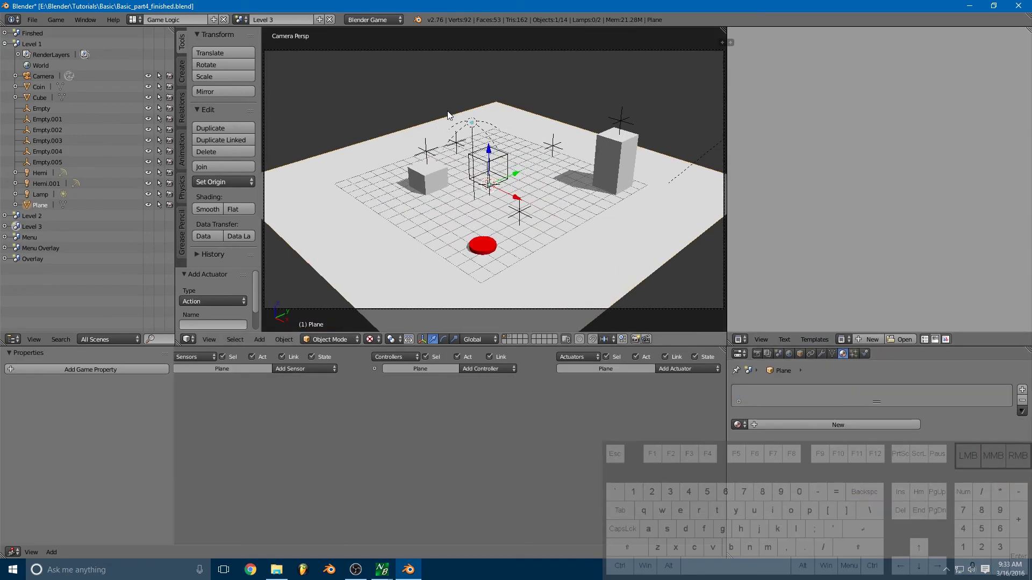
- Duplicate a coin-spawning empty and place the copy along Y in front of the small block
drag(541, 172, 537, 171)
right_click(537, 160)
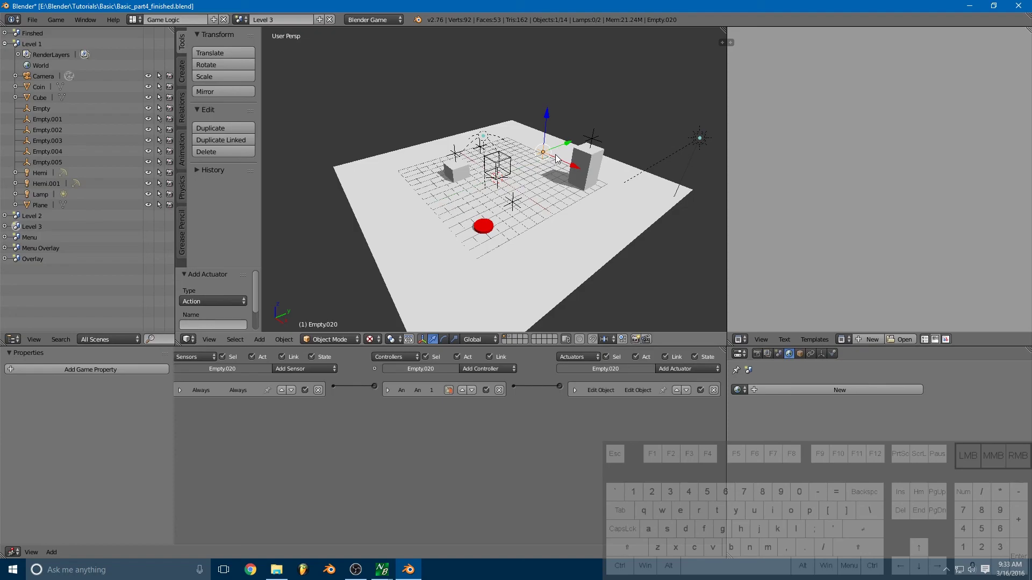
key(shift+d)
drag(569, 152, 489, 185)
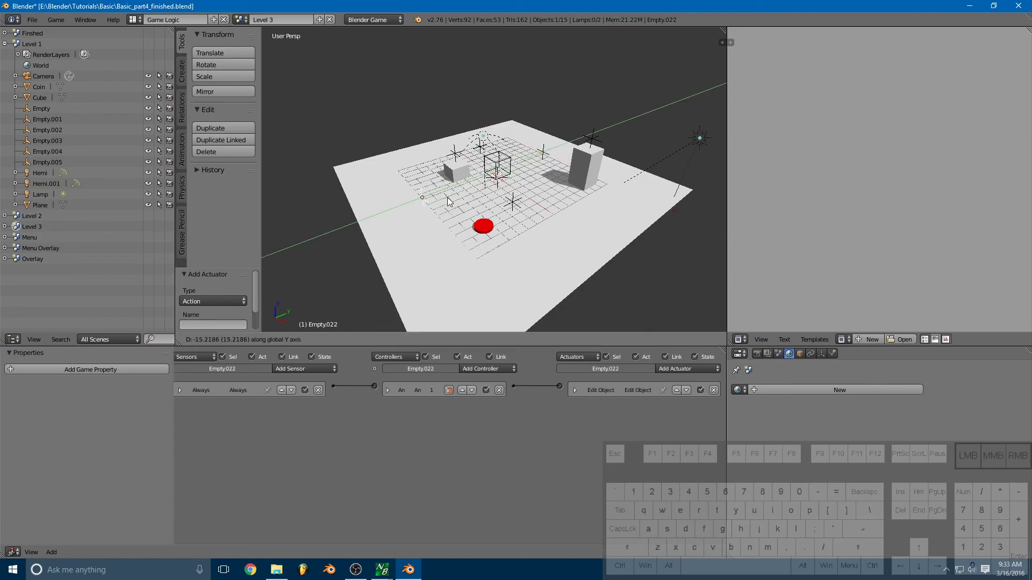
click(451, 200)
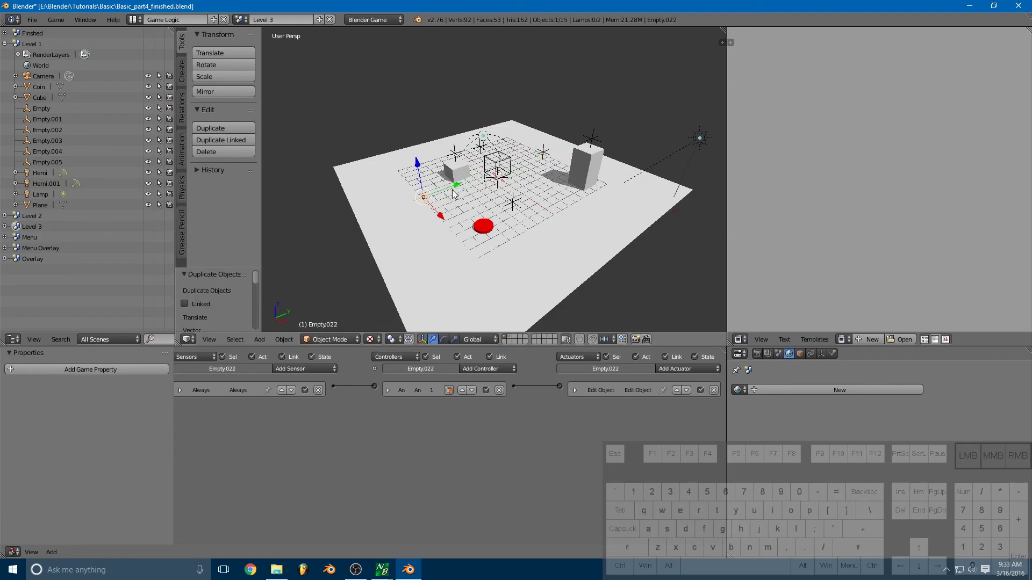
- Zoom in around the small block and select it
right_click(461, 173)
drag(477, 161, 516, 184)
right_click(519, 140)
right_click(491, 197)
drag(507, 202, 519, 222)
right_click(543, 150)
drag(560, 163, 607, 181)
right_click(466, 165)
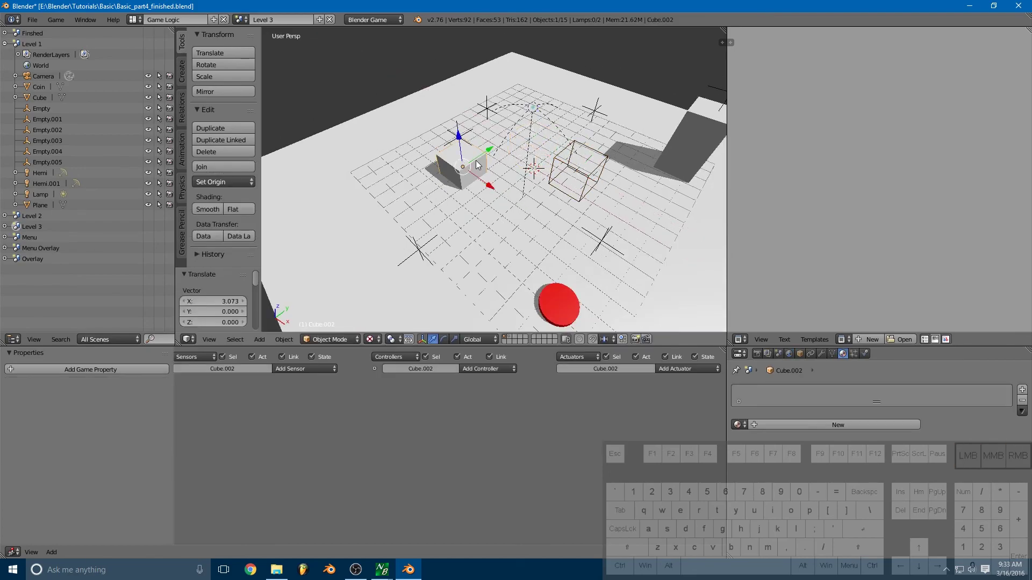
- Duplicate the small block beside itself along Y and stretch the copy taller along Z
key(shift+d)
drag(483, 162, 506, 144)
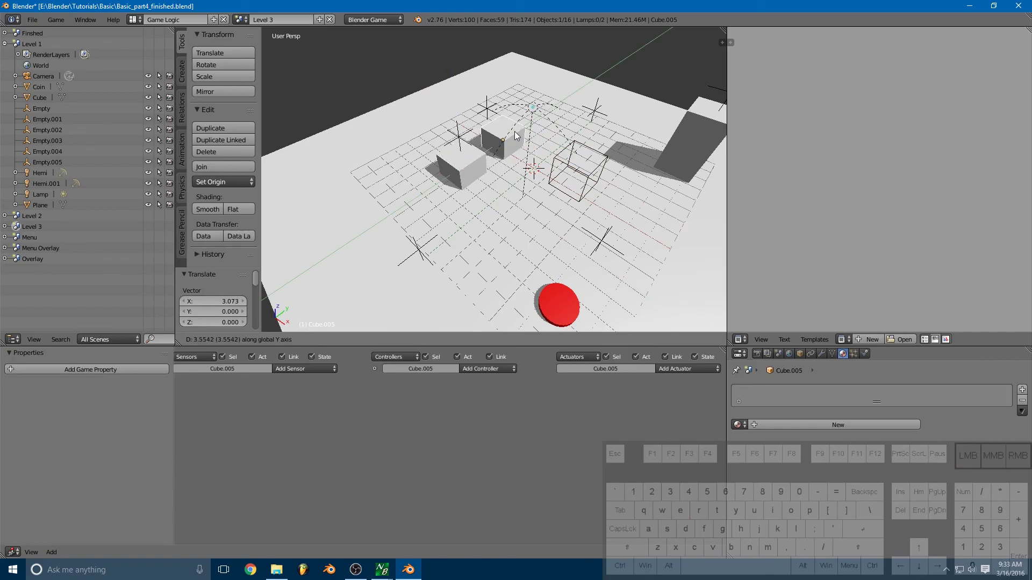
click(518, 134)
key(s)
drag(513, 111, 515, 84)
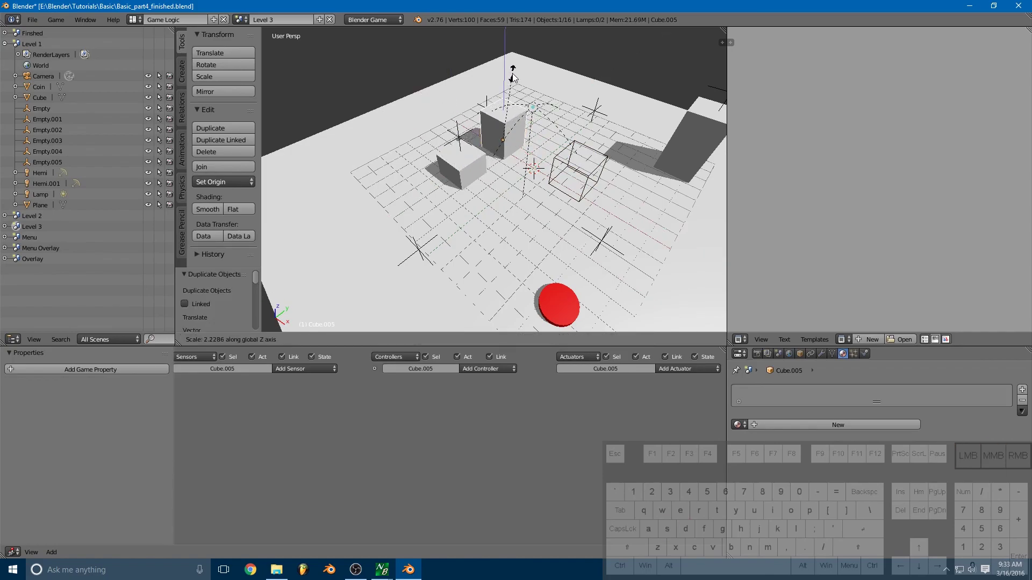
click(517, 84)
- Rescale the tall block smaller, then select the coin-spawning empty near the blocks
drag(553, 132, 532, 86)
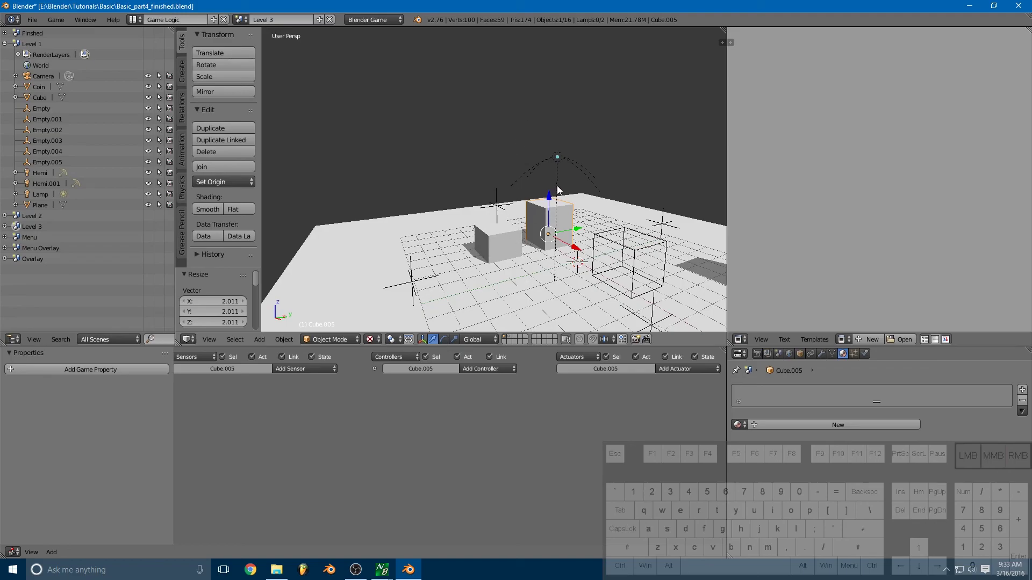
key(shift+s)
middle_click(557, 183)
key(s)
middle_click(572, 188)
click(572, 182)
drag(550, 159, 605, 197)
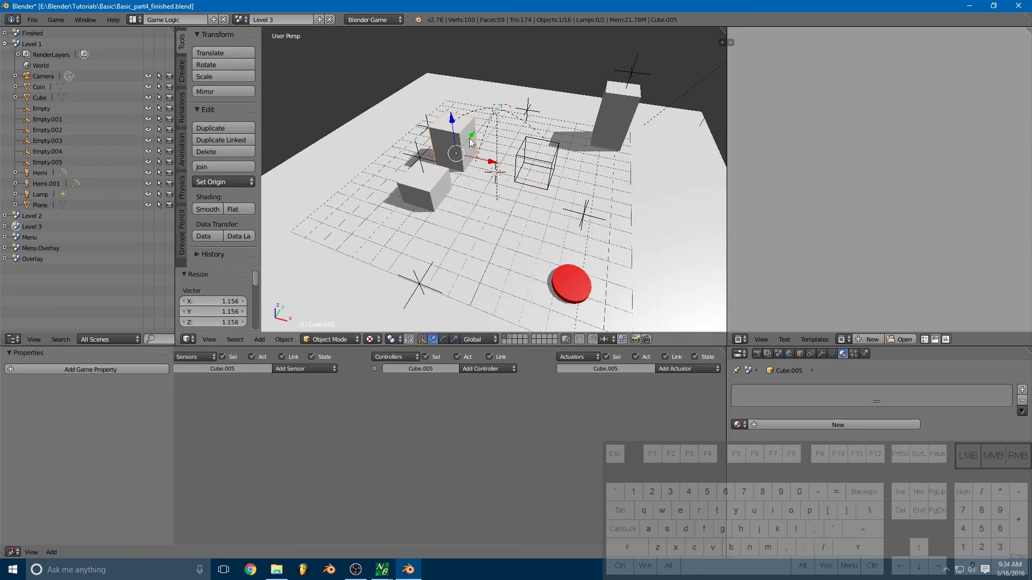
right_click(430, 128)
- Move the empty beside the tall block and raise it along Z onto the block's top
drag(441, 115, 433, 137)
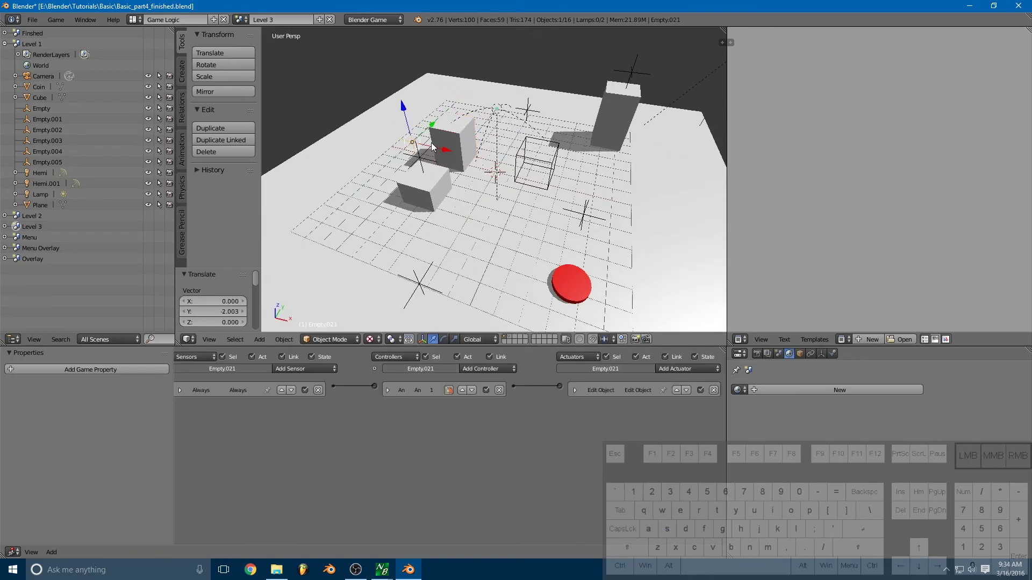
drag(450, 156, 487, 166)
click(474, 138)
click(497, 156)
drag(456, 117, 452, 75)
drag(543, 153, 489, 97)
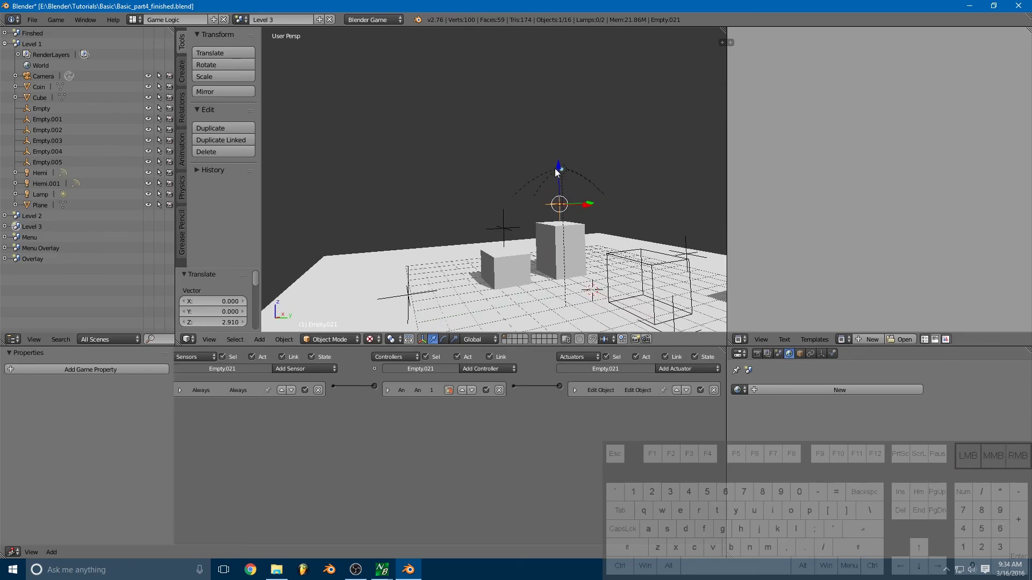
drag(564, 187, 584, 229)
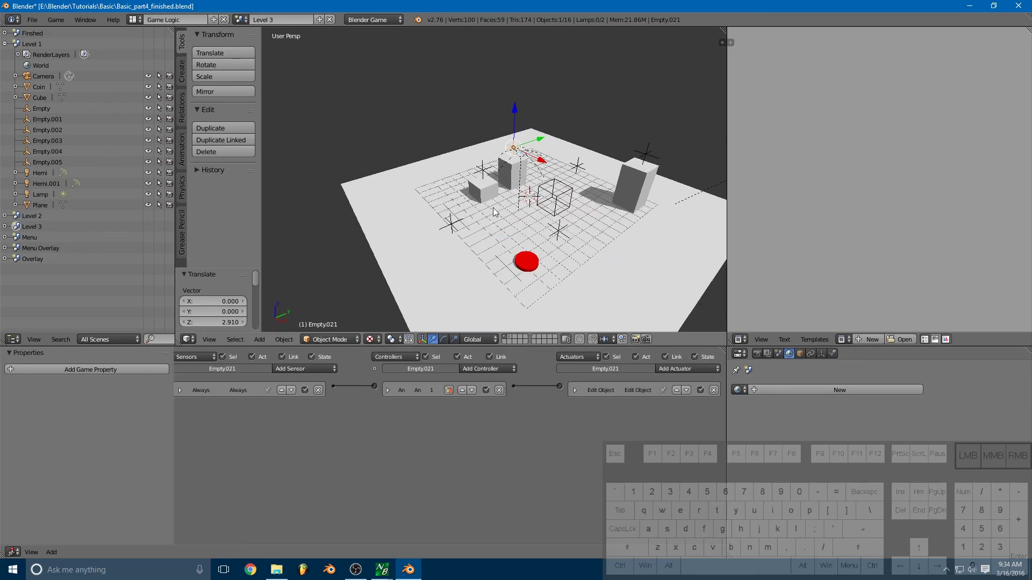
- Move the empty near the small block forward and duplicate the wire-box empty across the level
right_click(447, 225)
right_click(457, 227)
drag(474, 214, 491, 206)
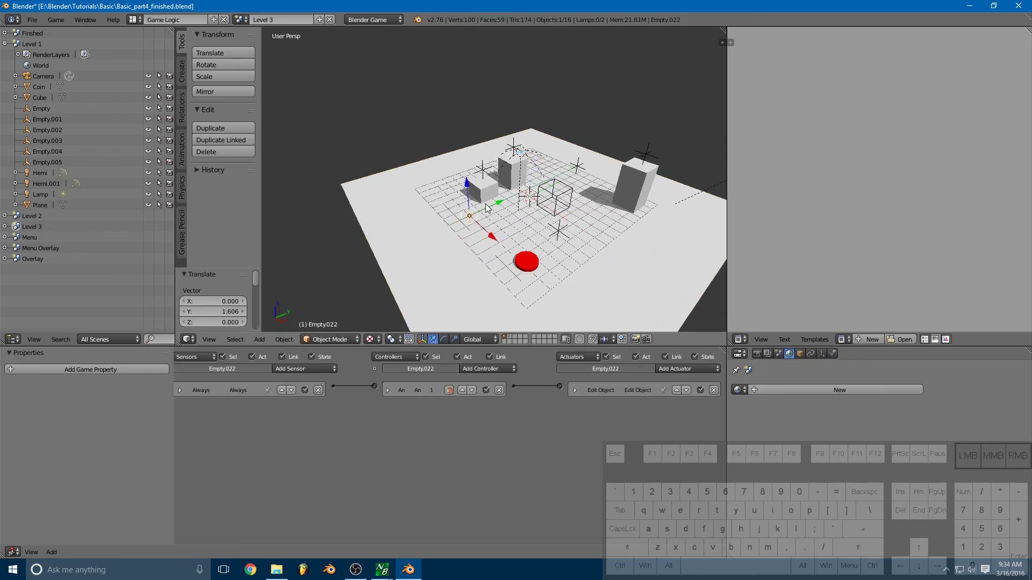
right_click(561, 233)
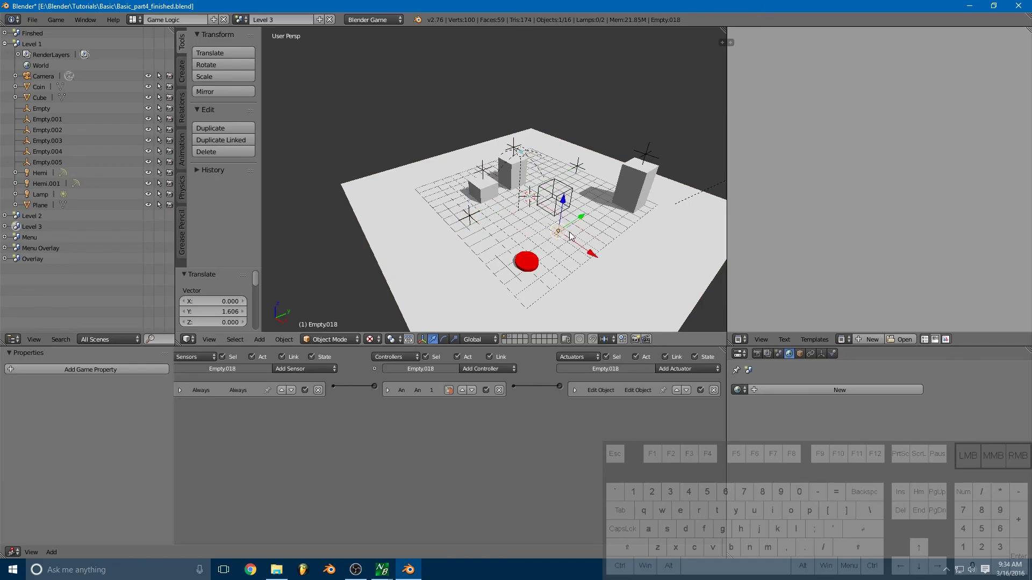
key(shift+d)
drag(573, 235, 625, 259)
click(625, 259)
- Shift another coin-spawning empty along Y, then select the empty holding the coins score
drag(635, 249, 677, 231)
right_click(582, 166)
click(604, 157)
drag(575, 173, 585, 197)
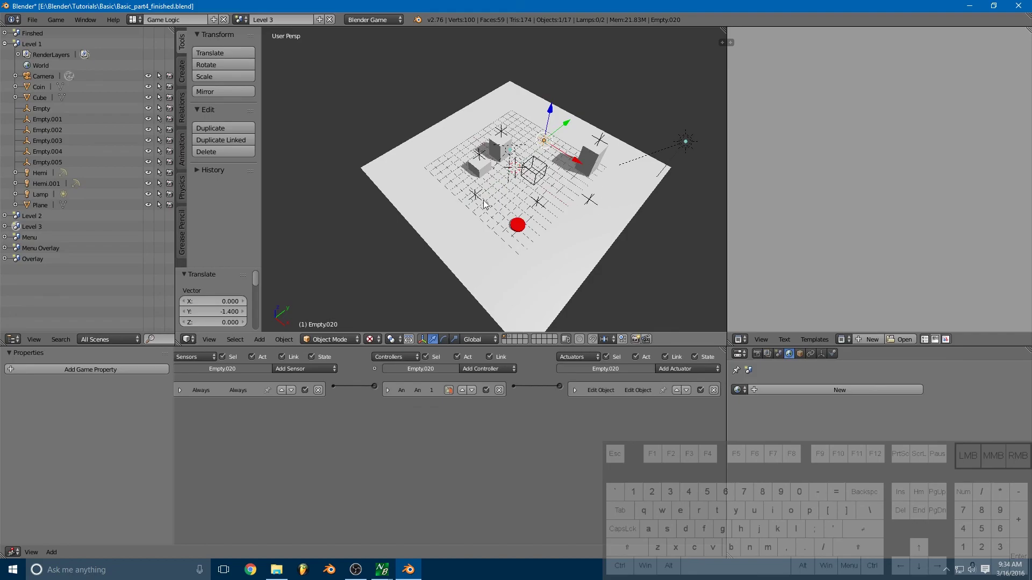
drag(587, 209, 577, 165)
right_click(570, 206)
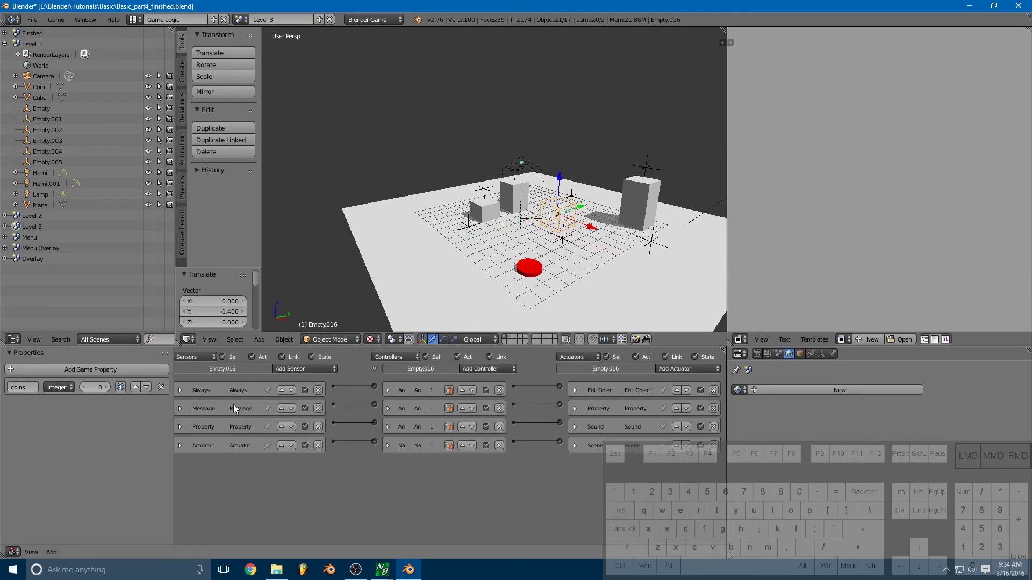
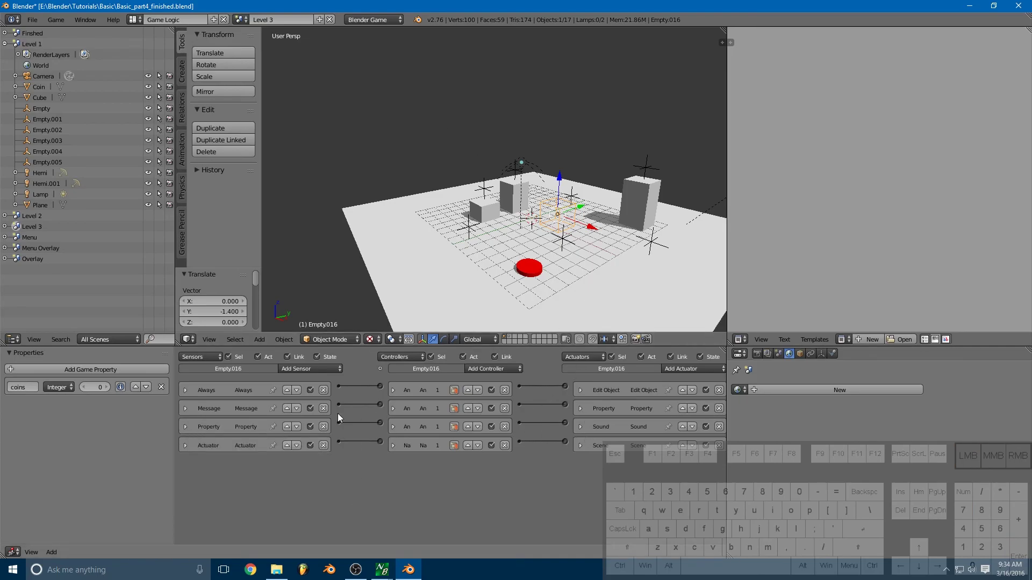
- Expand and collapse Empty.016's coin-count Property sensor, then switch the scene to Level 2
click(186, 428)
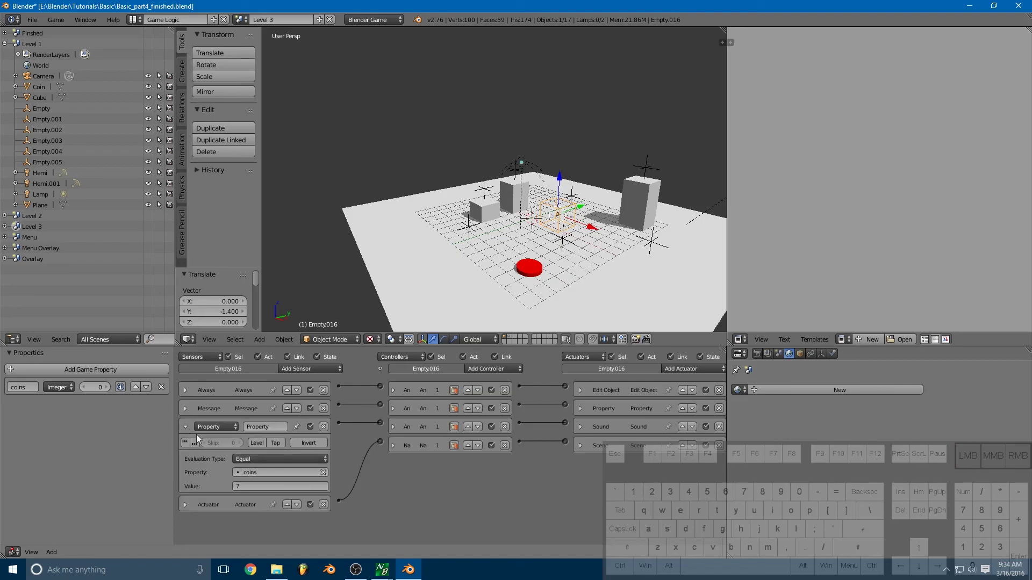
click(188, 429)
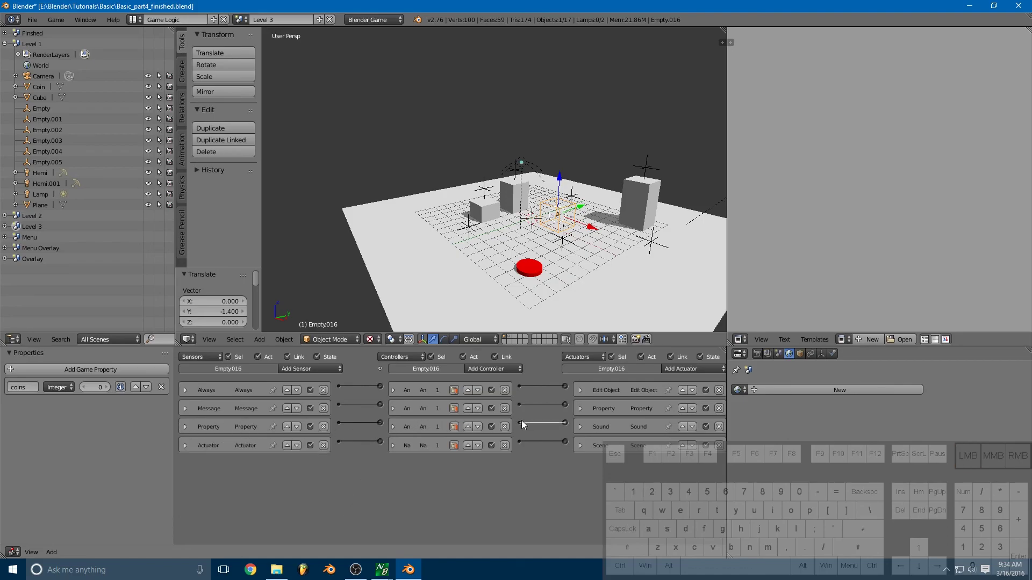
click(583, 431)
click(584, 429)
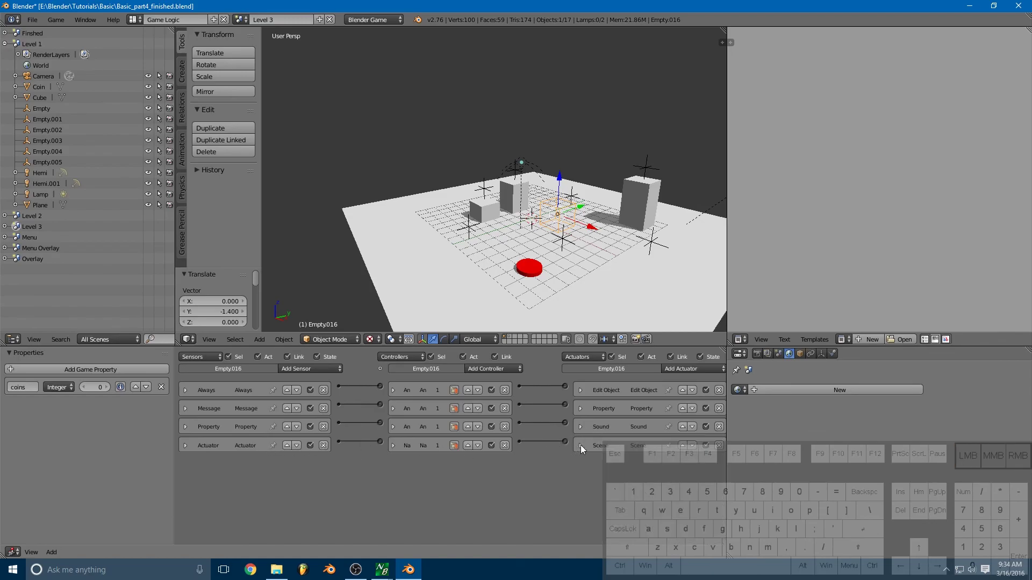
click(585, 449)
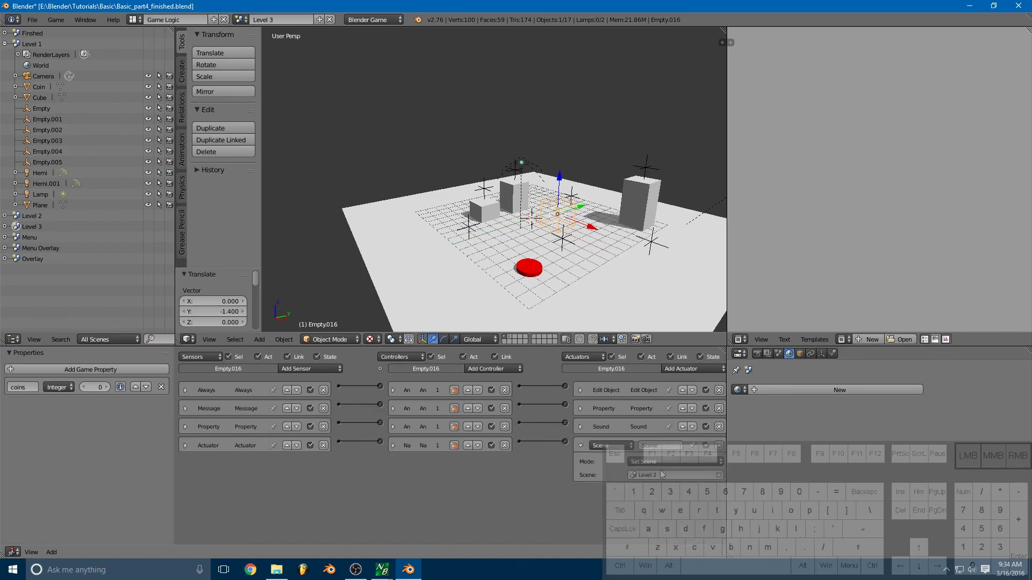
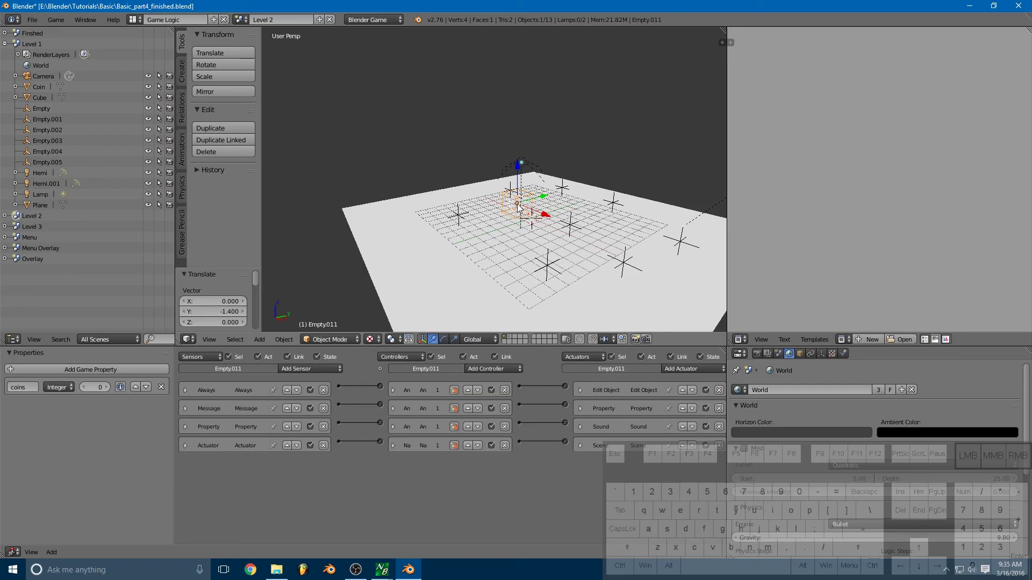
- Check the actuator's target scene list in Level 2 and switch the header scene selector
click(582, 451)
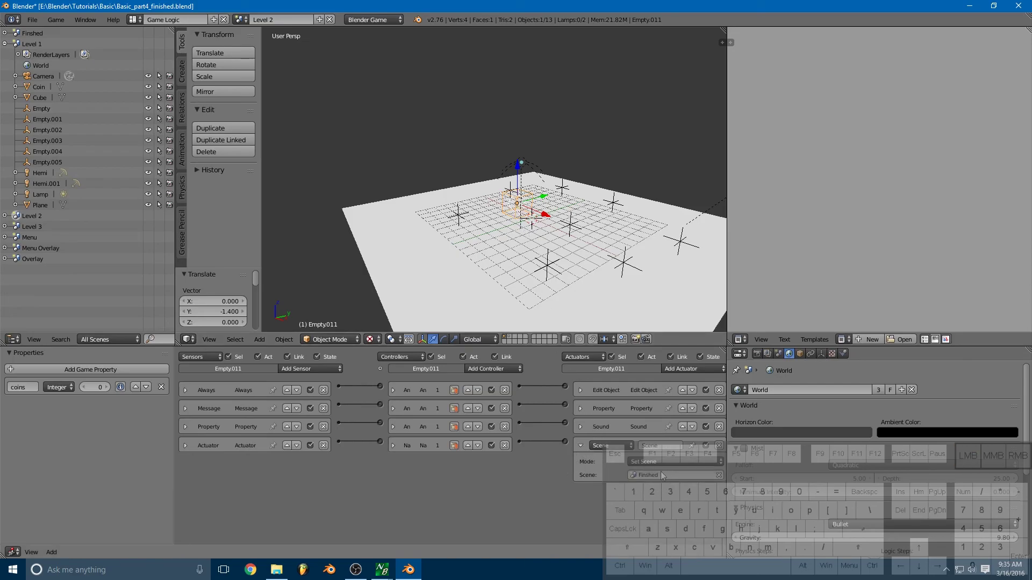
click(662, 477)
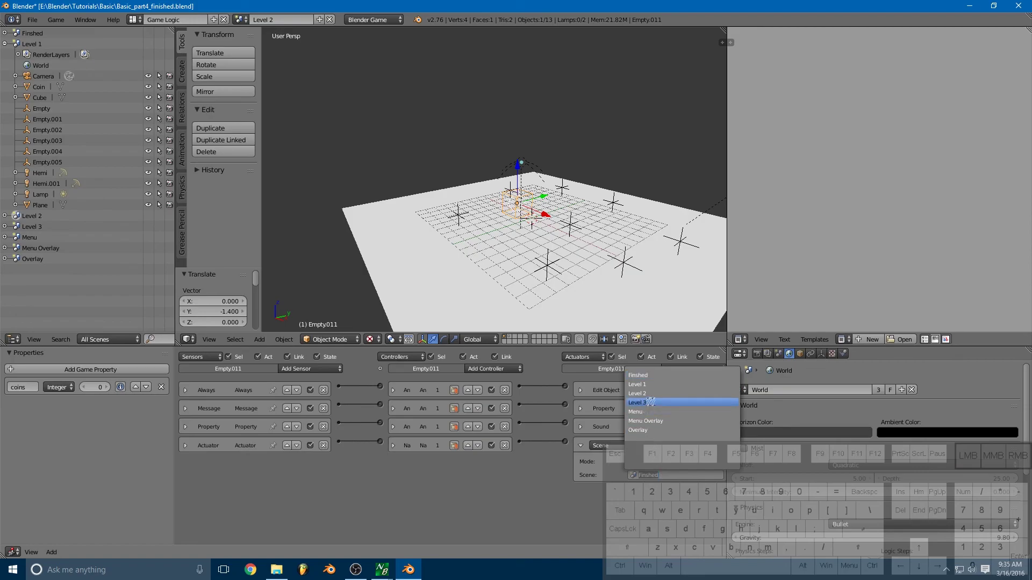
click(655, 406)
click(584, 444)
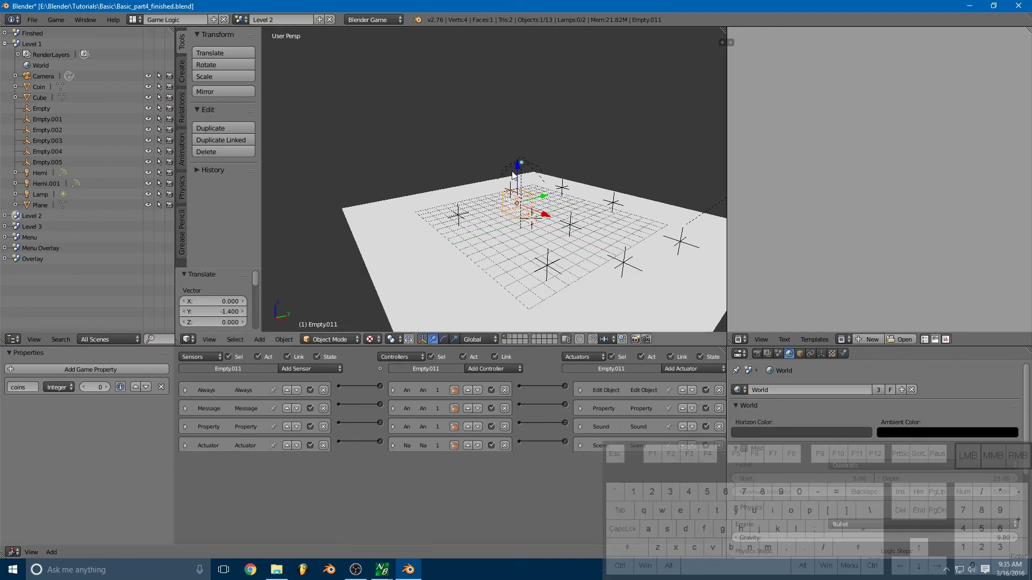
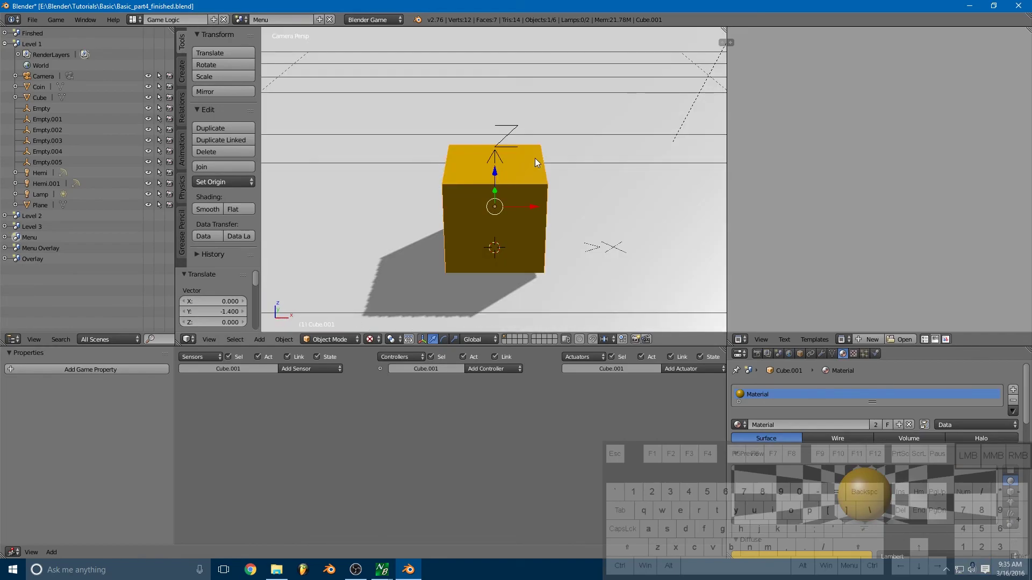
key(p)
click(644, 109)
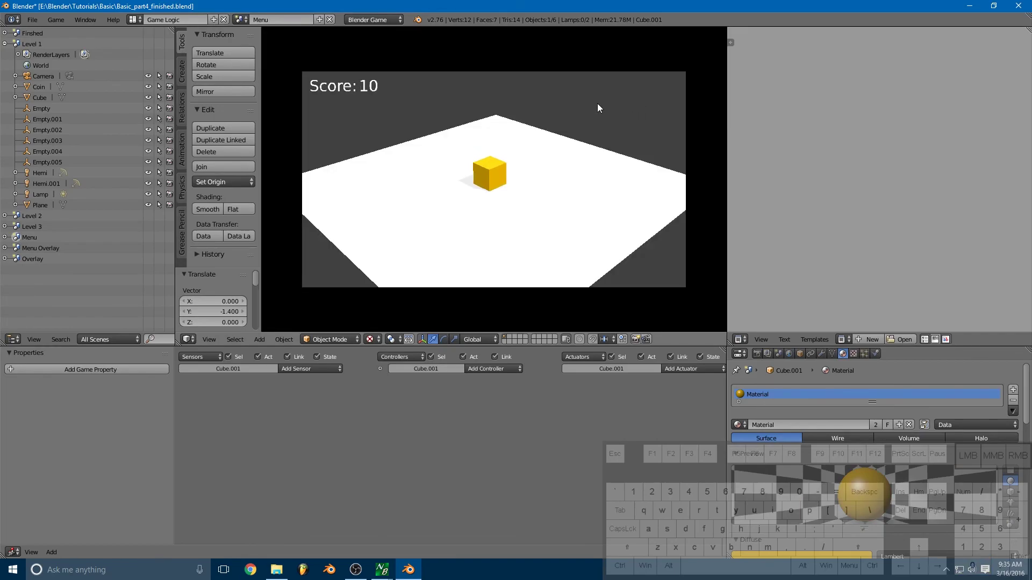
key(Escape)
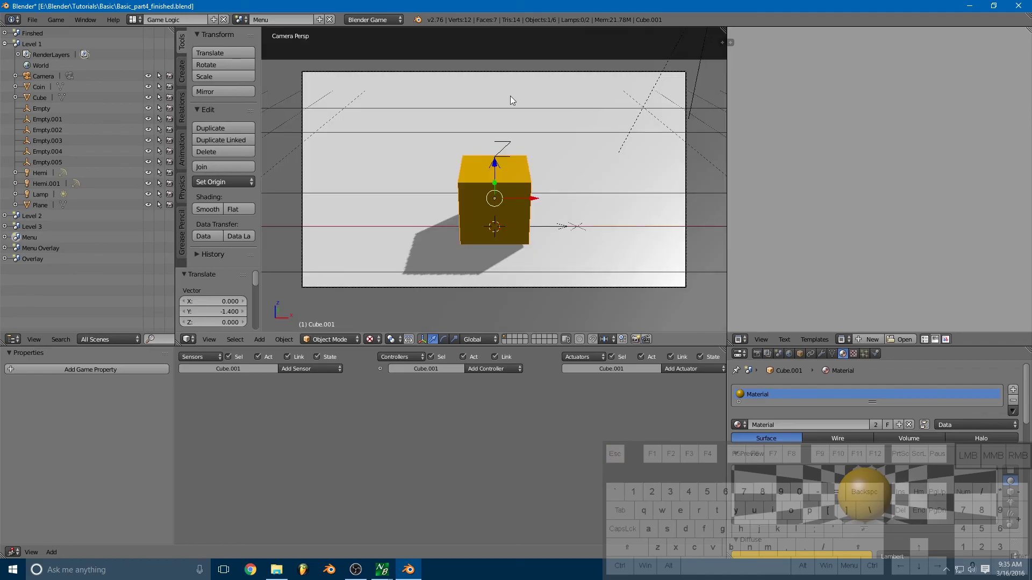
click(245, 24)
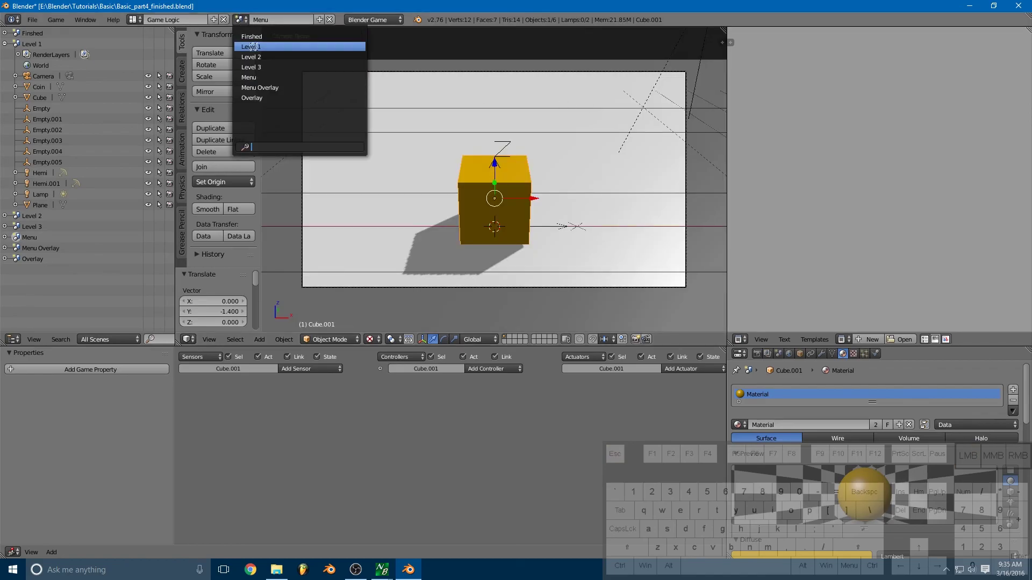
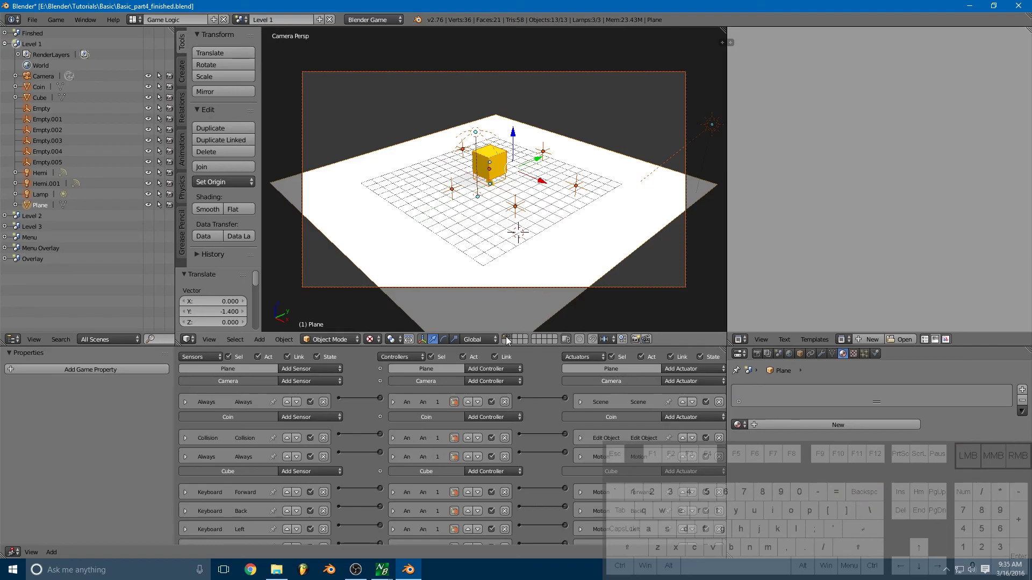
click(506, 343)
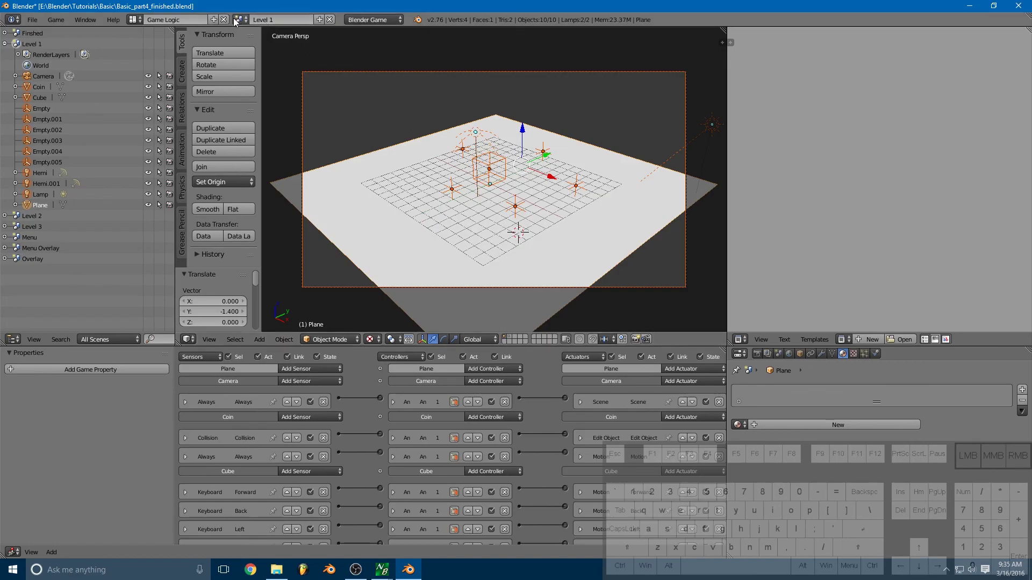
click(236, 24)
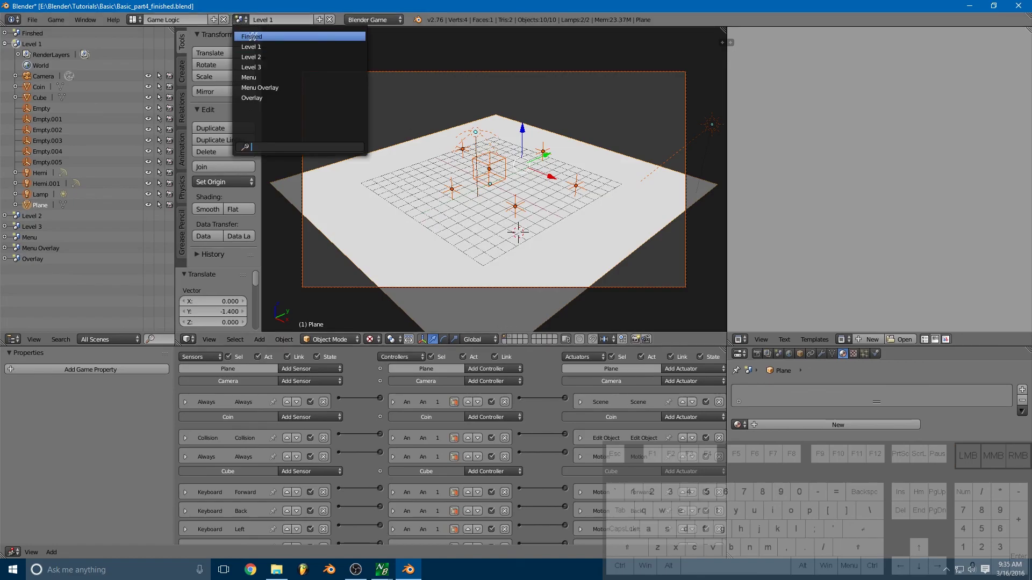
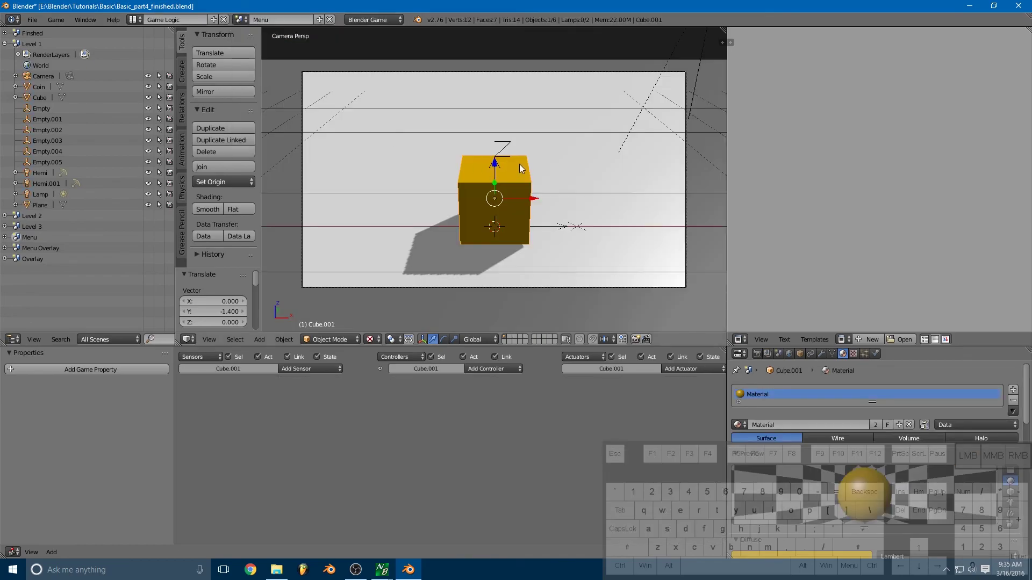
- Launch the game with P, hit Play and collect every coin on the first level
key(p)
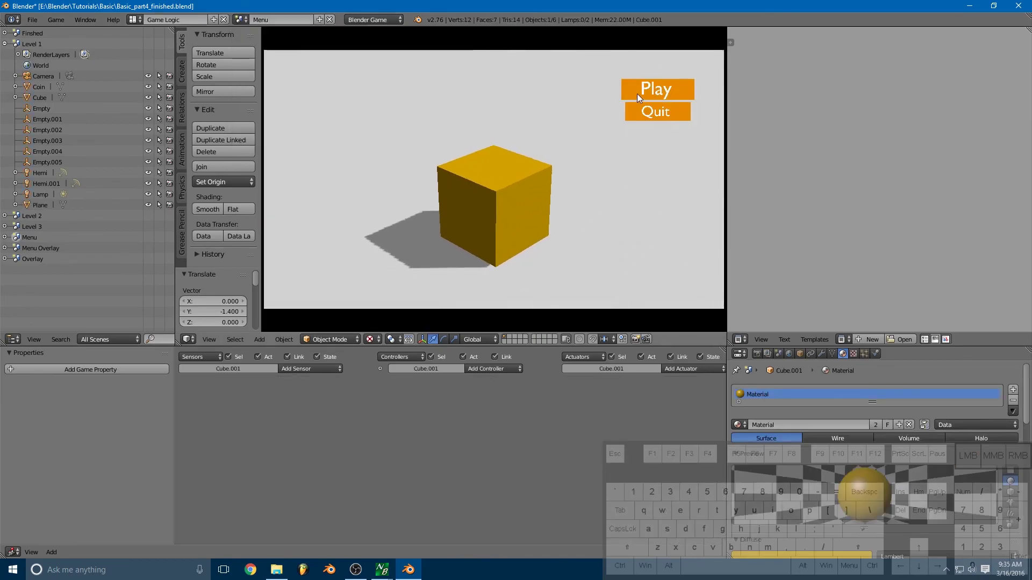
click(640, 97)
key(d)
key(w)
key(a)
key(a)
key(s)
key(s)
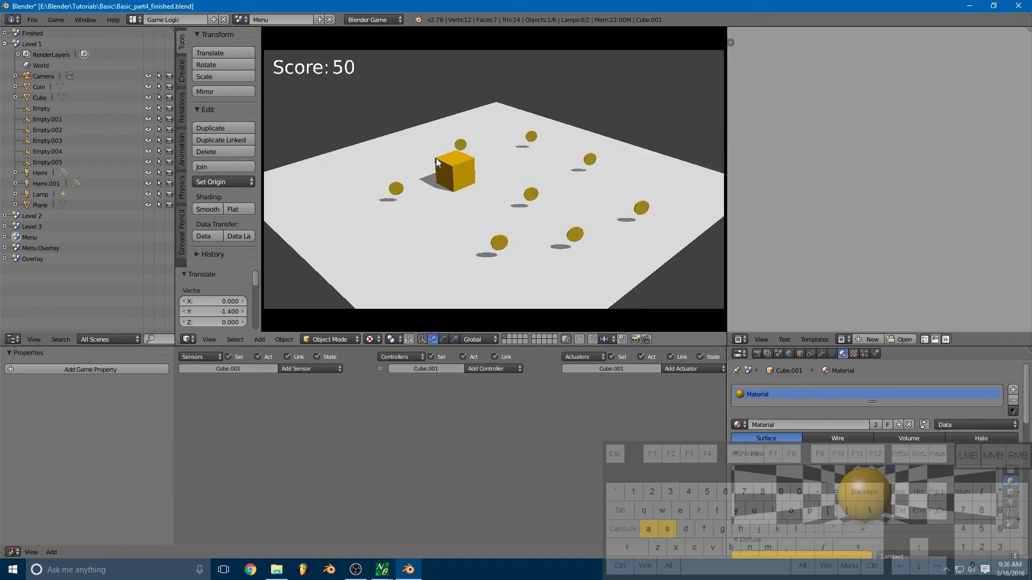
key(d)
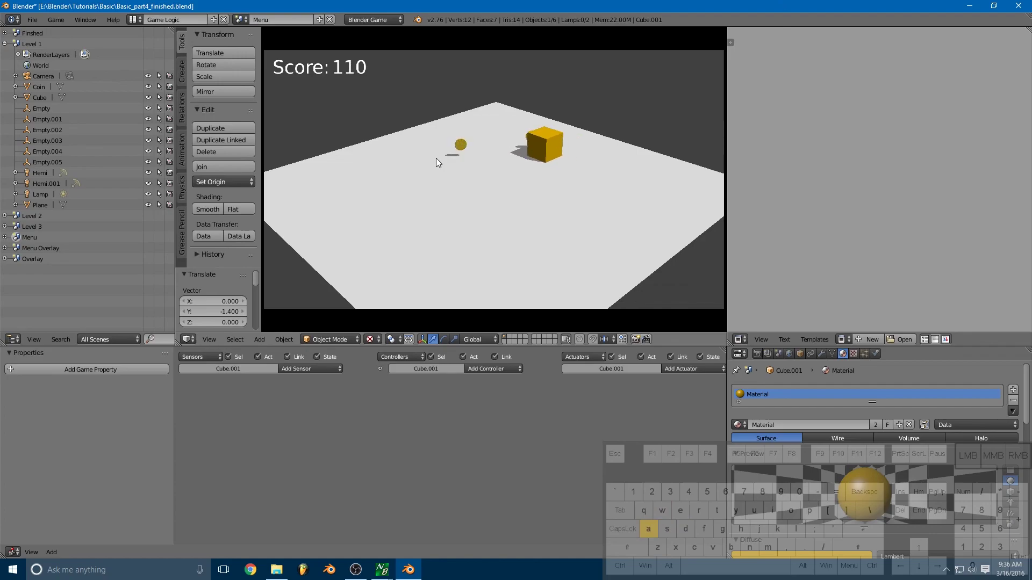
key(s)
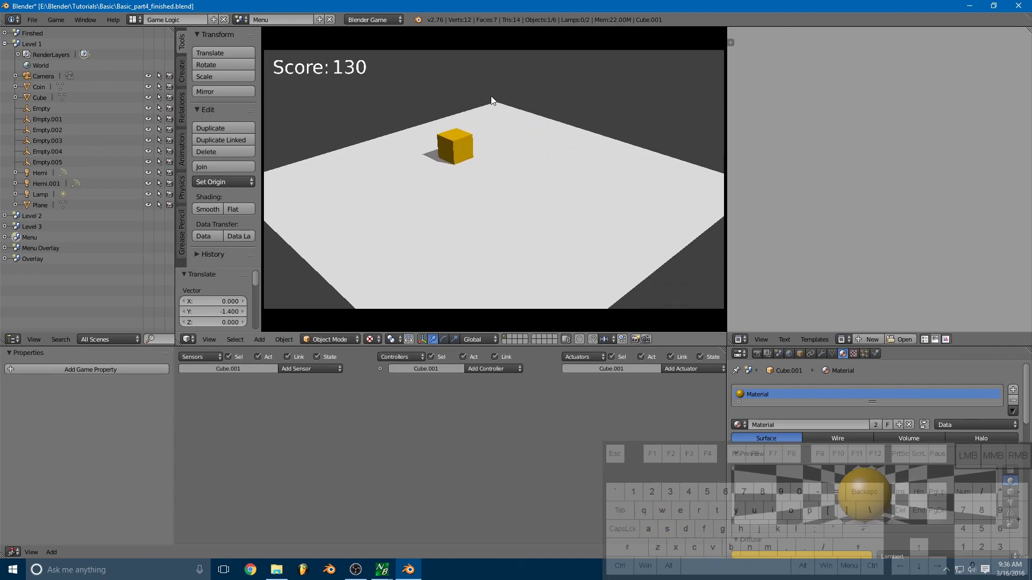
key(s)
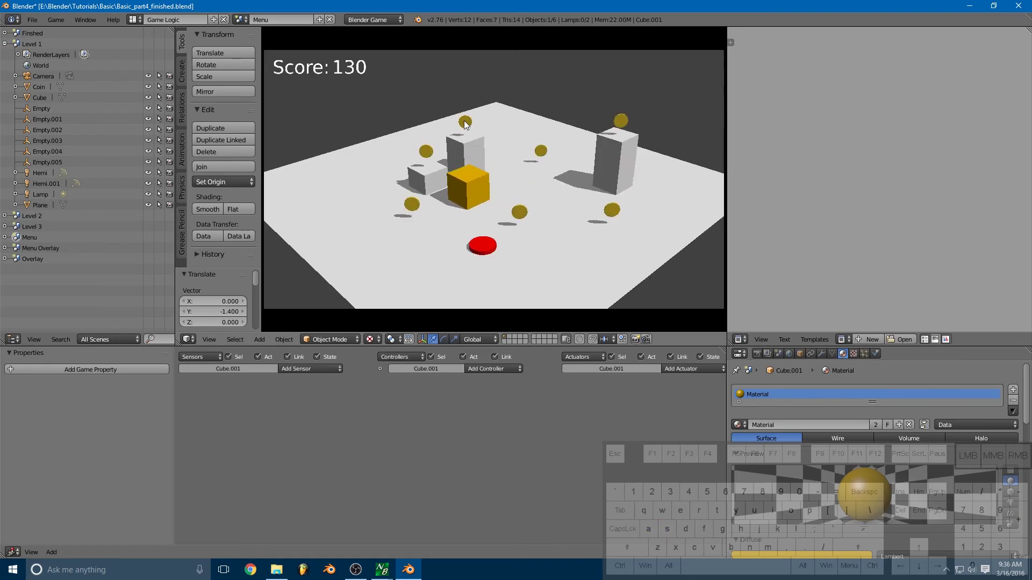
- Roll the cube between the pillars collecting coins near the small block and middle
key(a)
key(a)
key(space)
key(space)
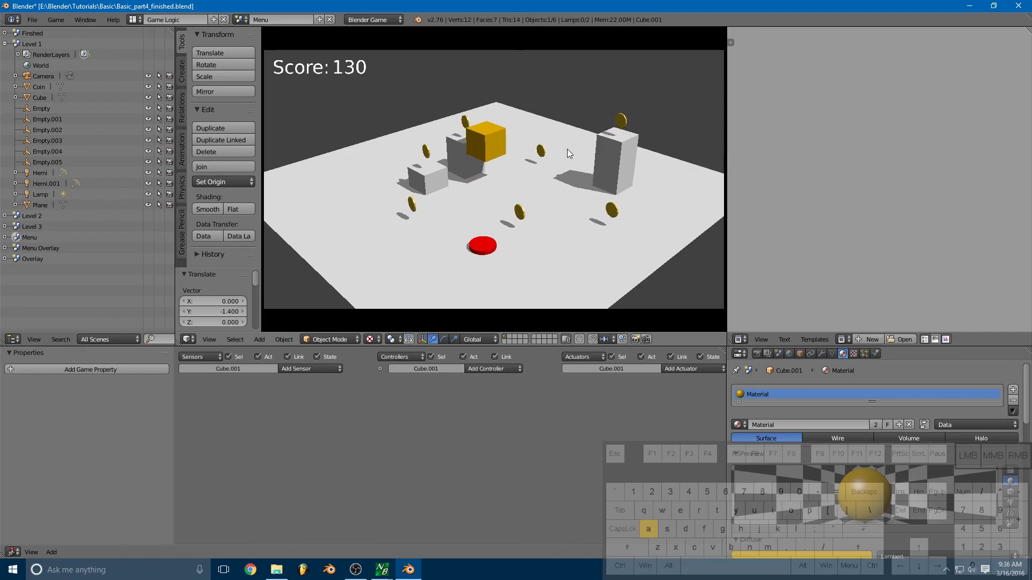
key(space)
key(s)
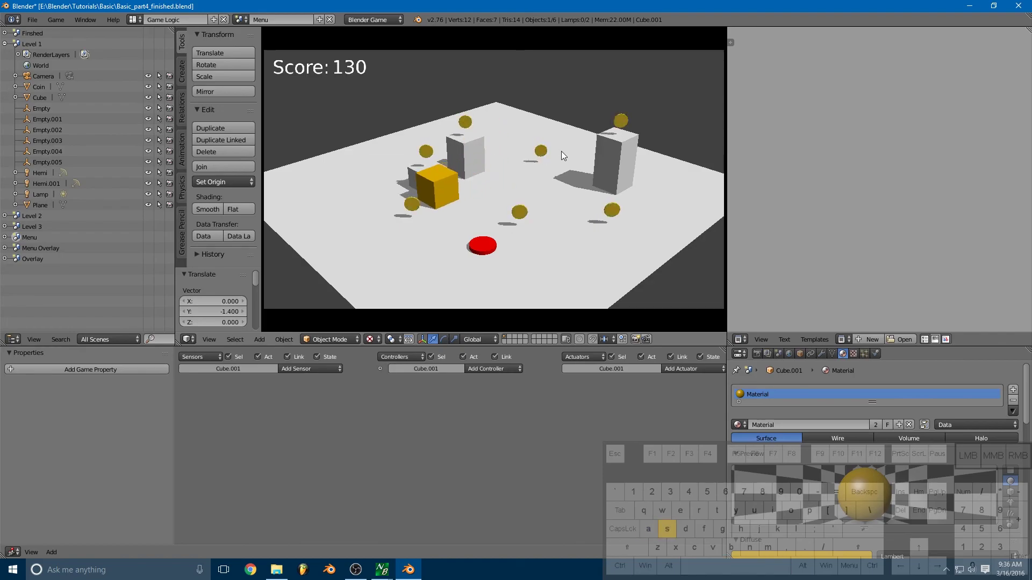
key(w)
key(a)
key(space)
key(a)
key(w)
key(space)
key(w)
- Collect the remaining coins, hit the red button, climb the ramp and grab the last coin for 200
key(s)
key(d)
key(w)
key(a)
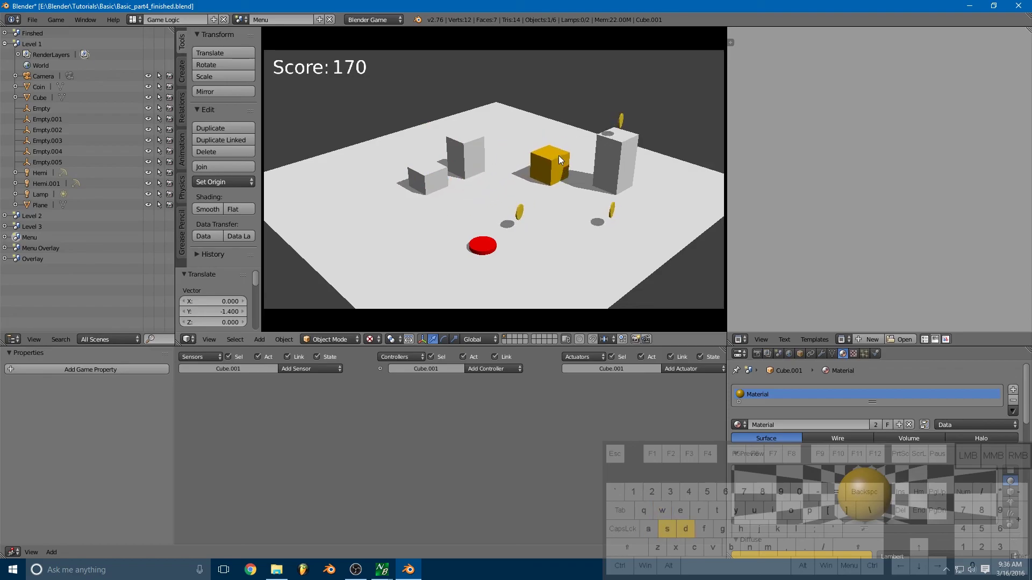
key(space)
key(space)
key(s)
key(d)
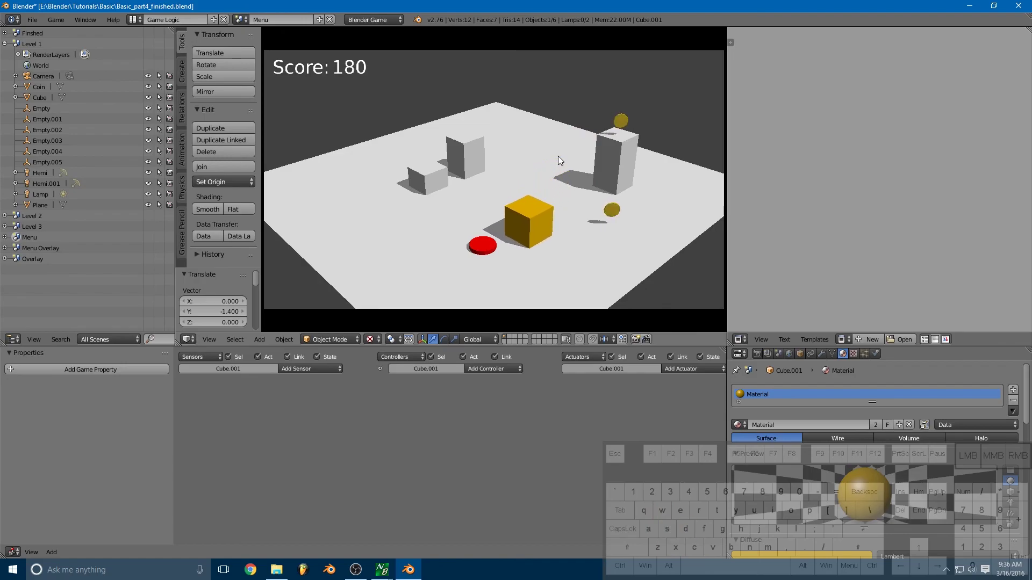
key(space)
key(d)
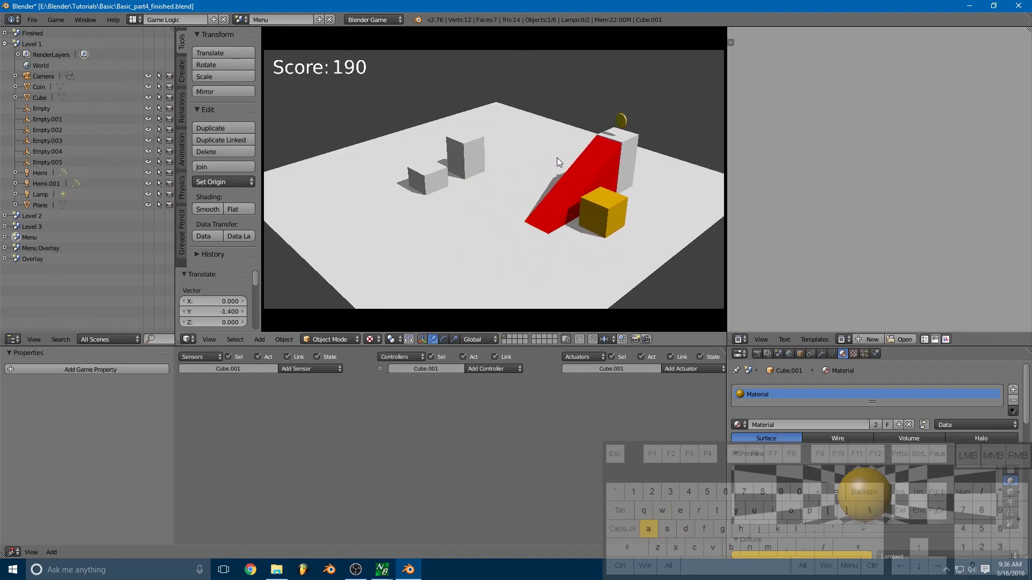
key(w)
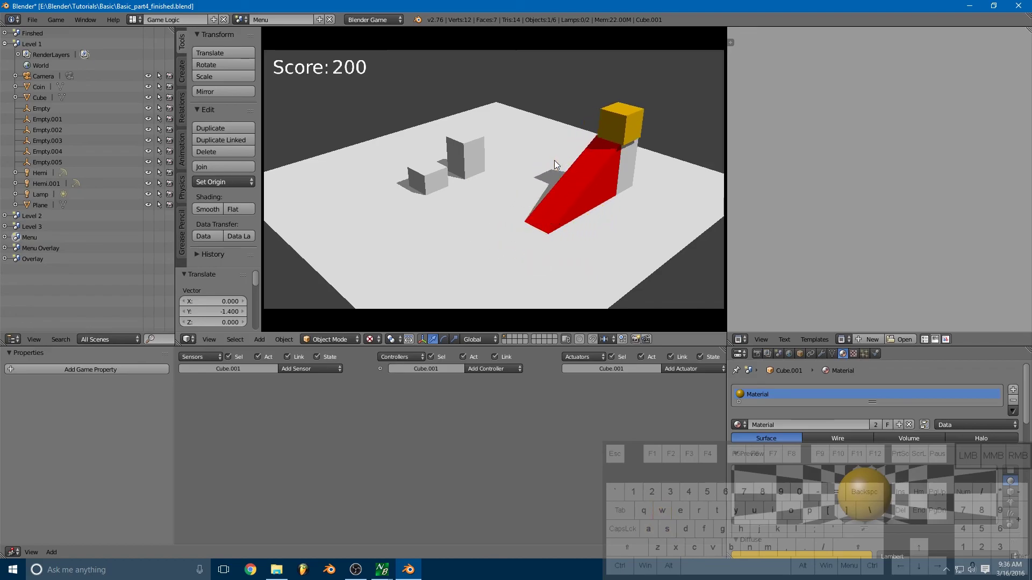
key(a)
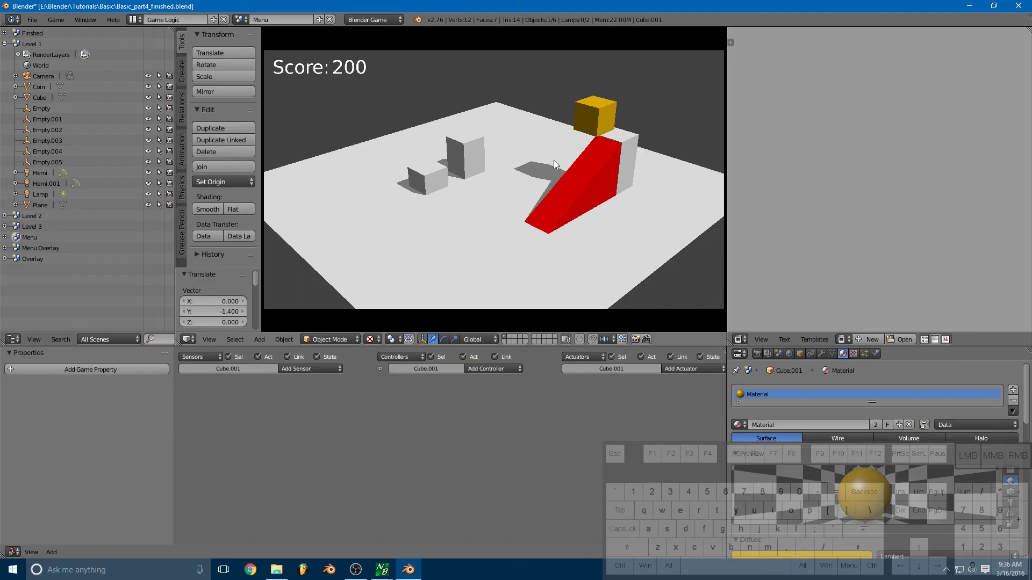